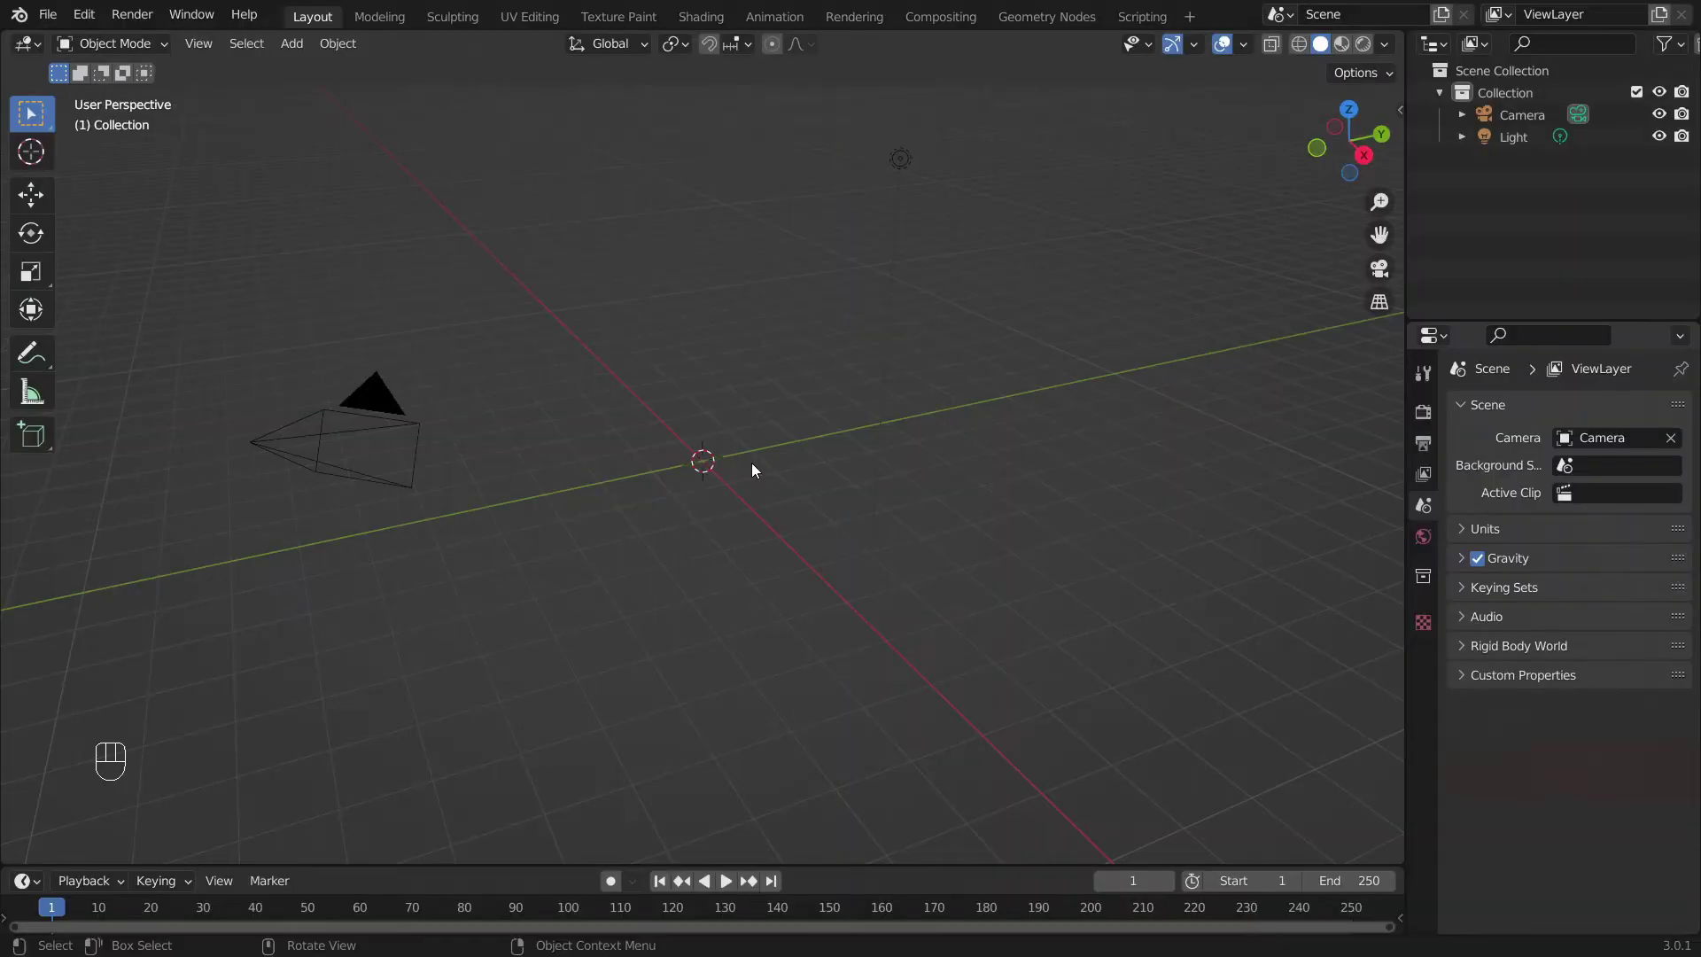
- Bring up the Add menu with Shift+A before heading to the Edit menu's Preferences entry
{"action": "key", "text": "shift+a"}
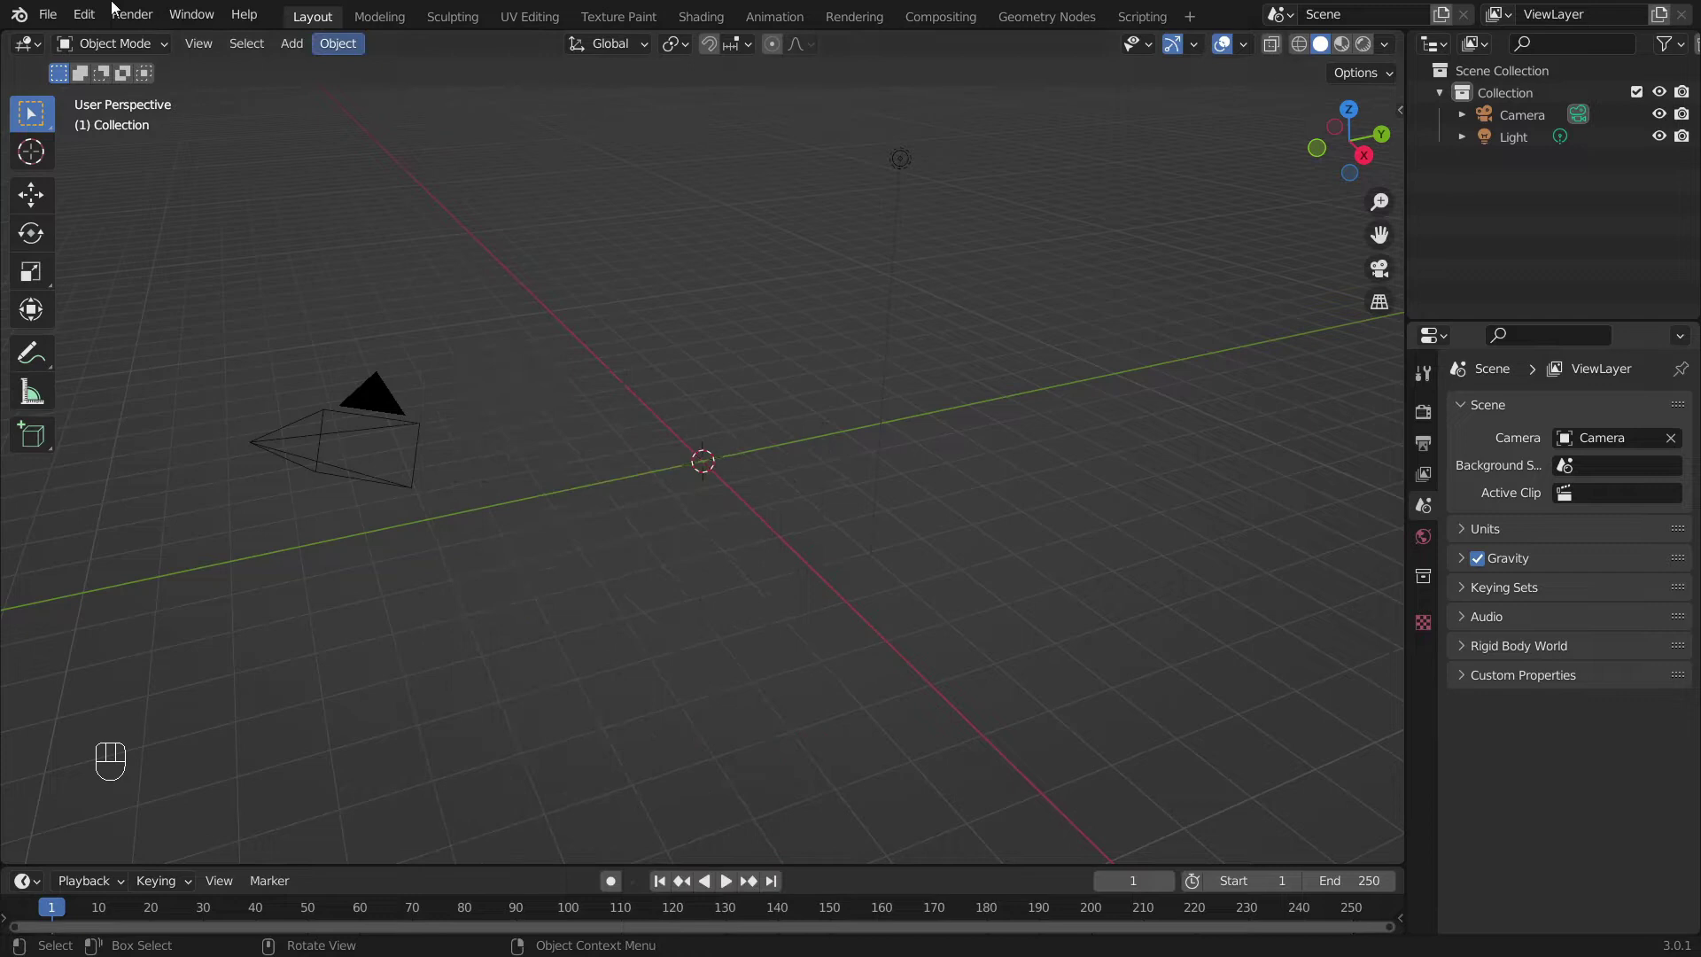
- Enable the Add Curve: Extra Objects add-on, then bring up the extended curve add list
{"action": "left_click_drag", "start_coordinate": [89, 22], "coordinate": [420, 336]}
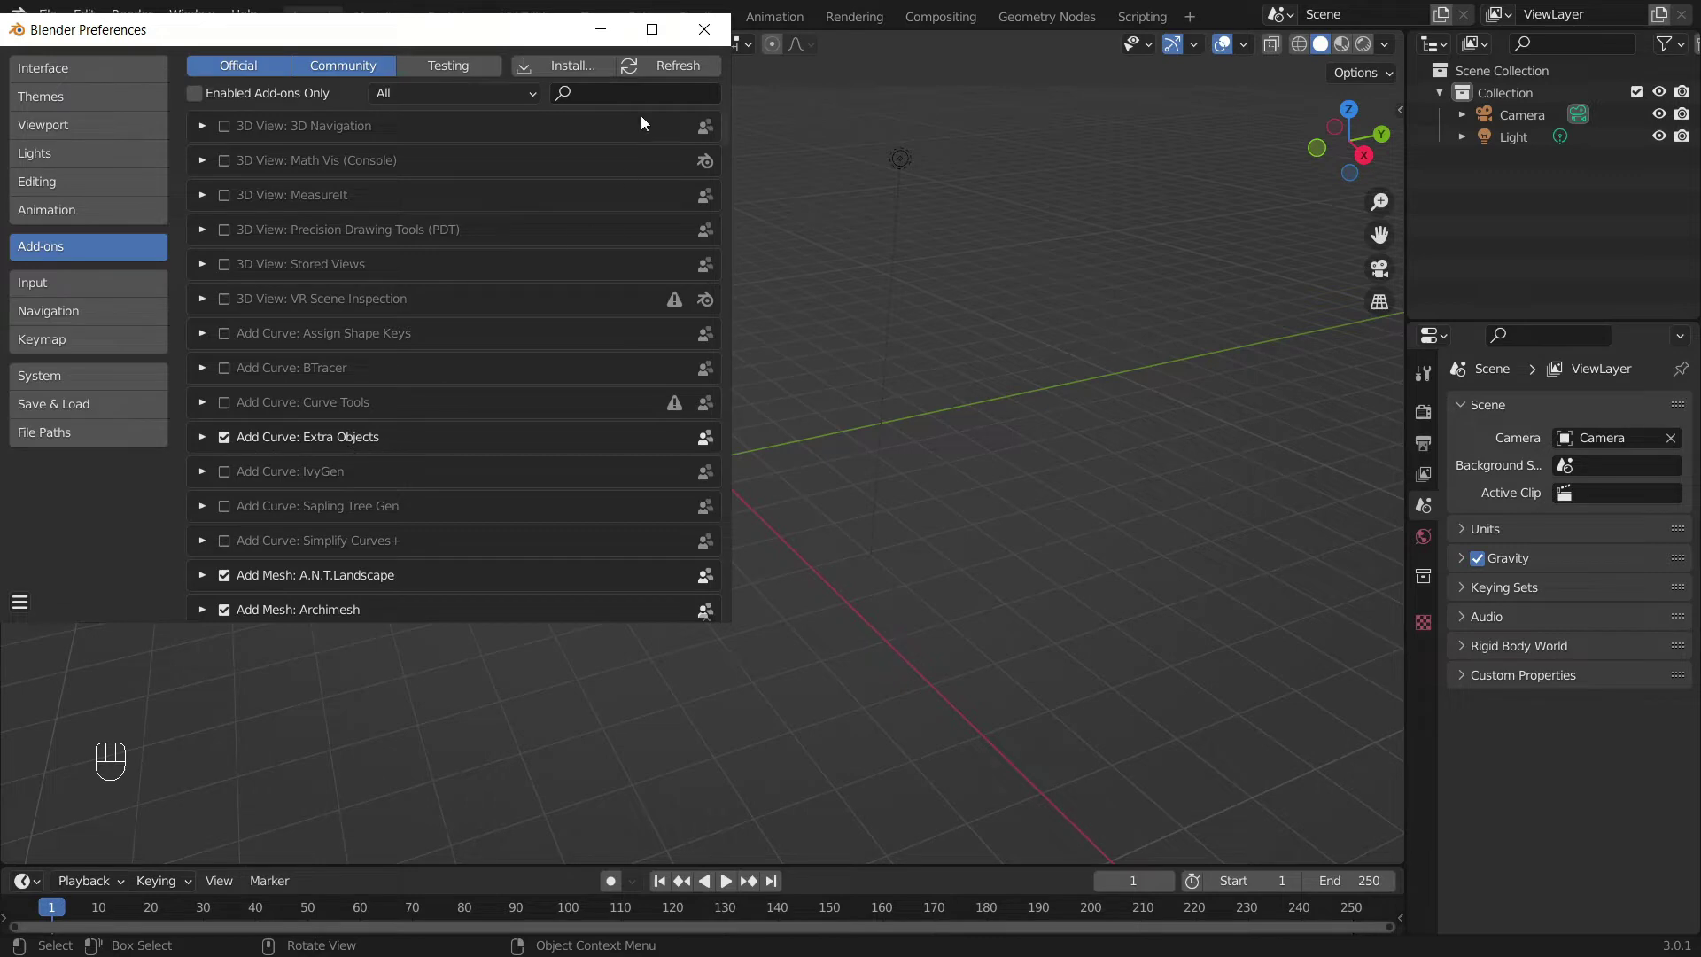
{"action": "key", "text": "shift+a"}
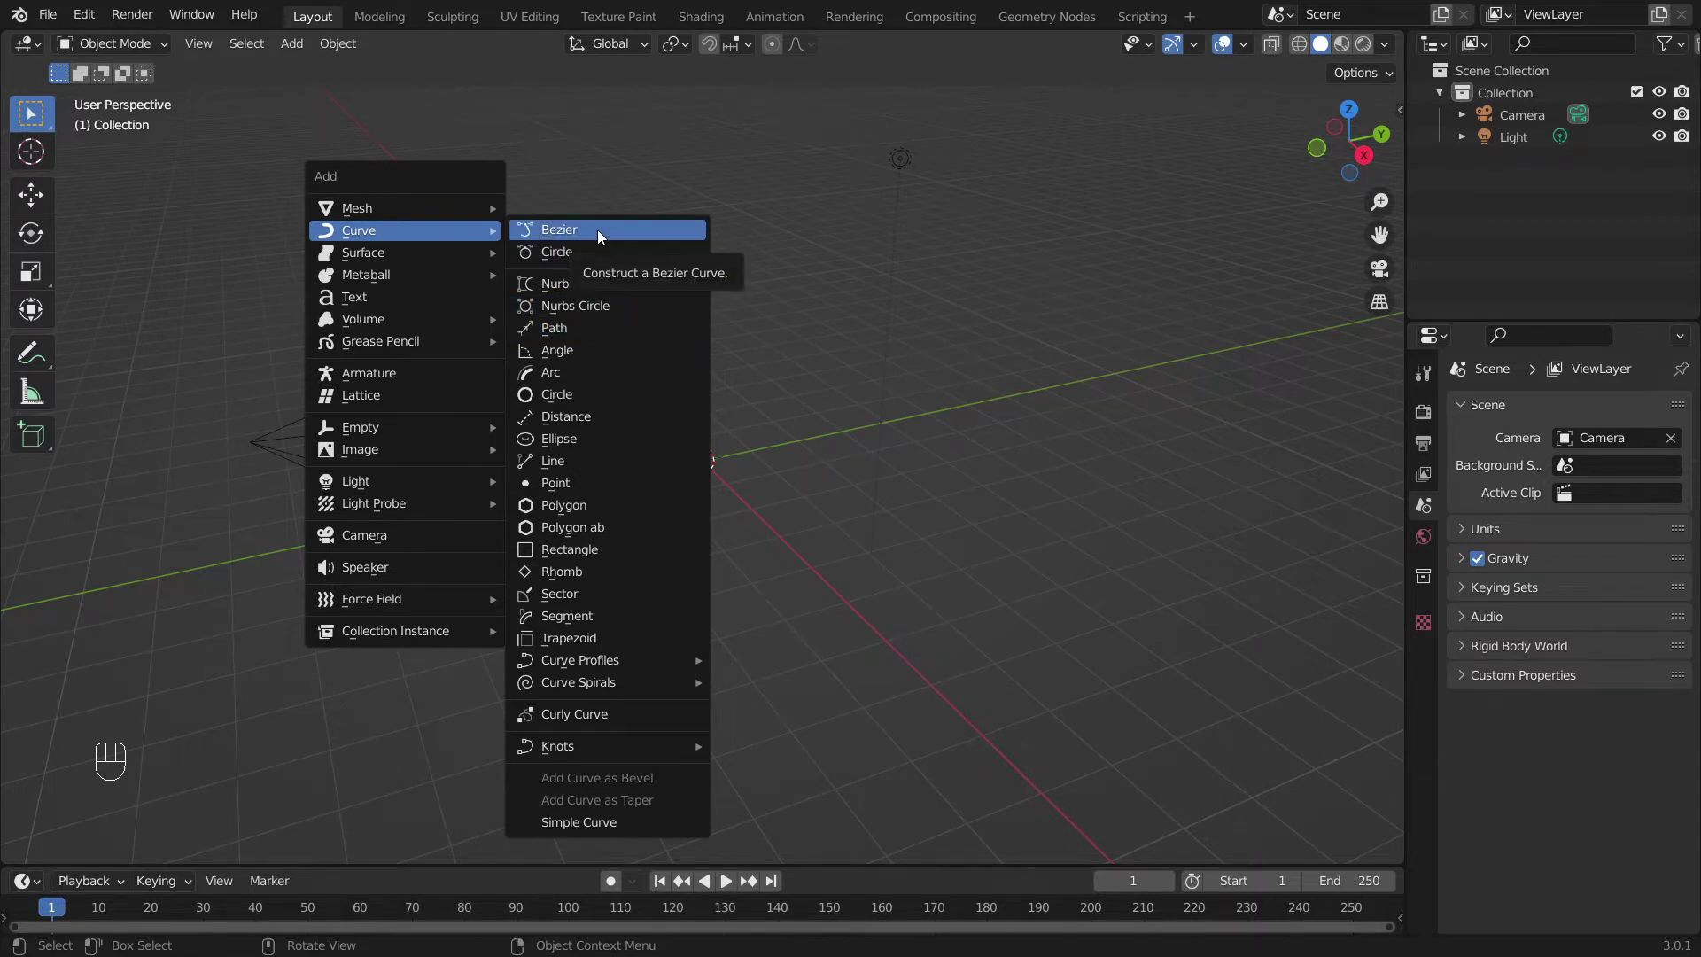
- Add a Bezier curve, briefly try rotating its points and cancel, then return to Object Mode and the add list
{"action": "left_click_drag", "start_coordinate": [788, 524], "coordinate": [868, 609]}
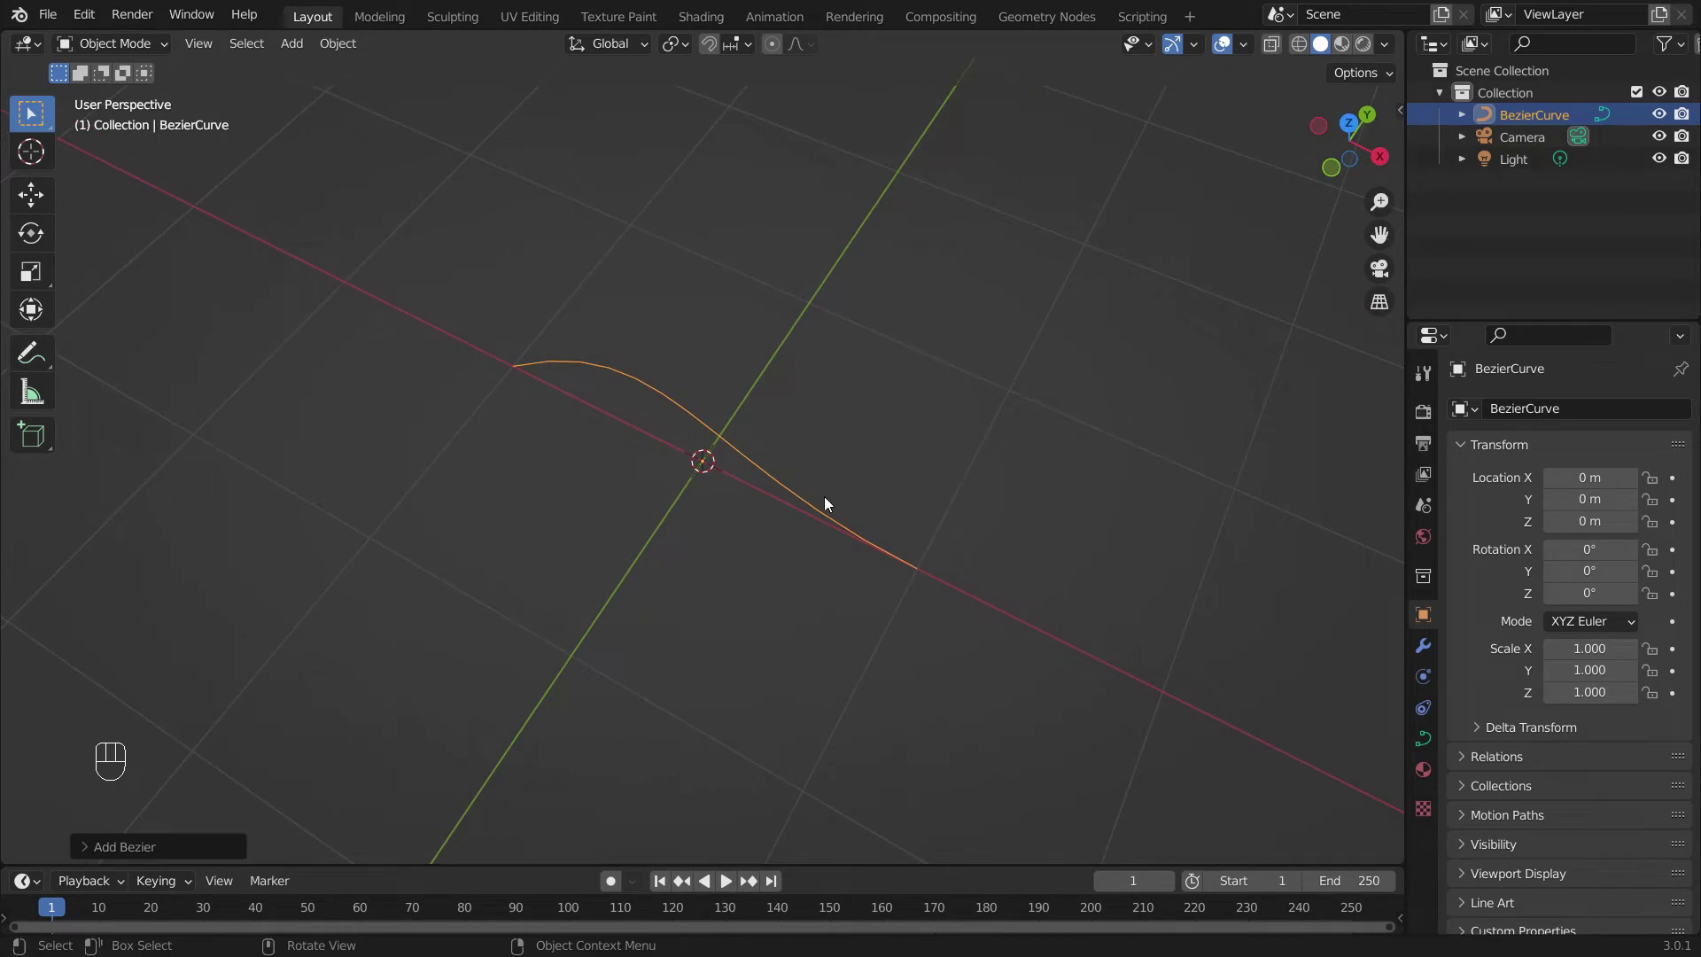
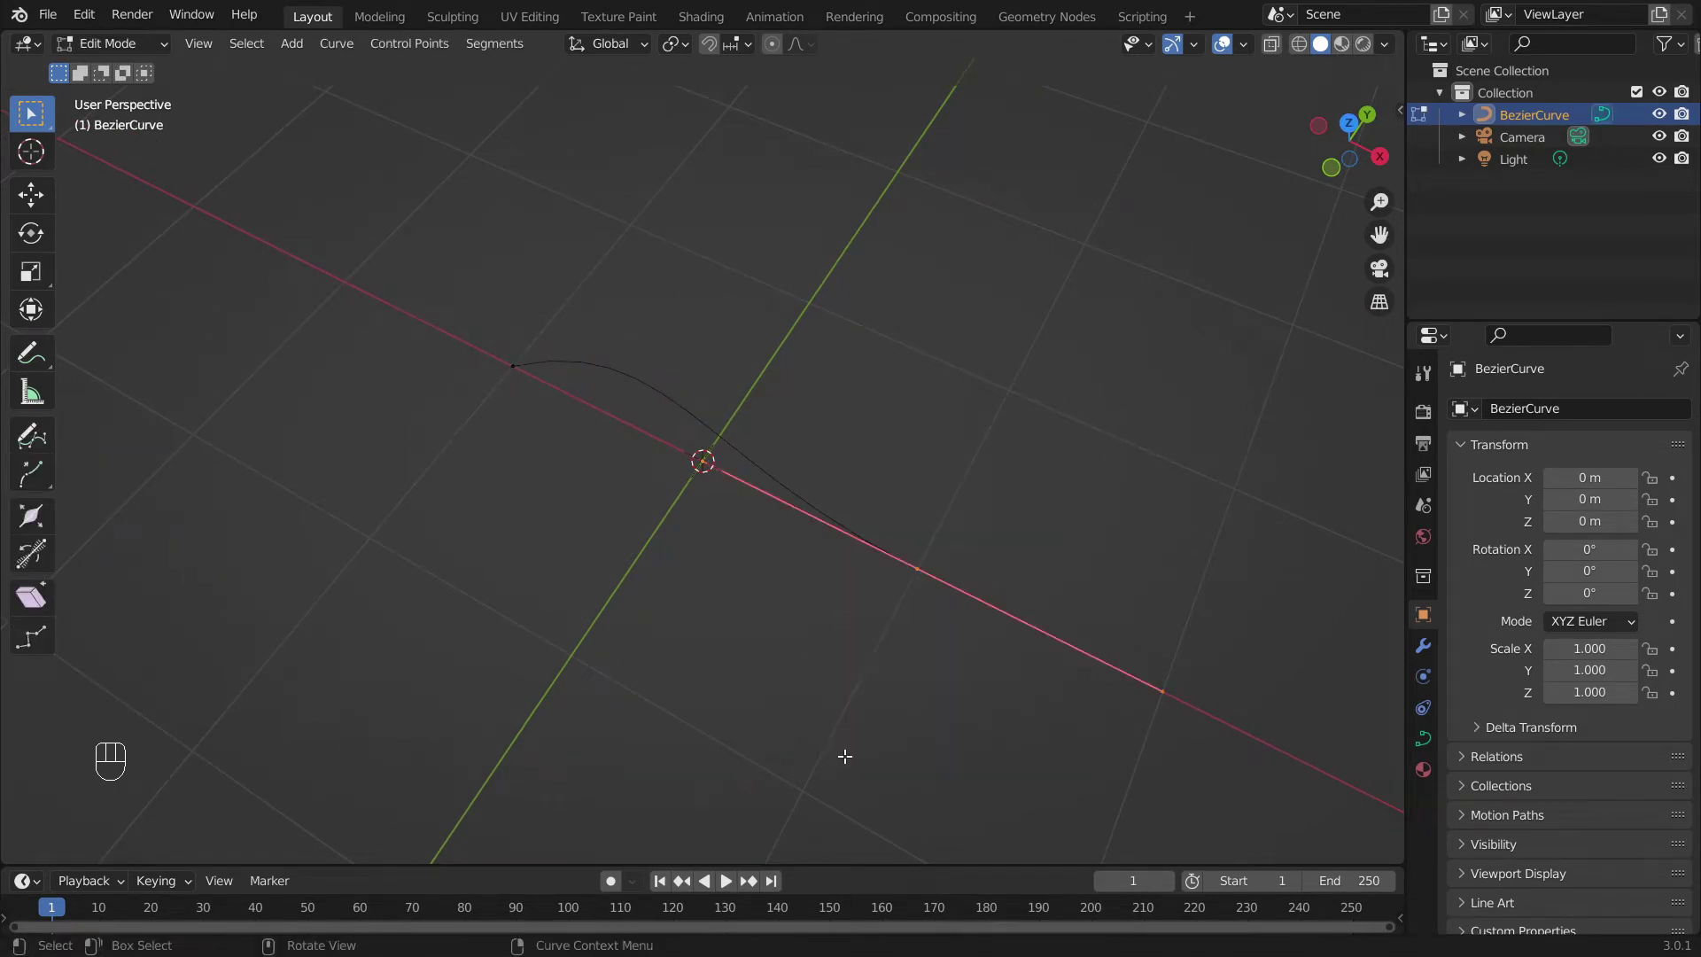
{"action": "key", "text": "r"}
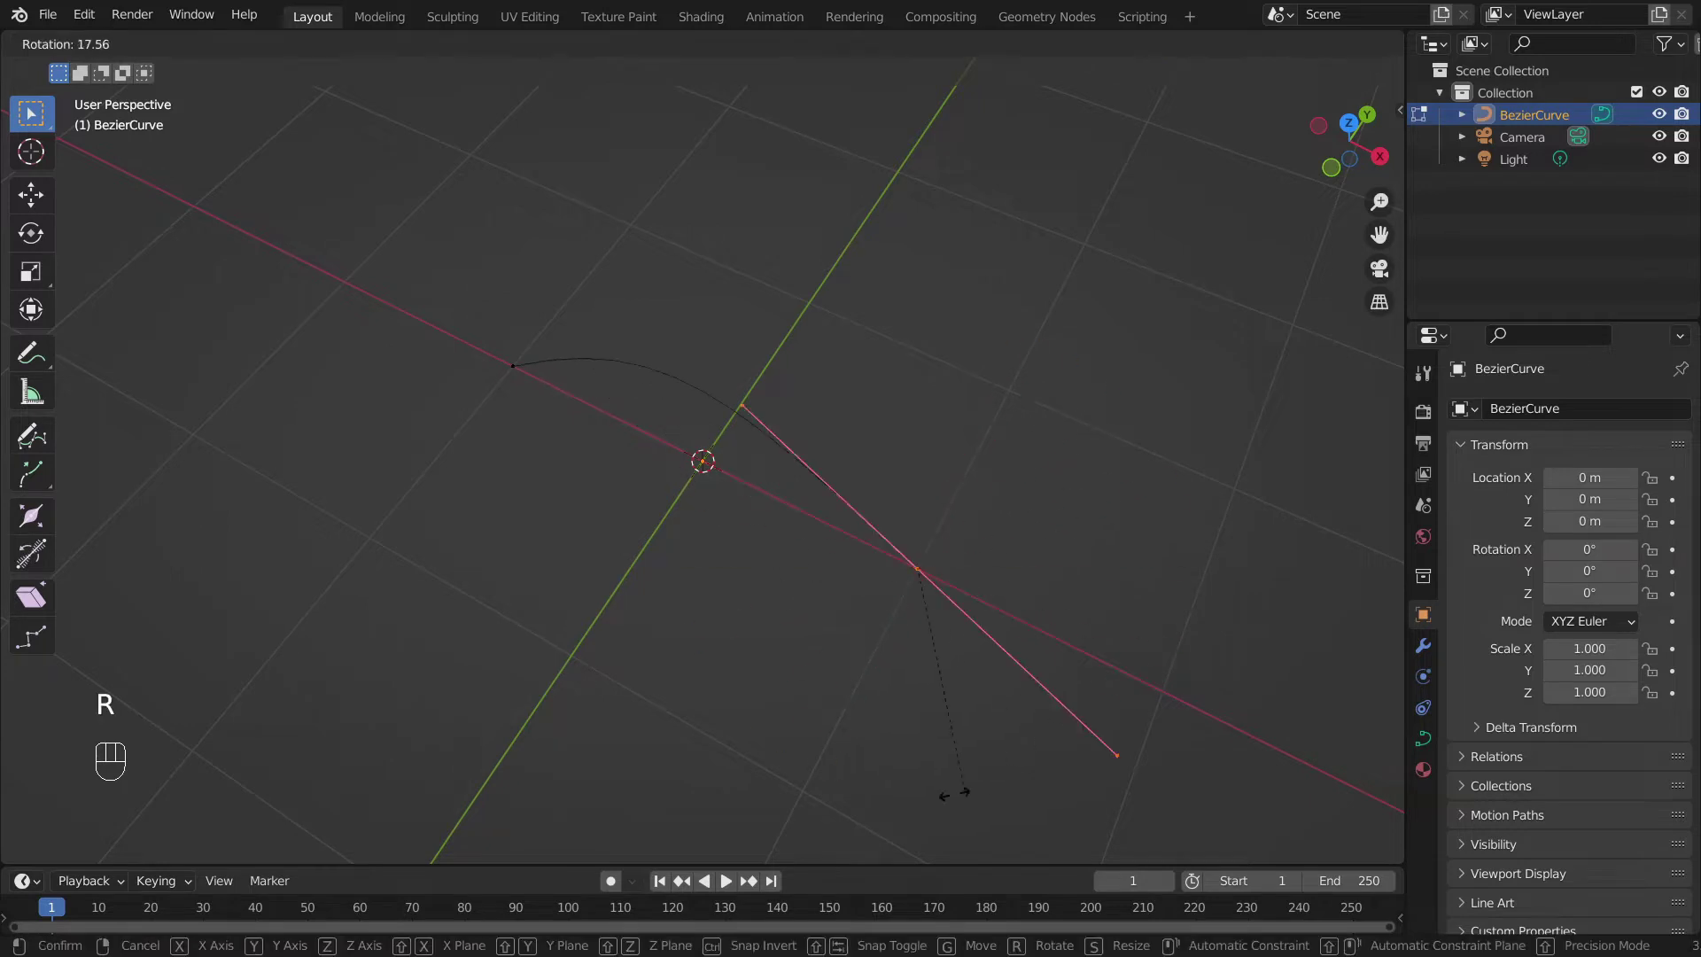
{"action": "key", "text": "g"}
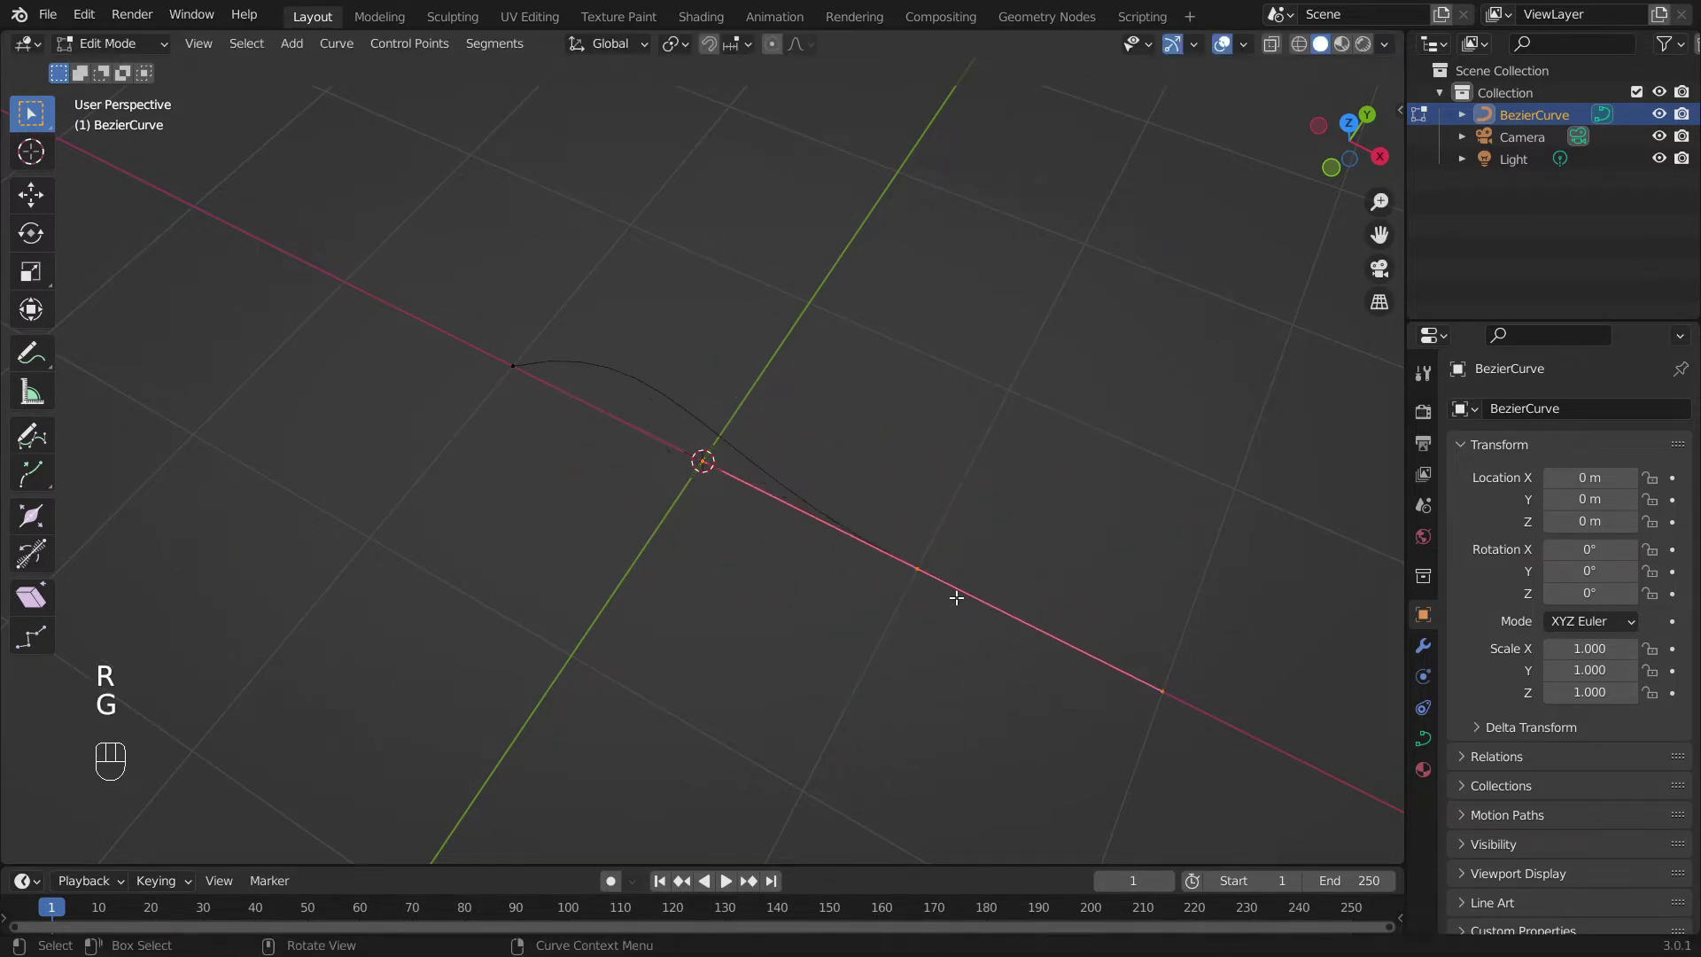
{"action": "key", "text": "s"}
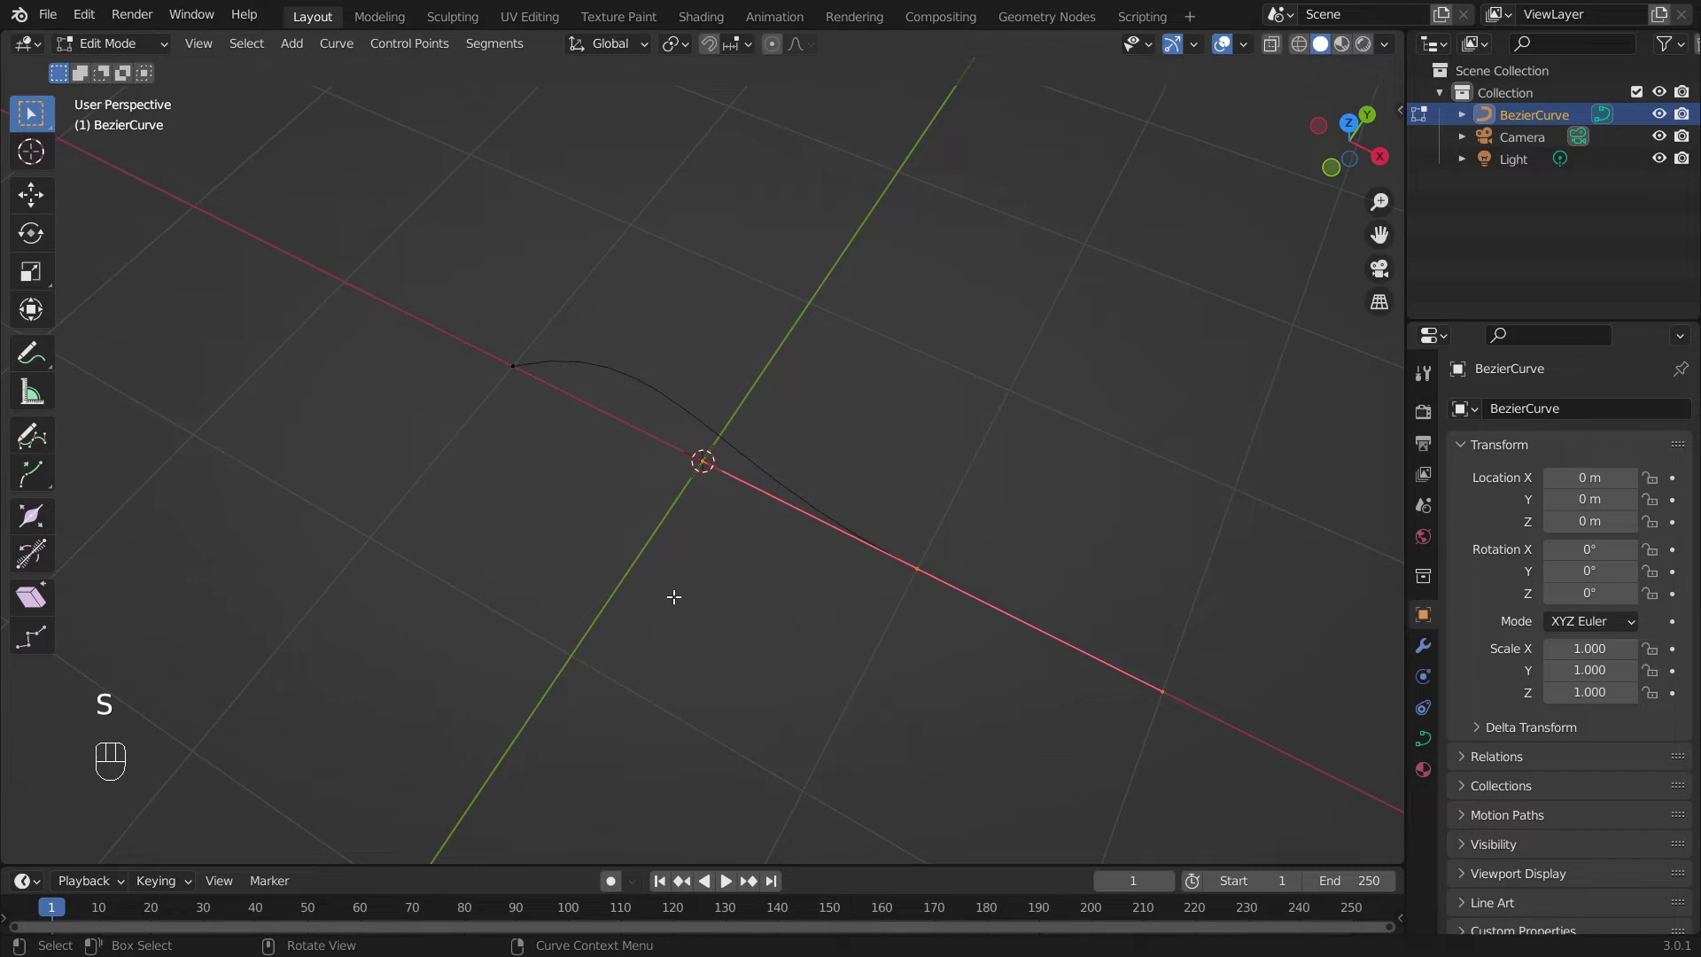
{"action": "key", "text": "Tab"}
{"action": "key", "text": "shift+a"}
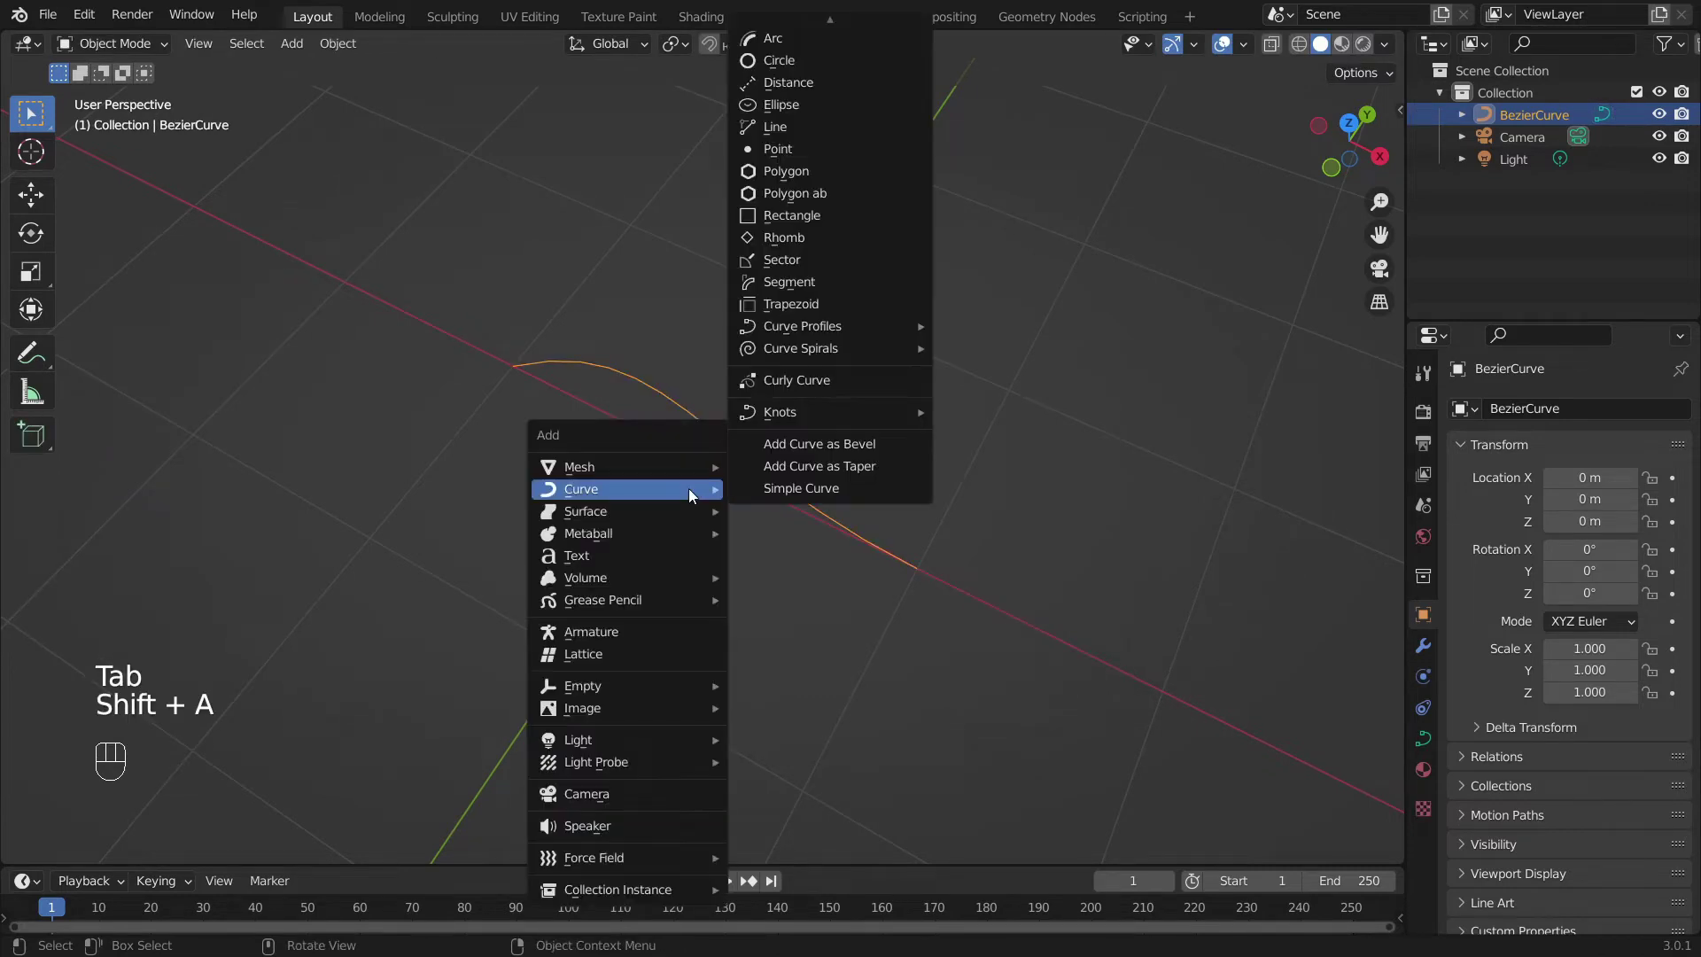
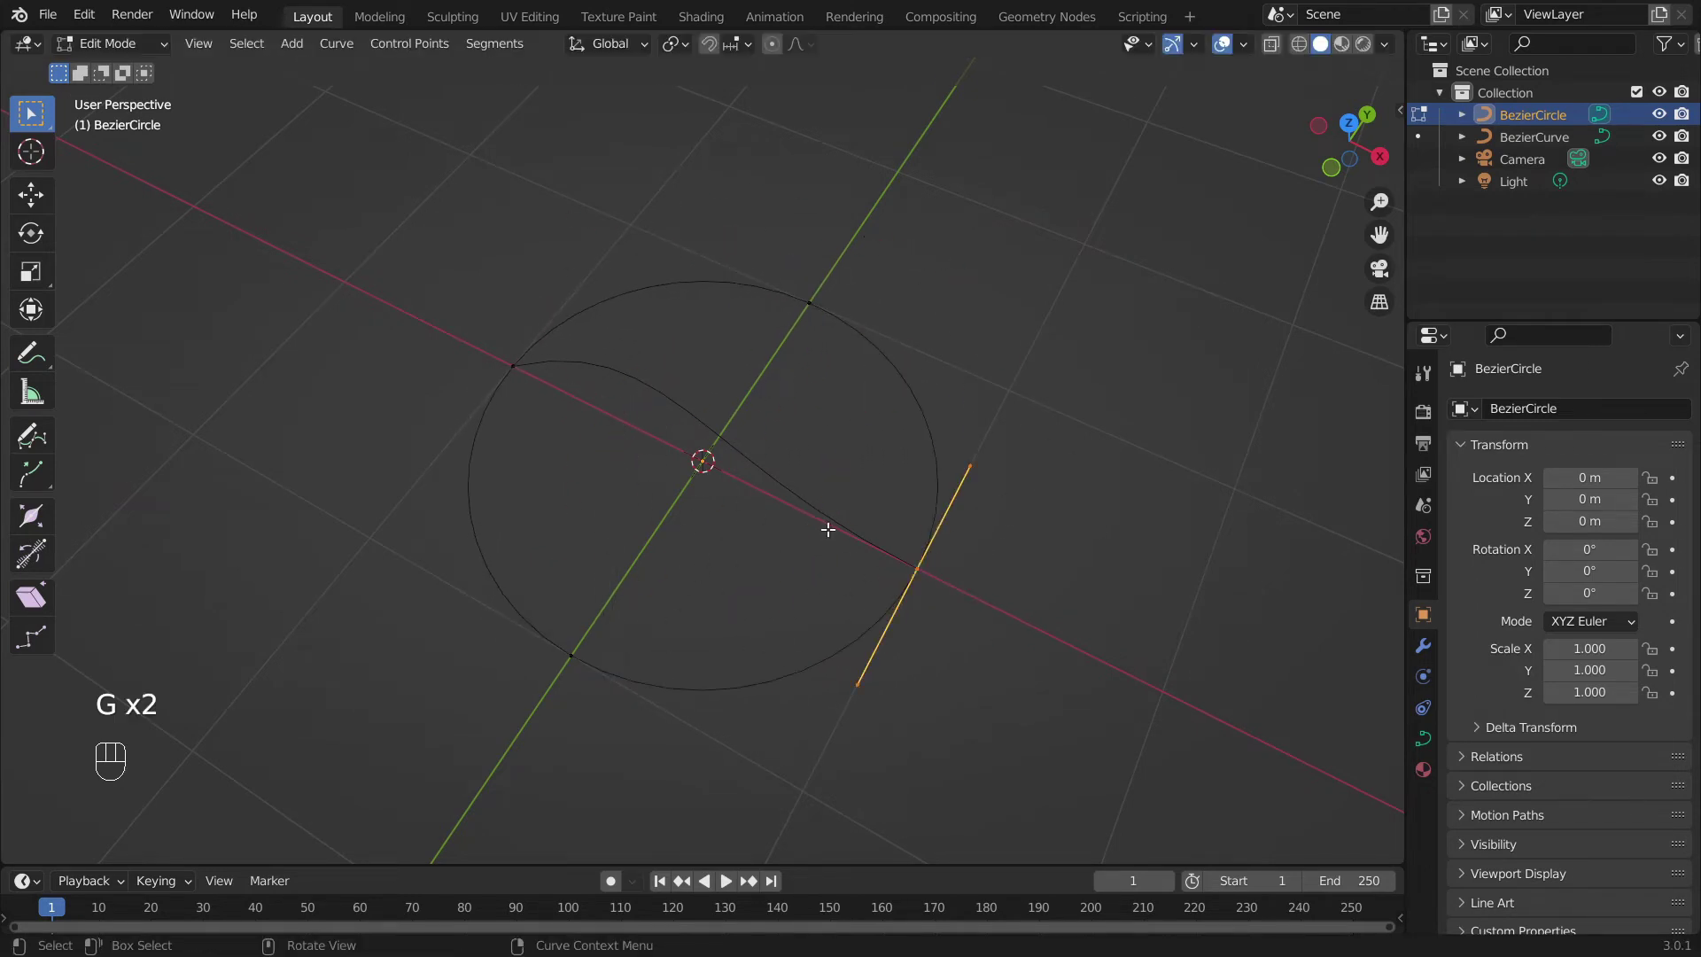
- Leave the Bezier circle's Edit Mode and bring up the curve add list for a Path
{"action": "key", "text": "Tab"}
{"action": "key", "text": "shift+a"}
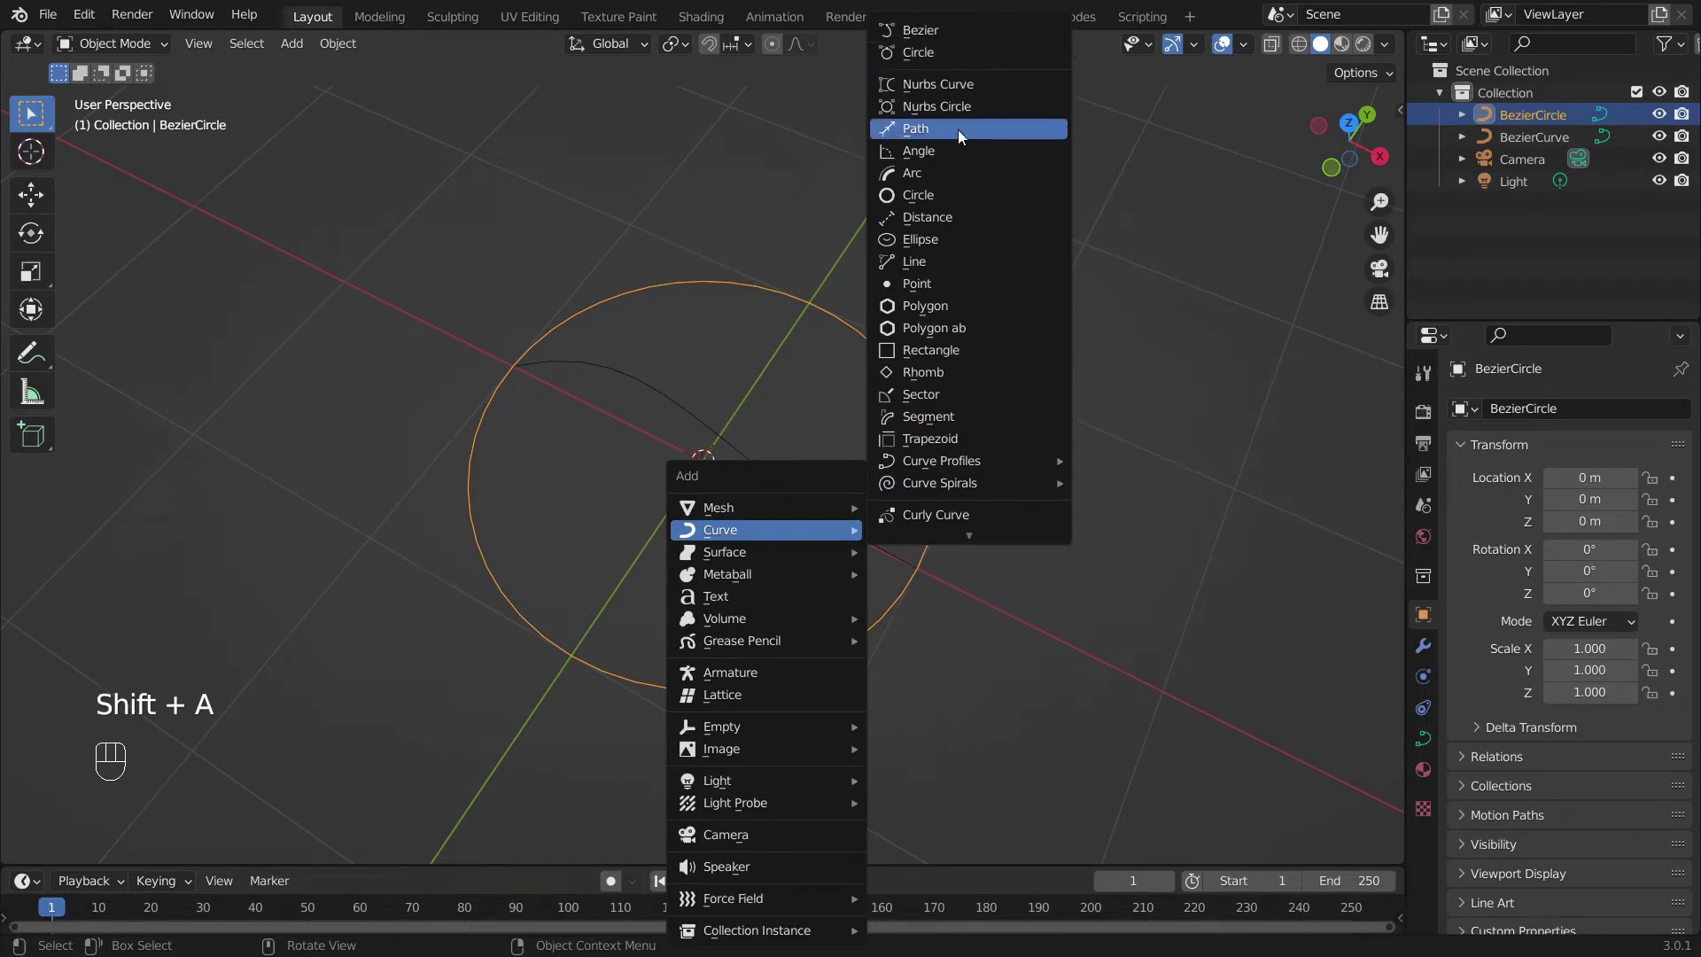
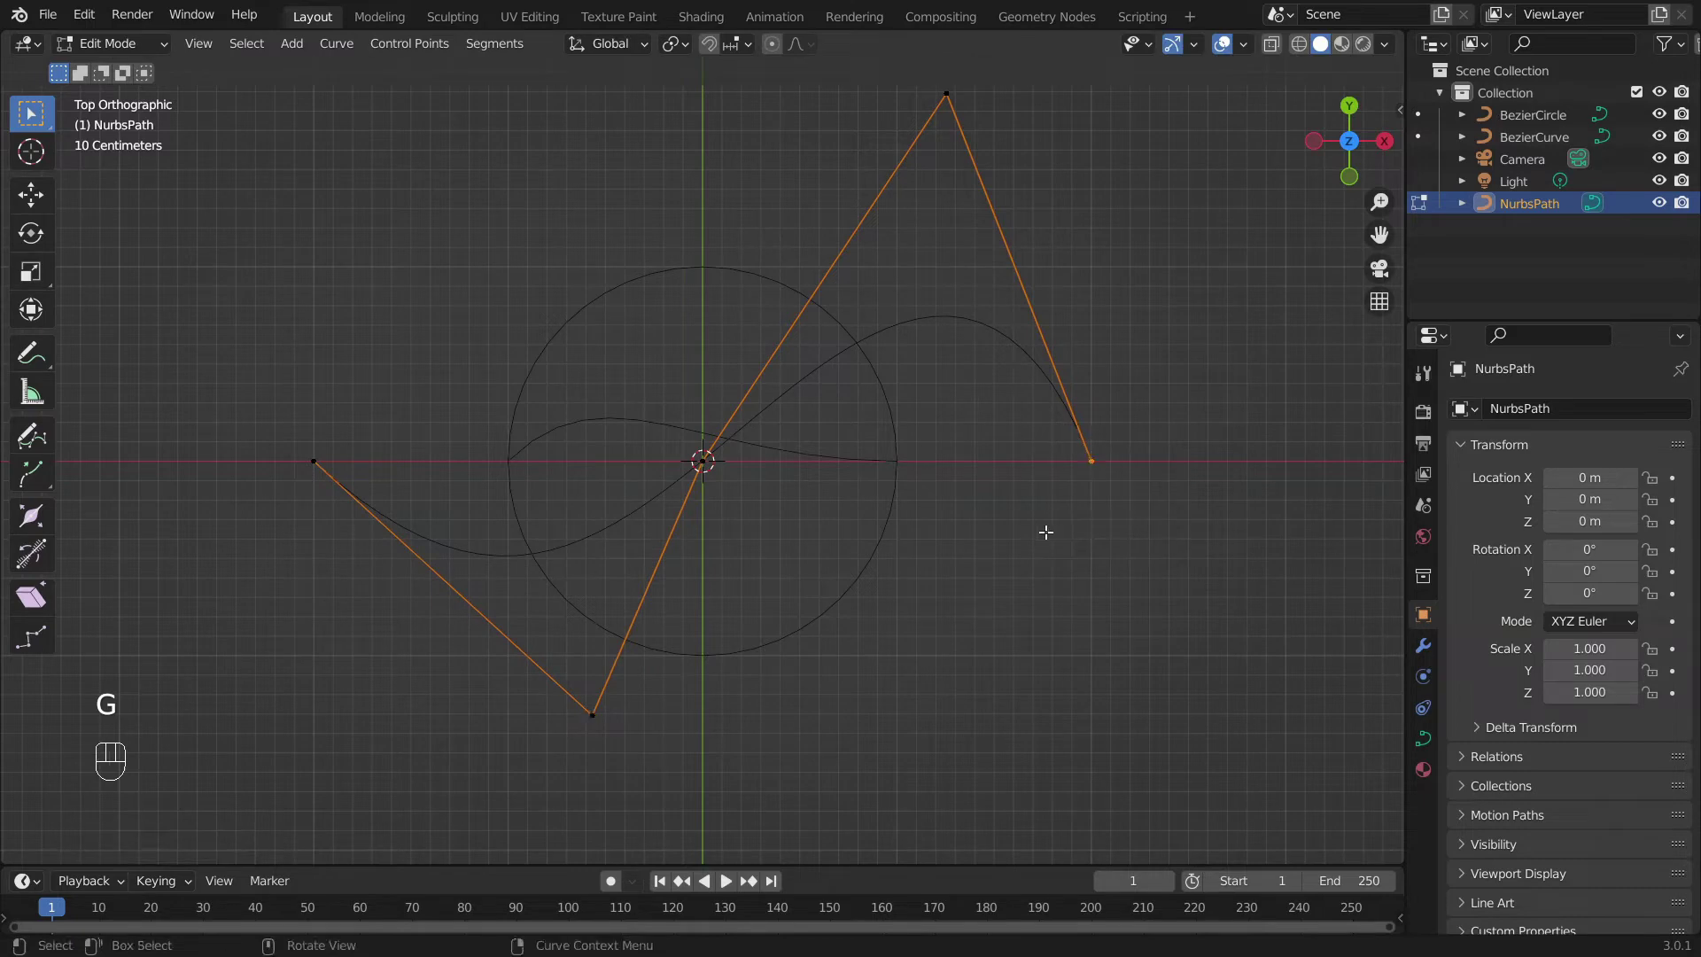
- Finish shaping the NURBS path's points, return to Object Mode and view it in perspective
{"action": "key", "text": "Tab"}
{"action": "left_click_drag", "start_coordinate": [967, 607], "coordinate": [894, 445]}
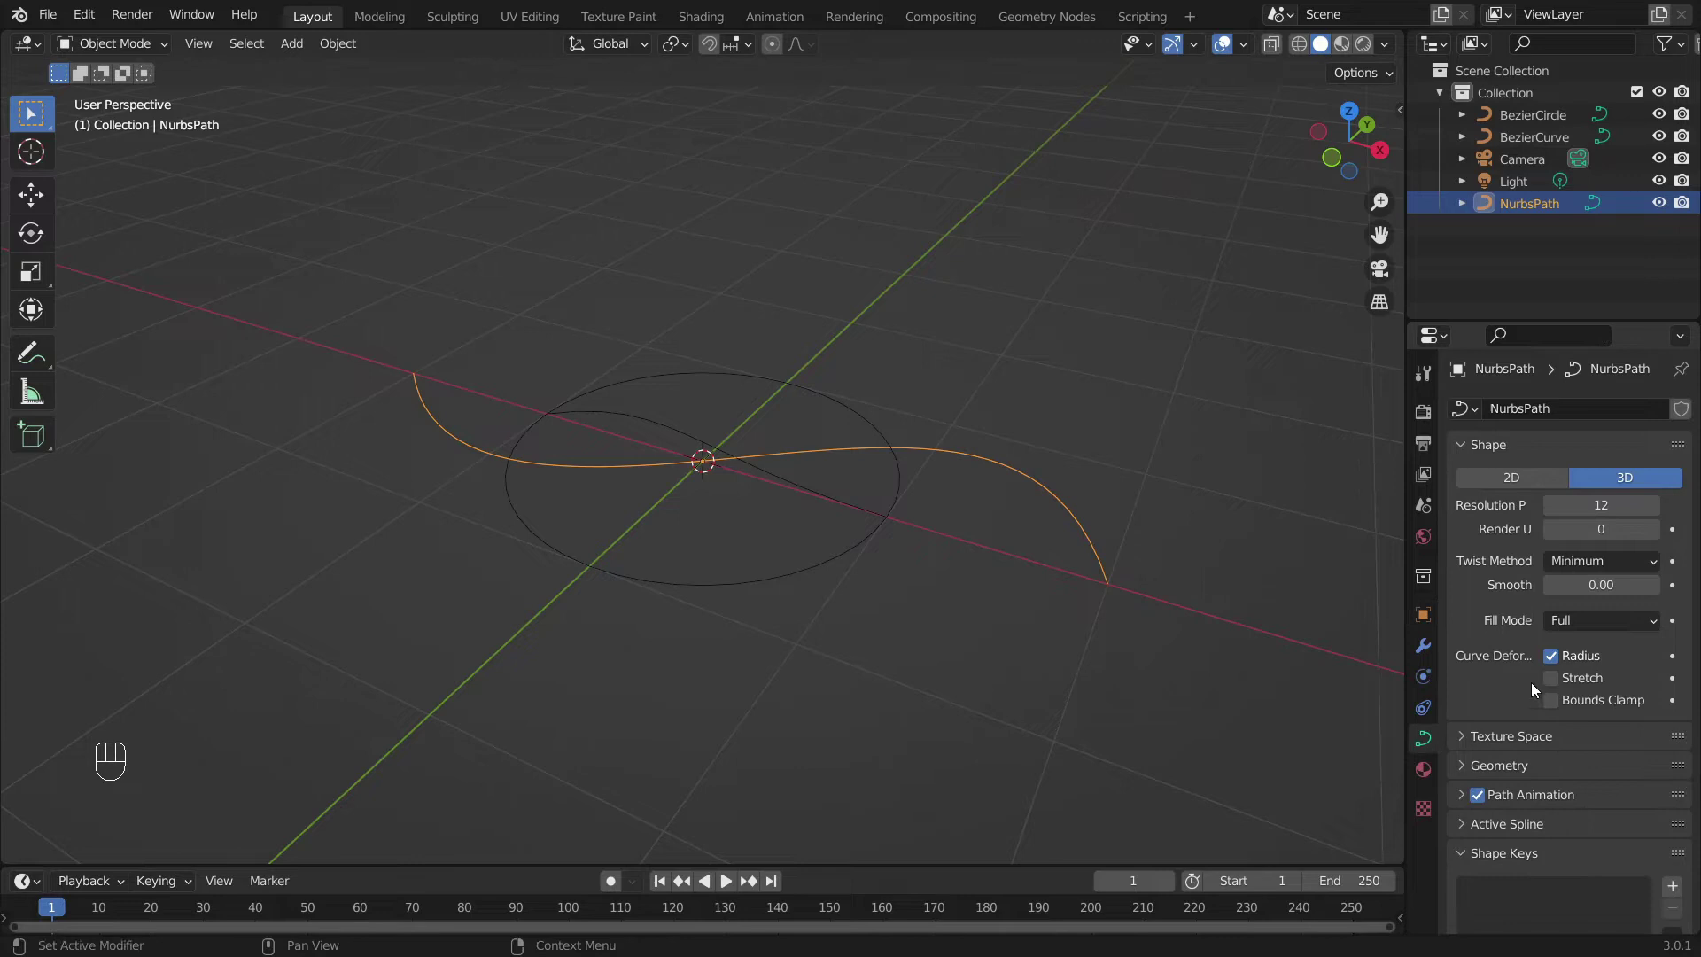
- Bevel the path to a 0.1 m tube at resolution 20 and enable Fill Caps
{"action": "middle_click", "coordinate": [1483, 776]}
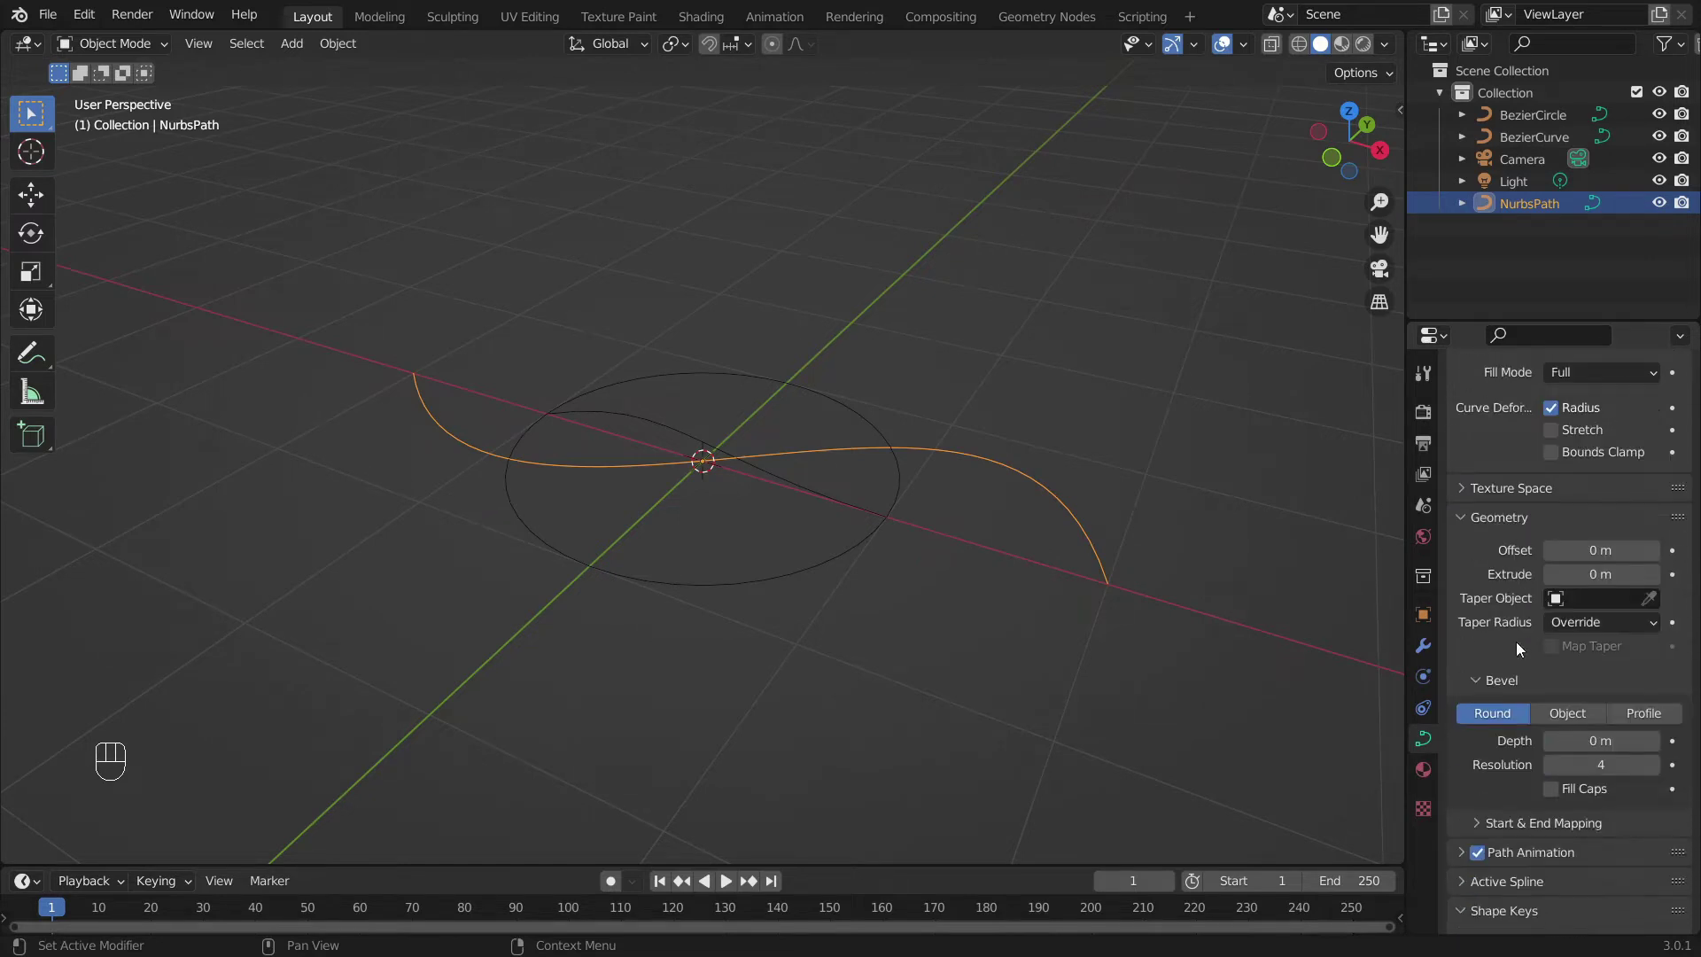
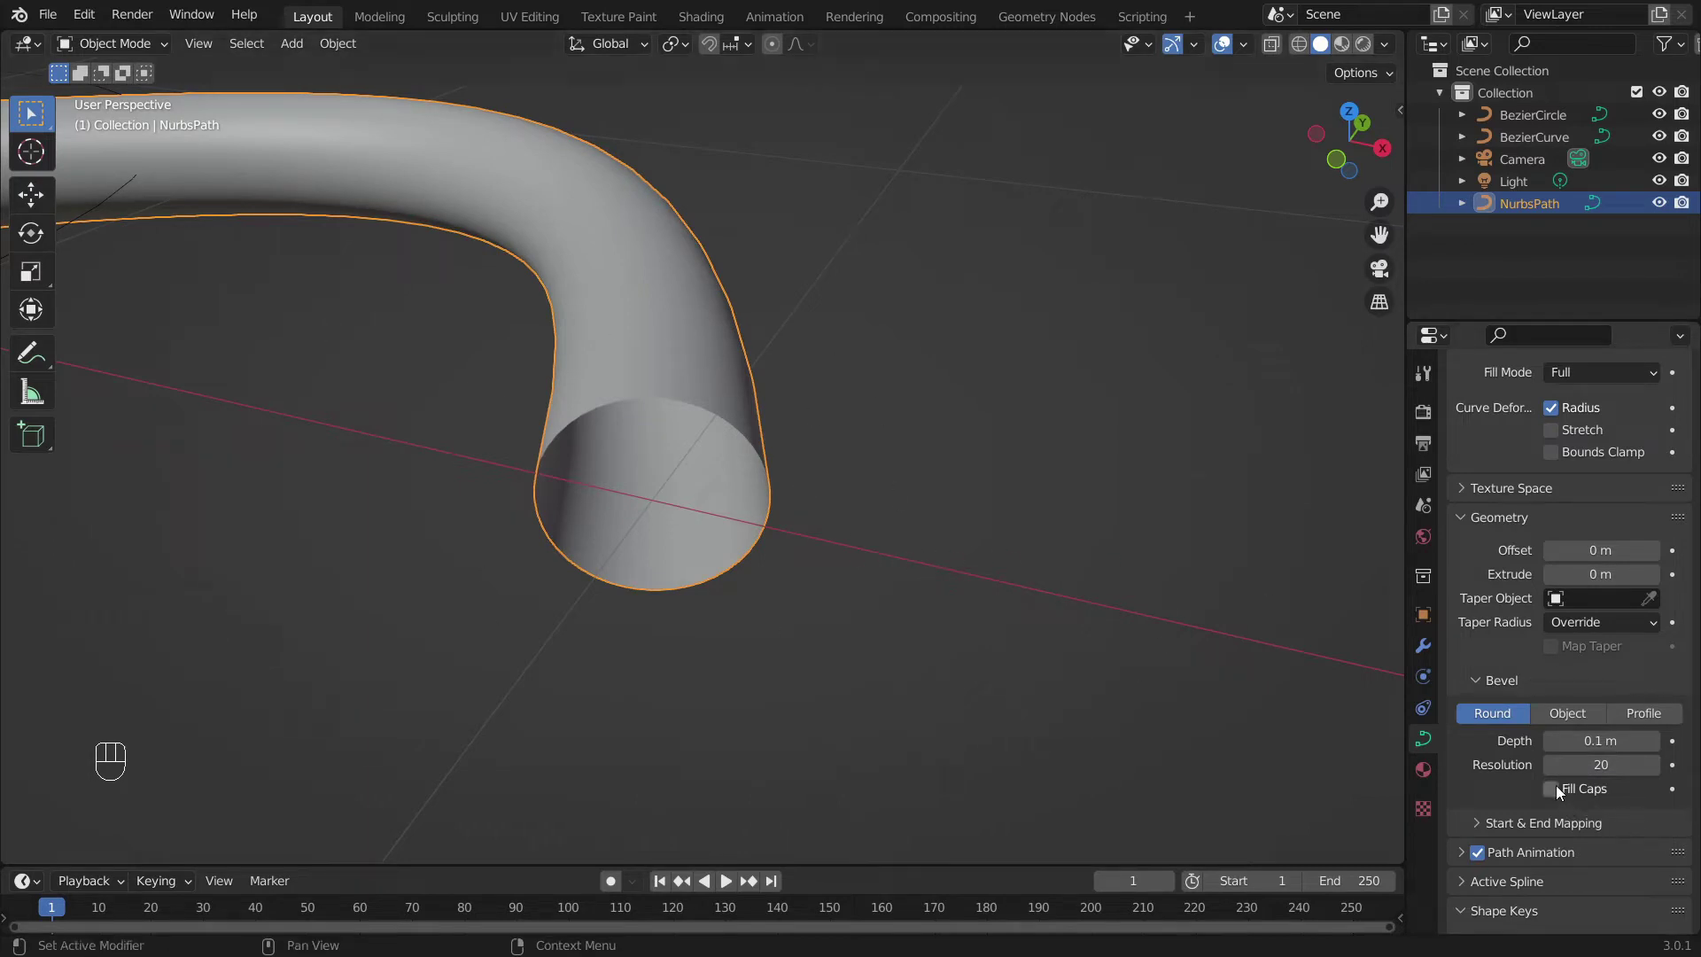
{"action": "left_click", "coordinate": [1557, 793]}
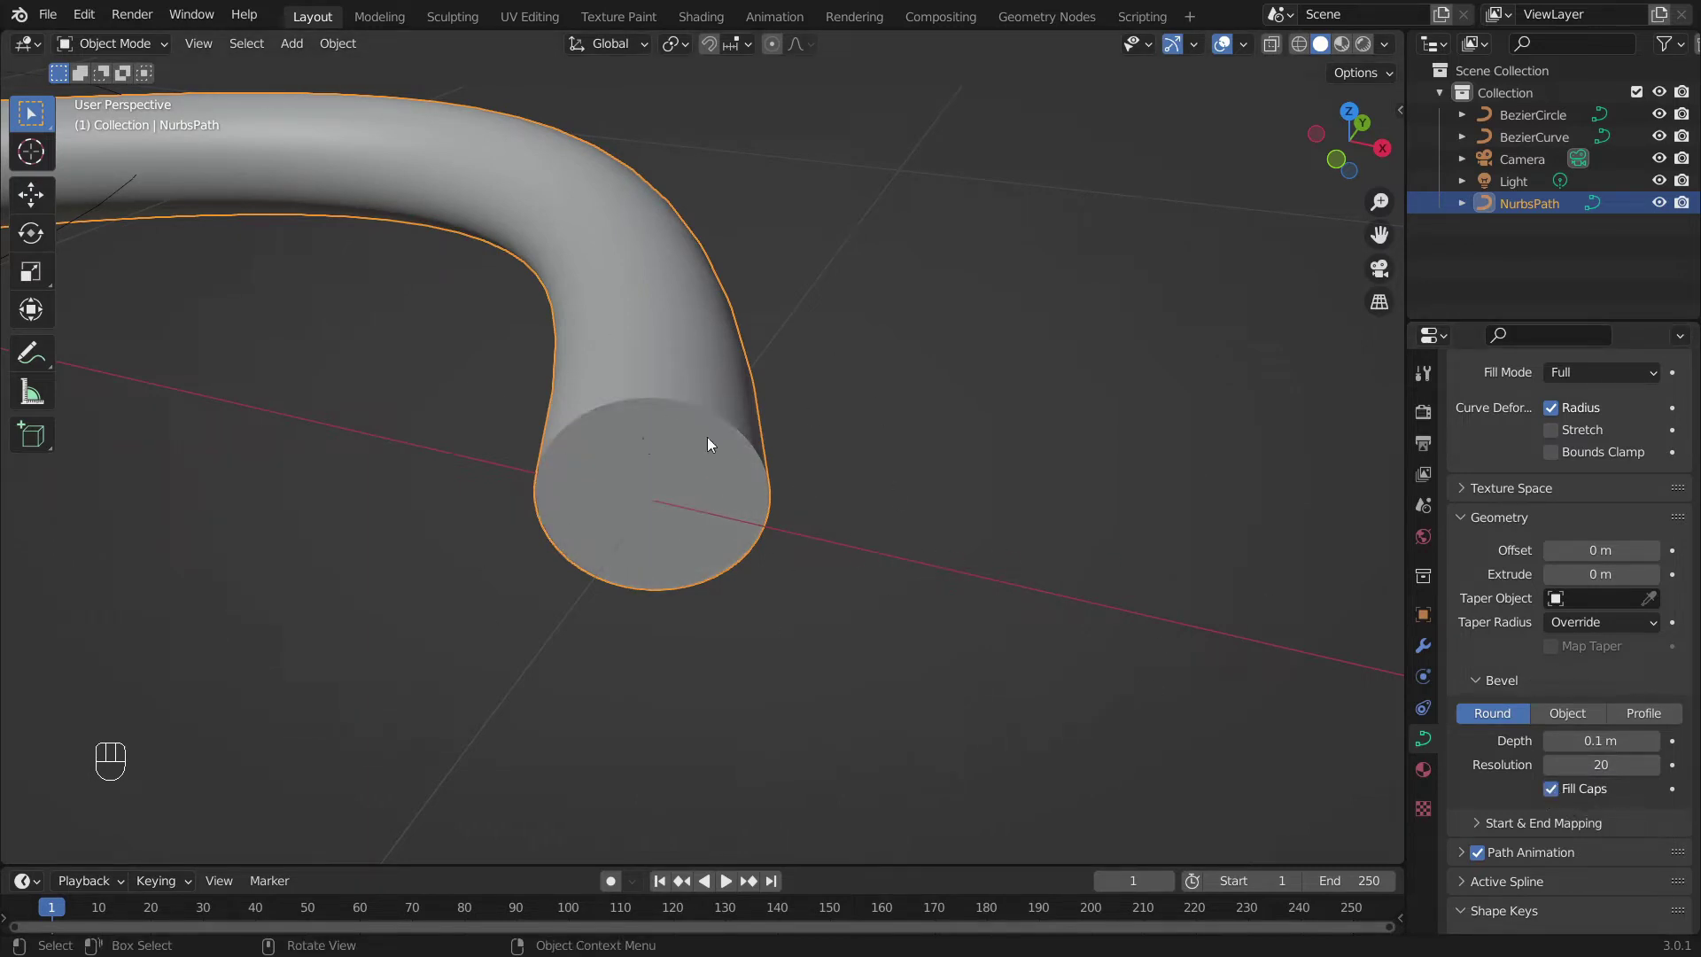
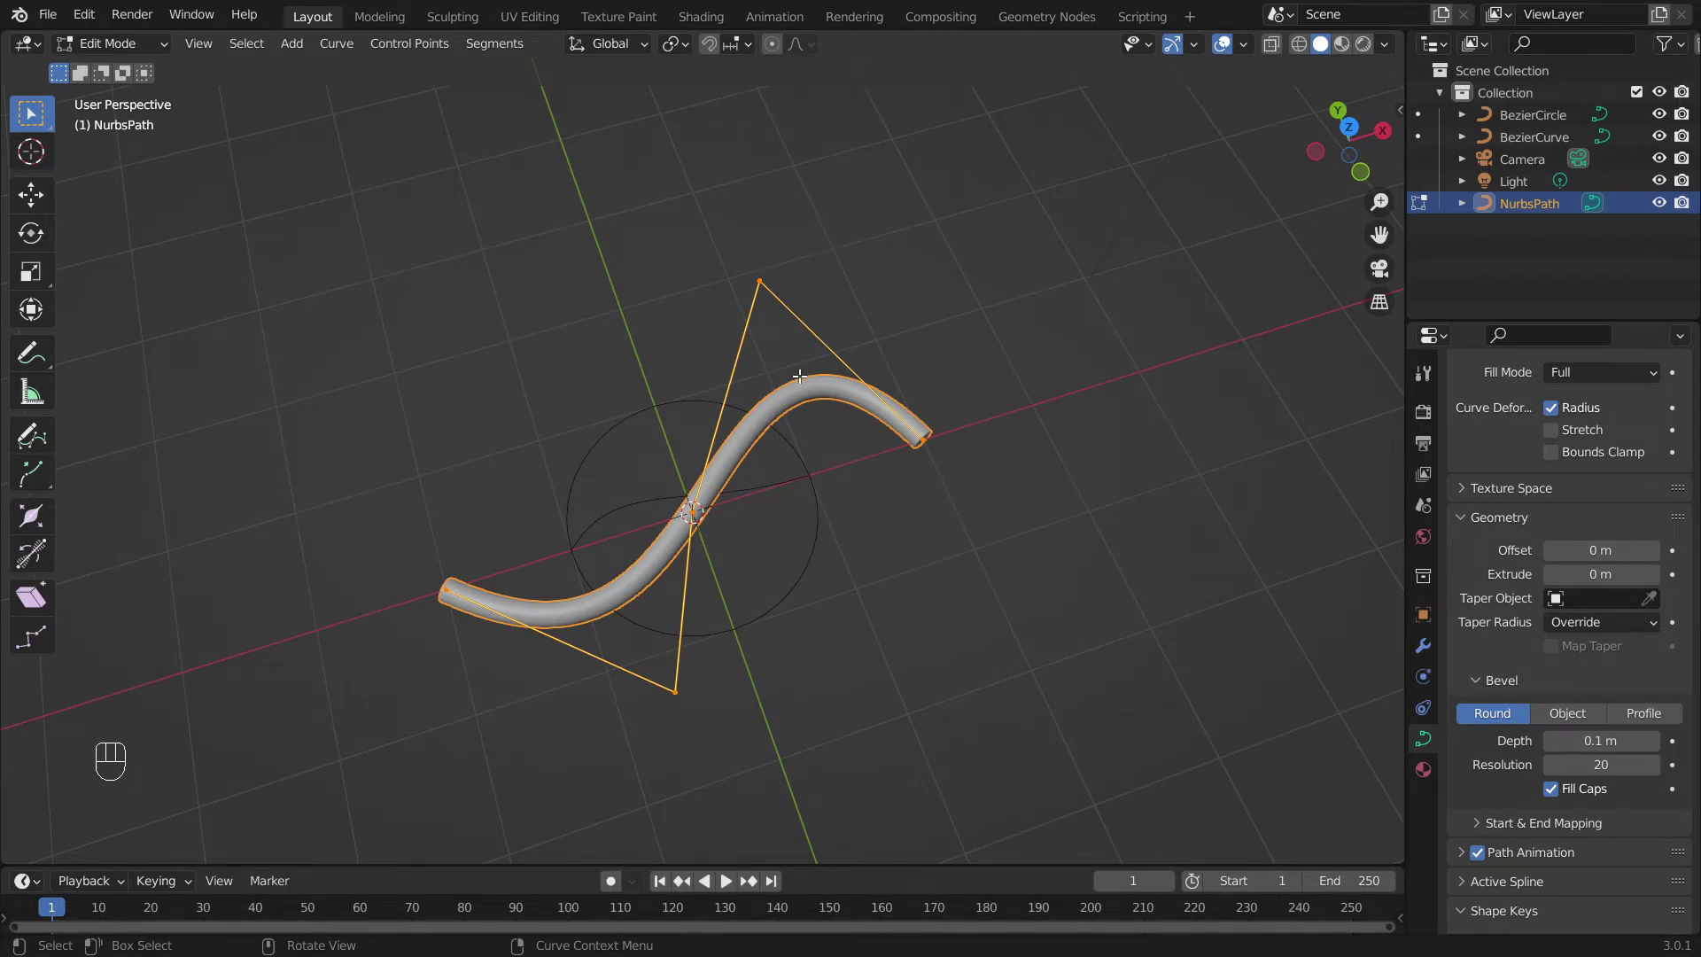
- Select the path's control points for subdividing into the checkmark shape
{"action": "left_click_drag", "start_coordinate": [779, 364], "coordinate": [709, 360]}
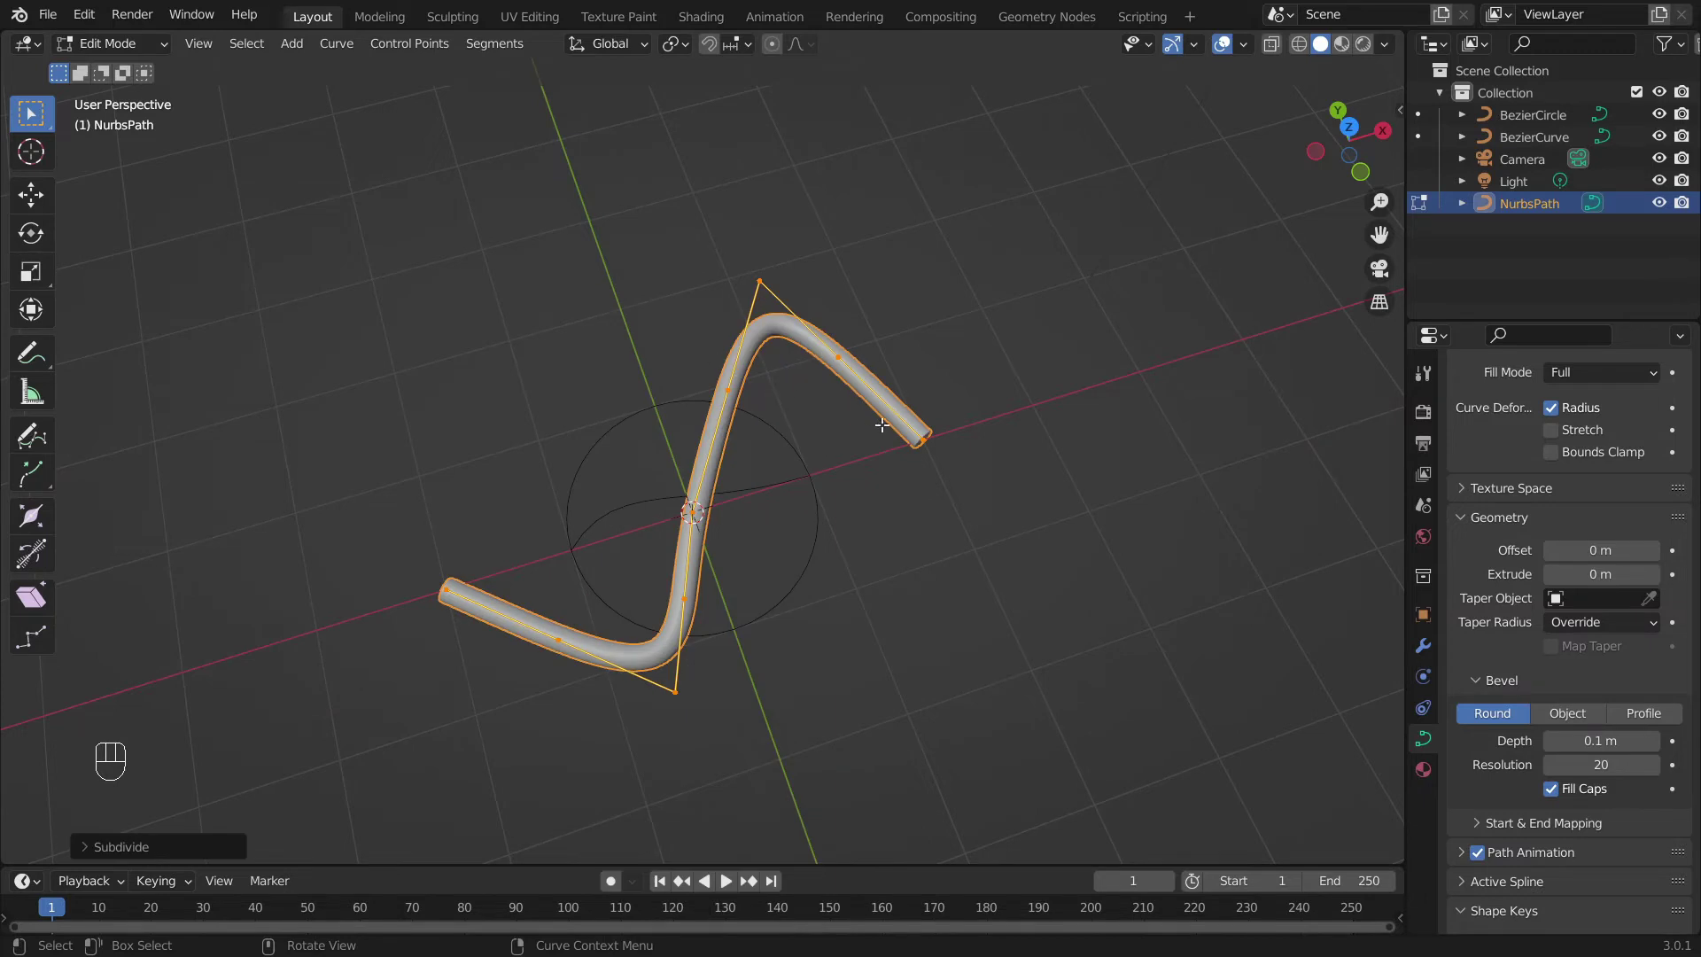
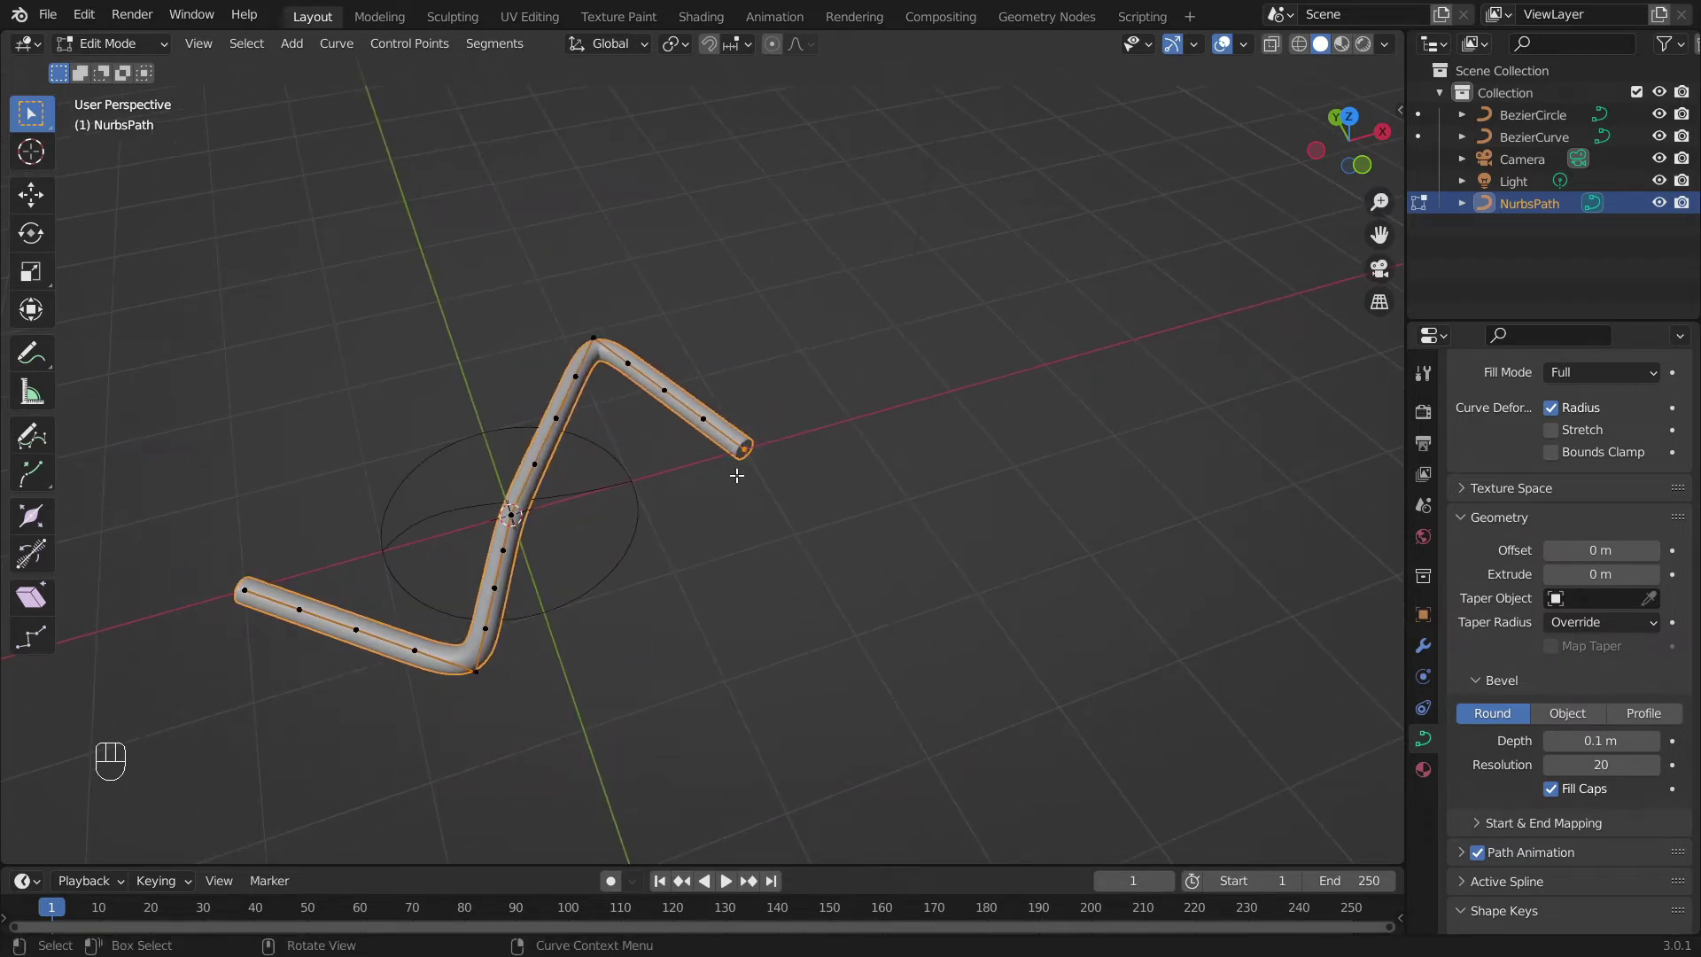
- From top view, extrude new end points one after another so the path curls around the checkmark
{"action": "key", "text": "e"}
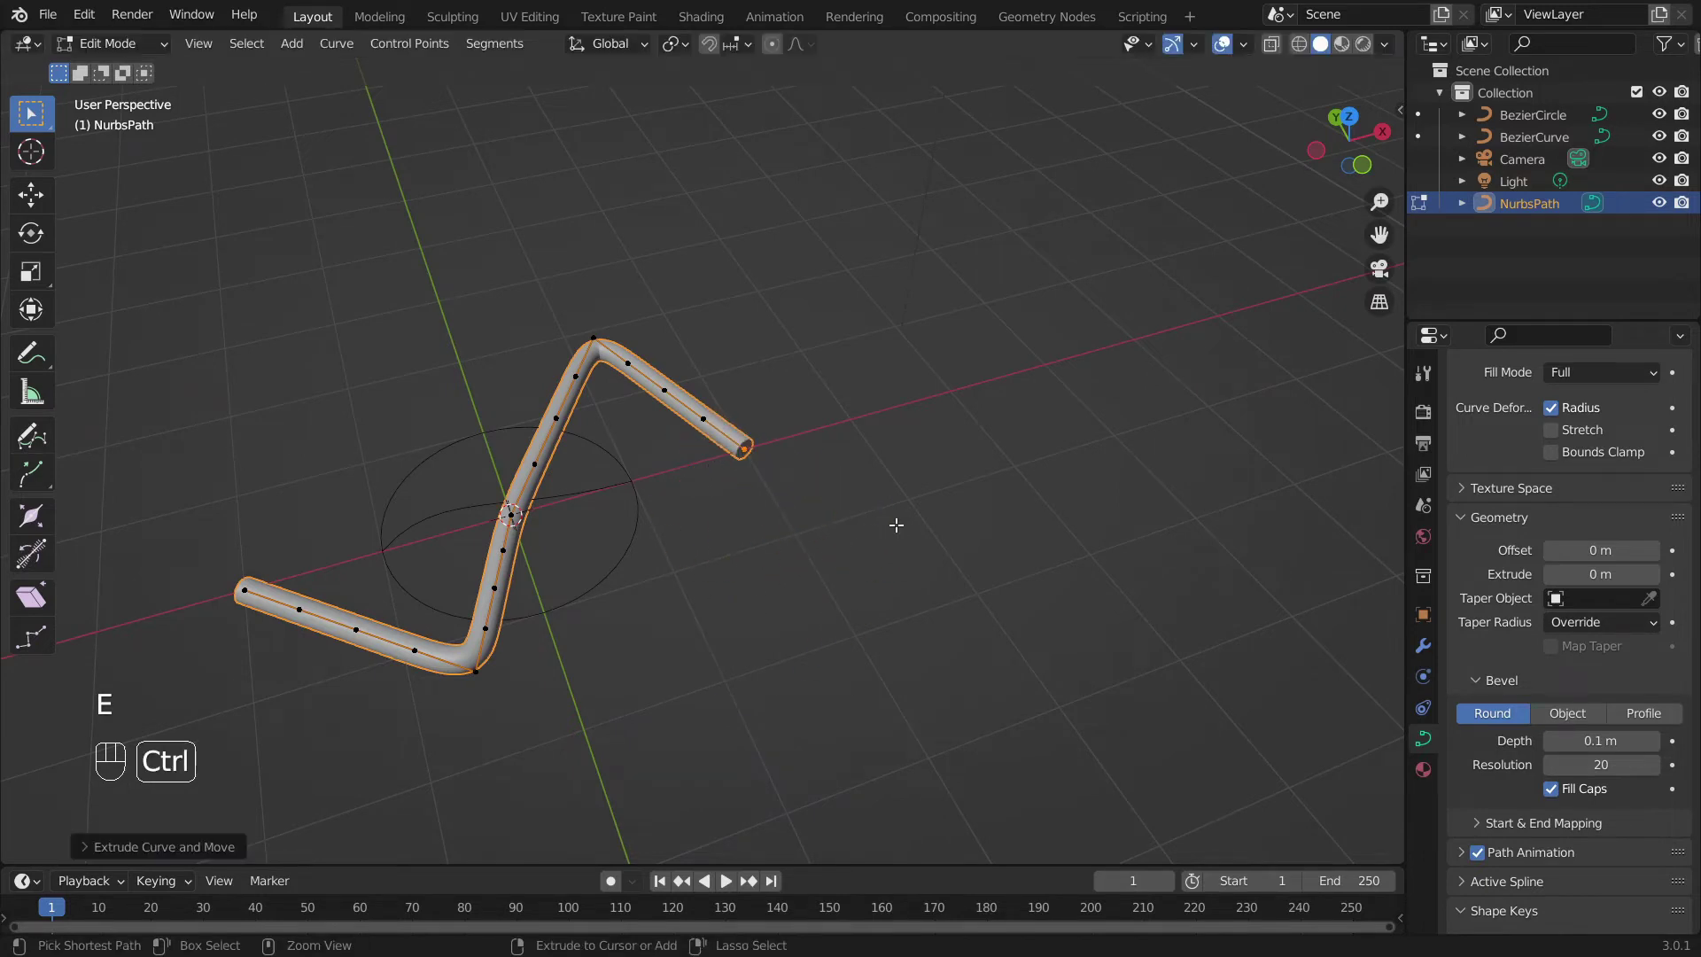
{"action": "key", "text": "ctrl+z"}
{"action": "key", "text": "KP_7"}
{"action": "key", "text": "e"}
{"action": "key", "text": "e"}
{"action": "key", "text": "e"}
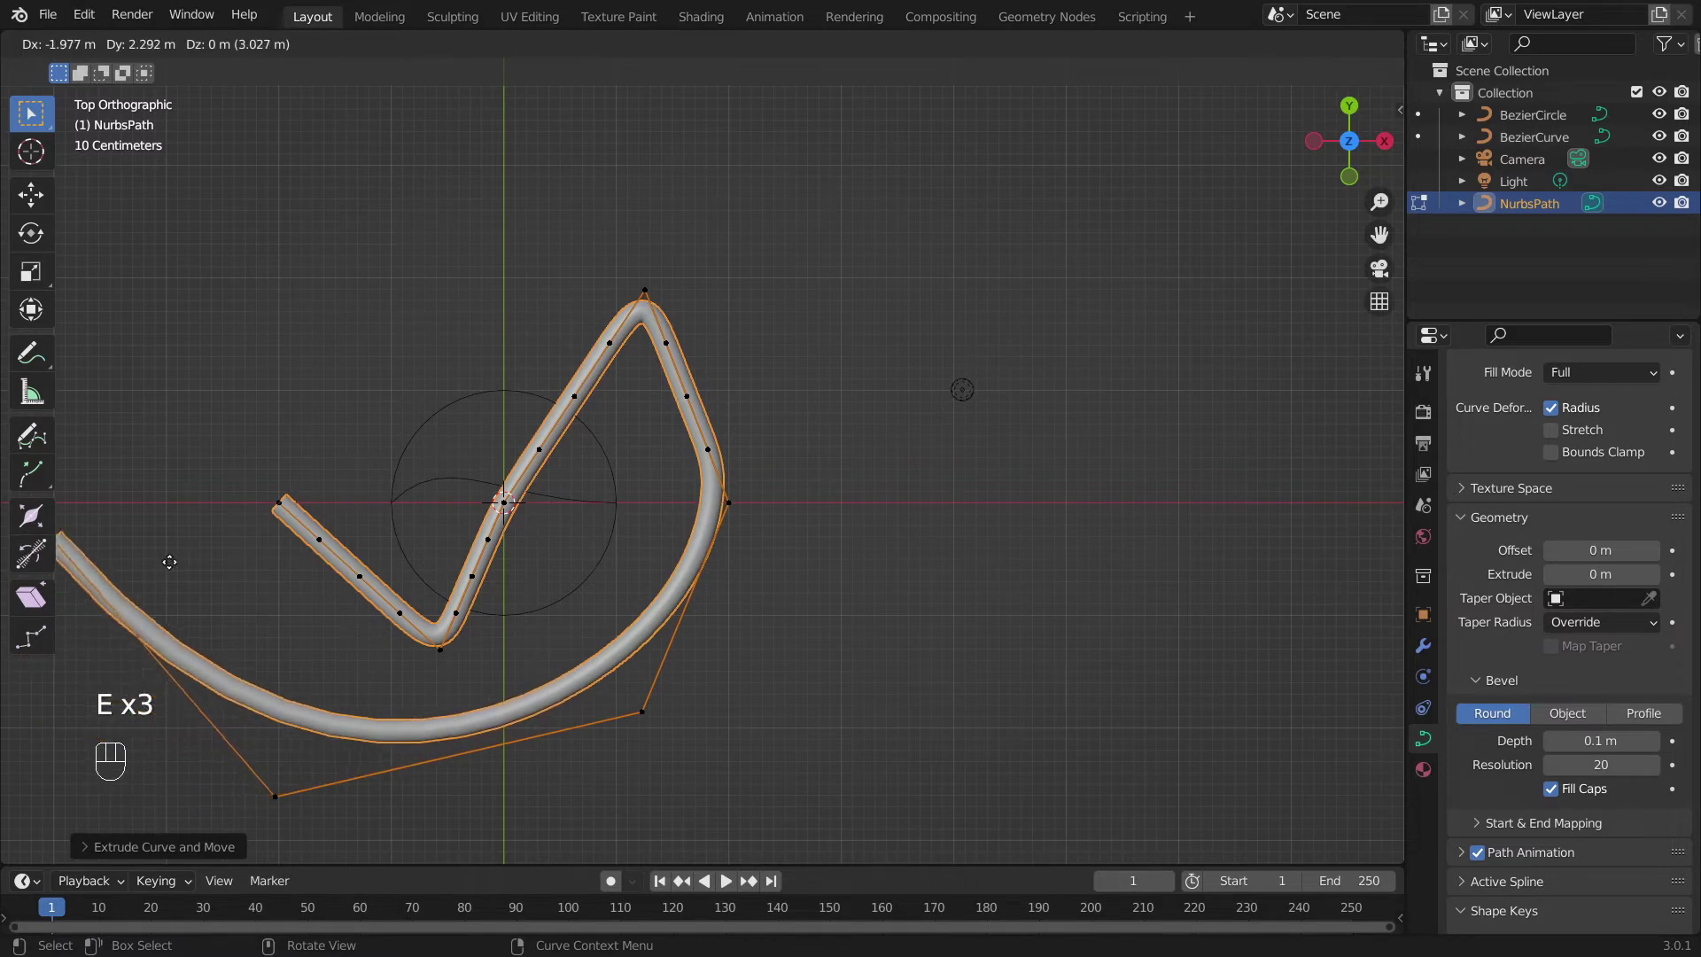
{"action": "key", "text": "e"}
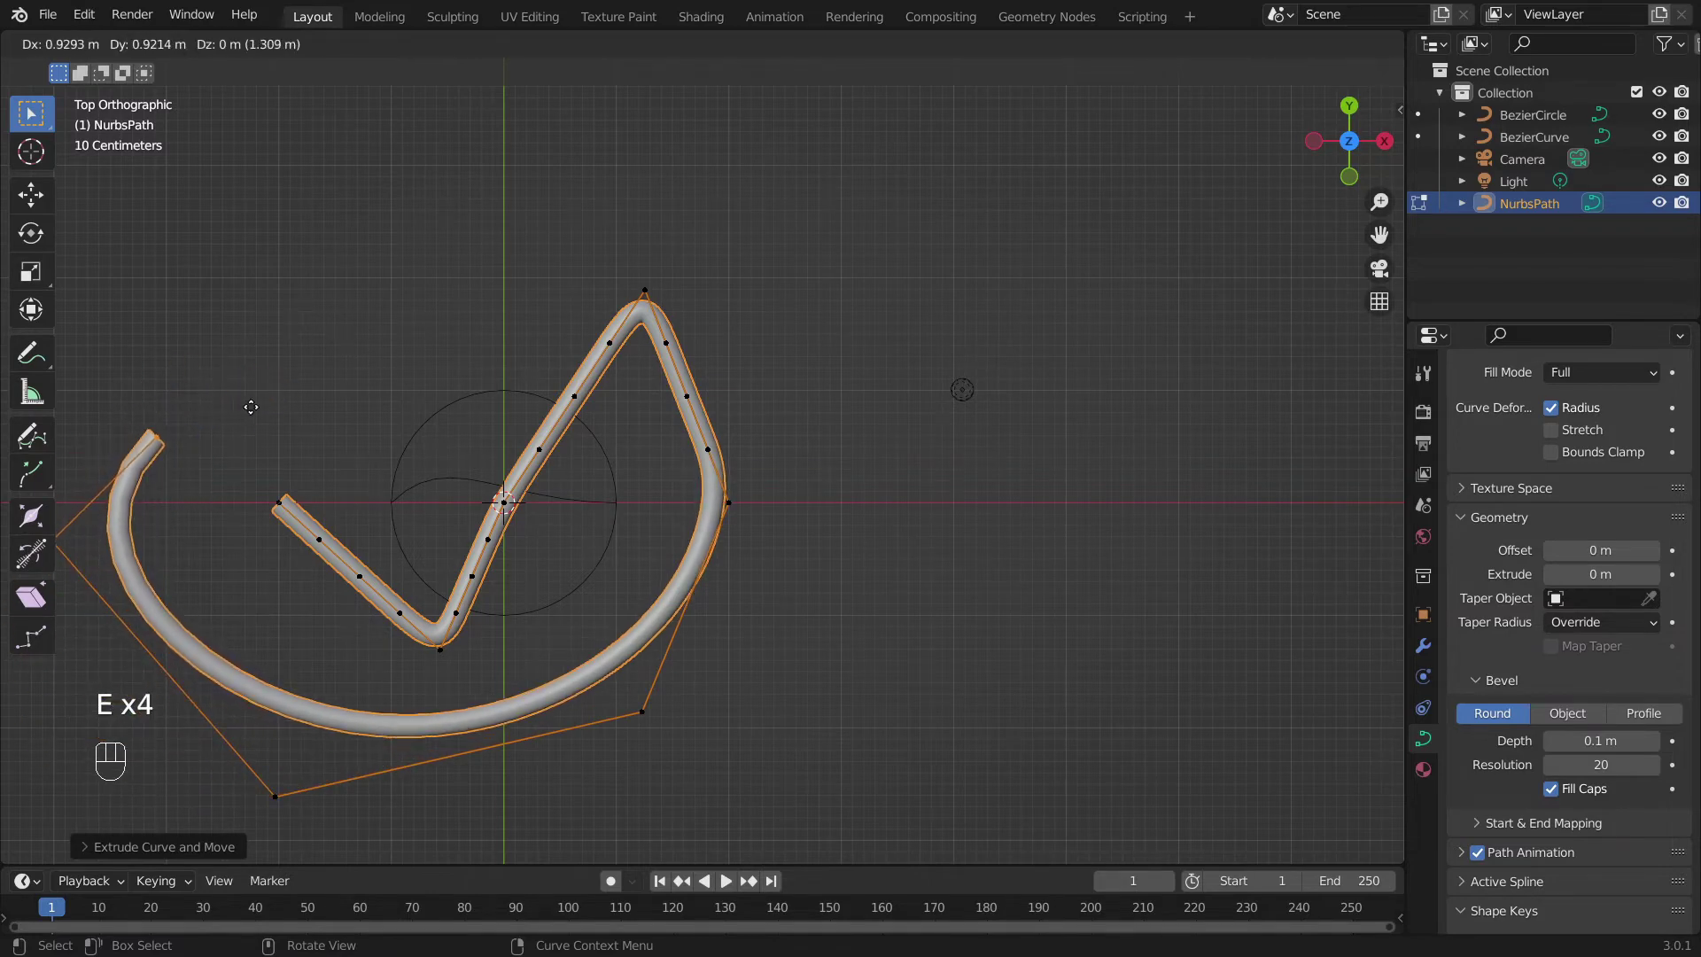
{"action": "key", "text": "e"}
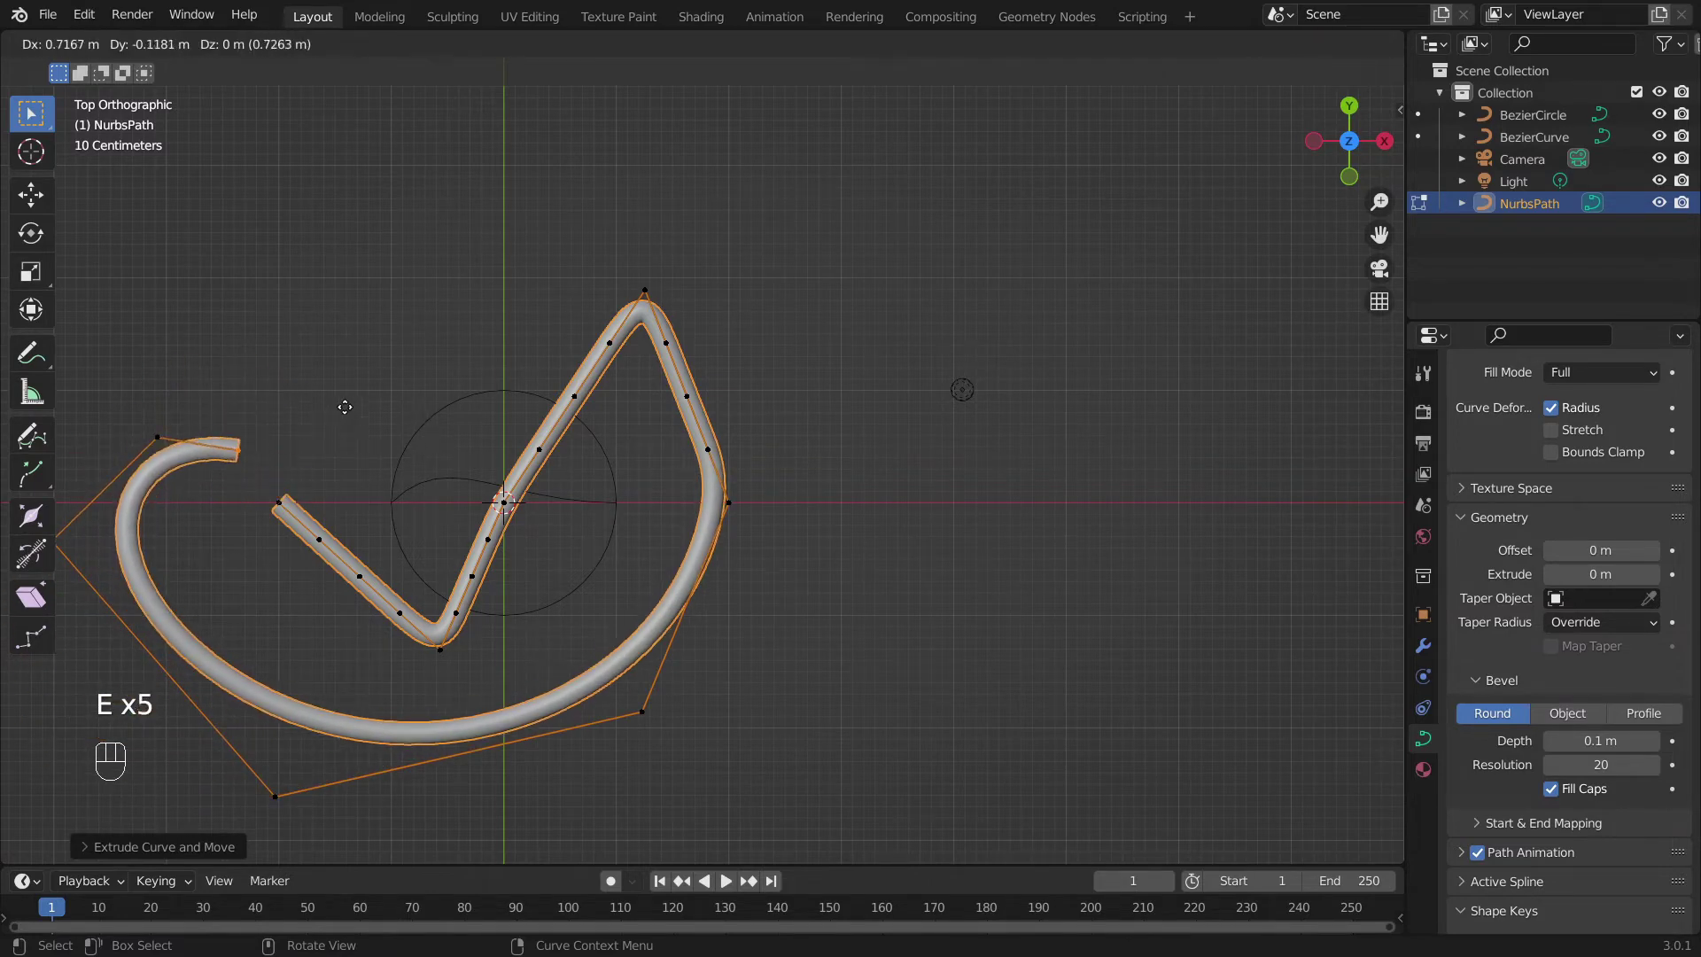
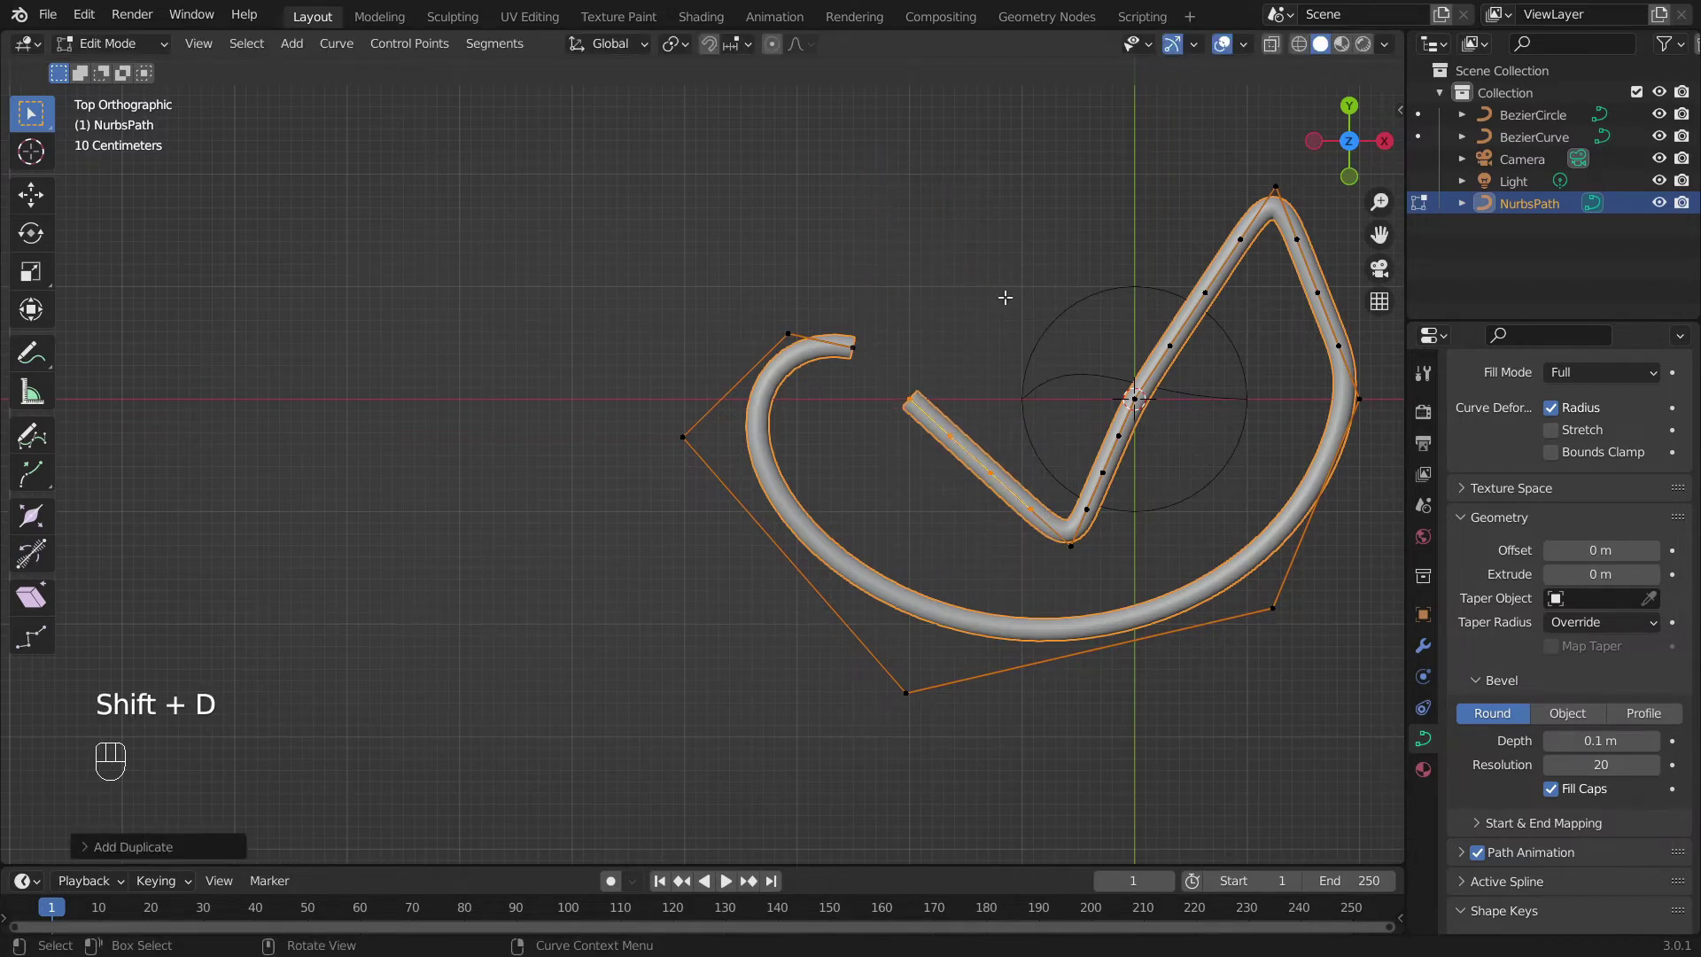
- Undo a stray point, close the path's ends into a loop, then reopen them
{"action": "key", "text": "ctrl+z"}
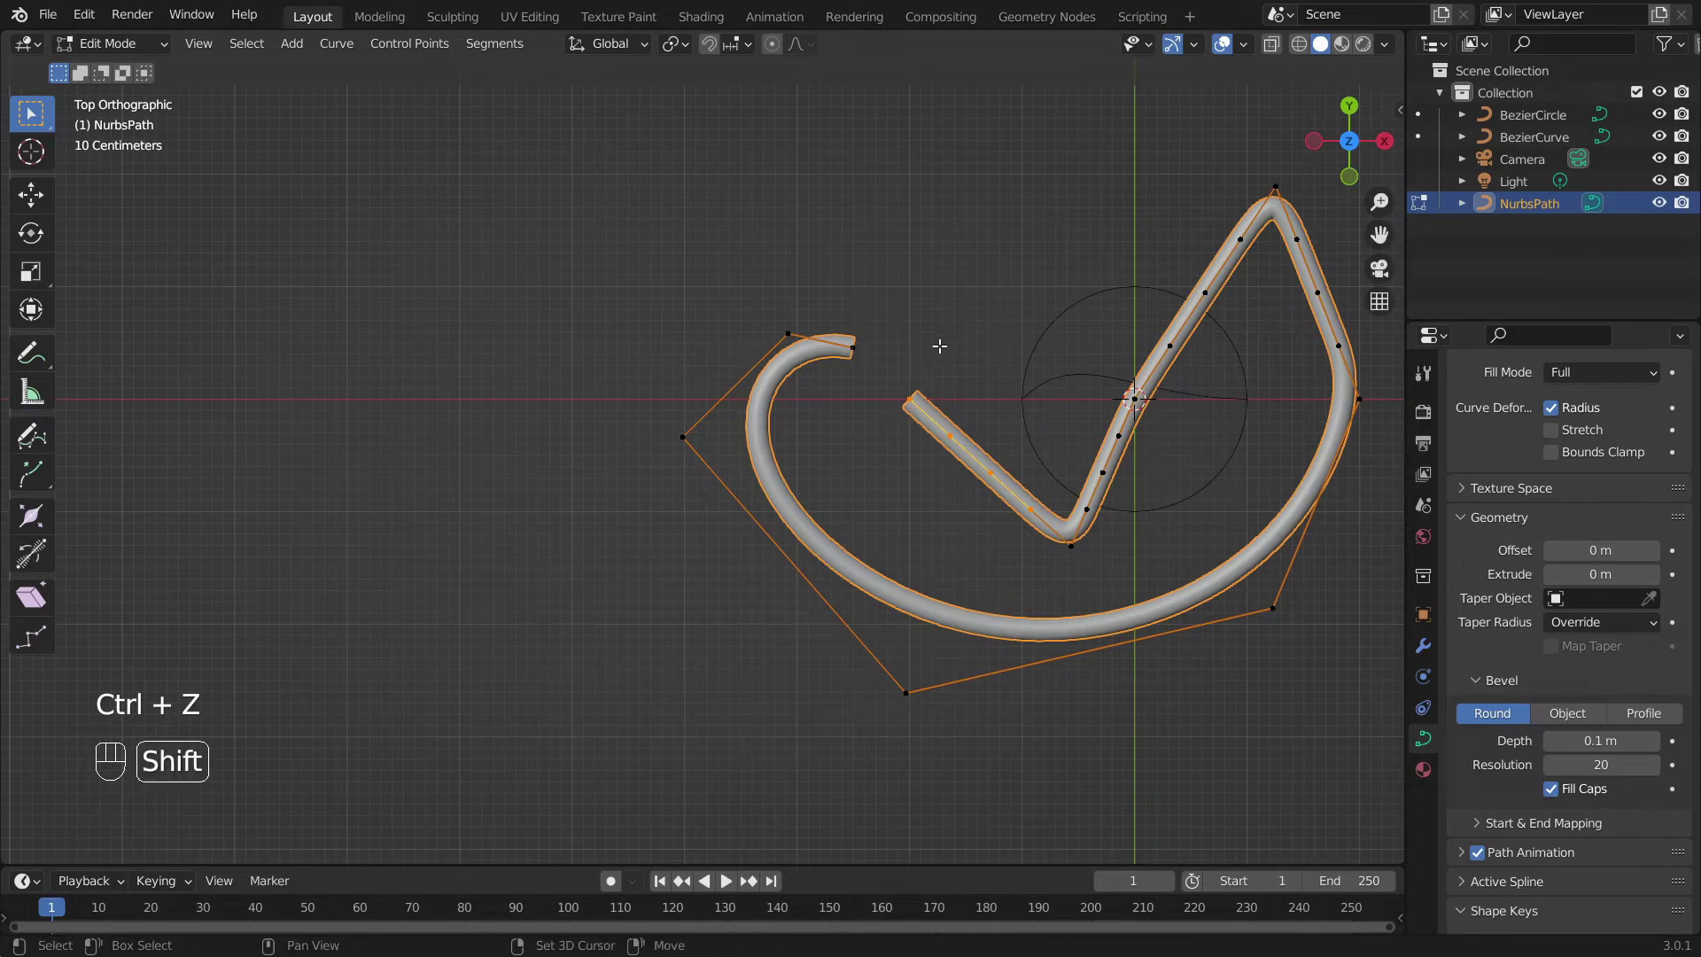
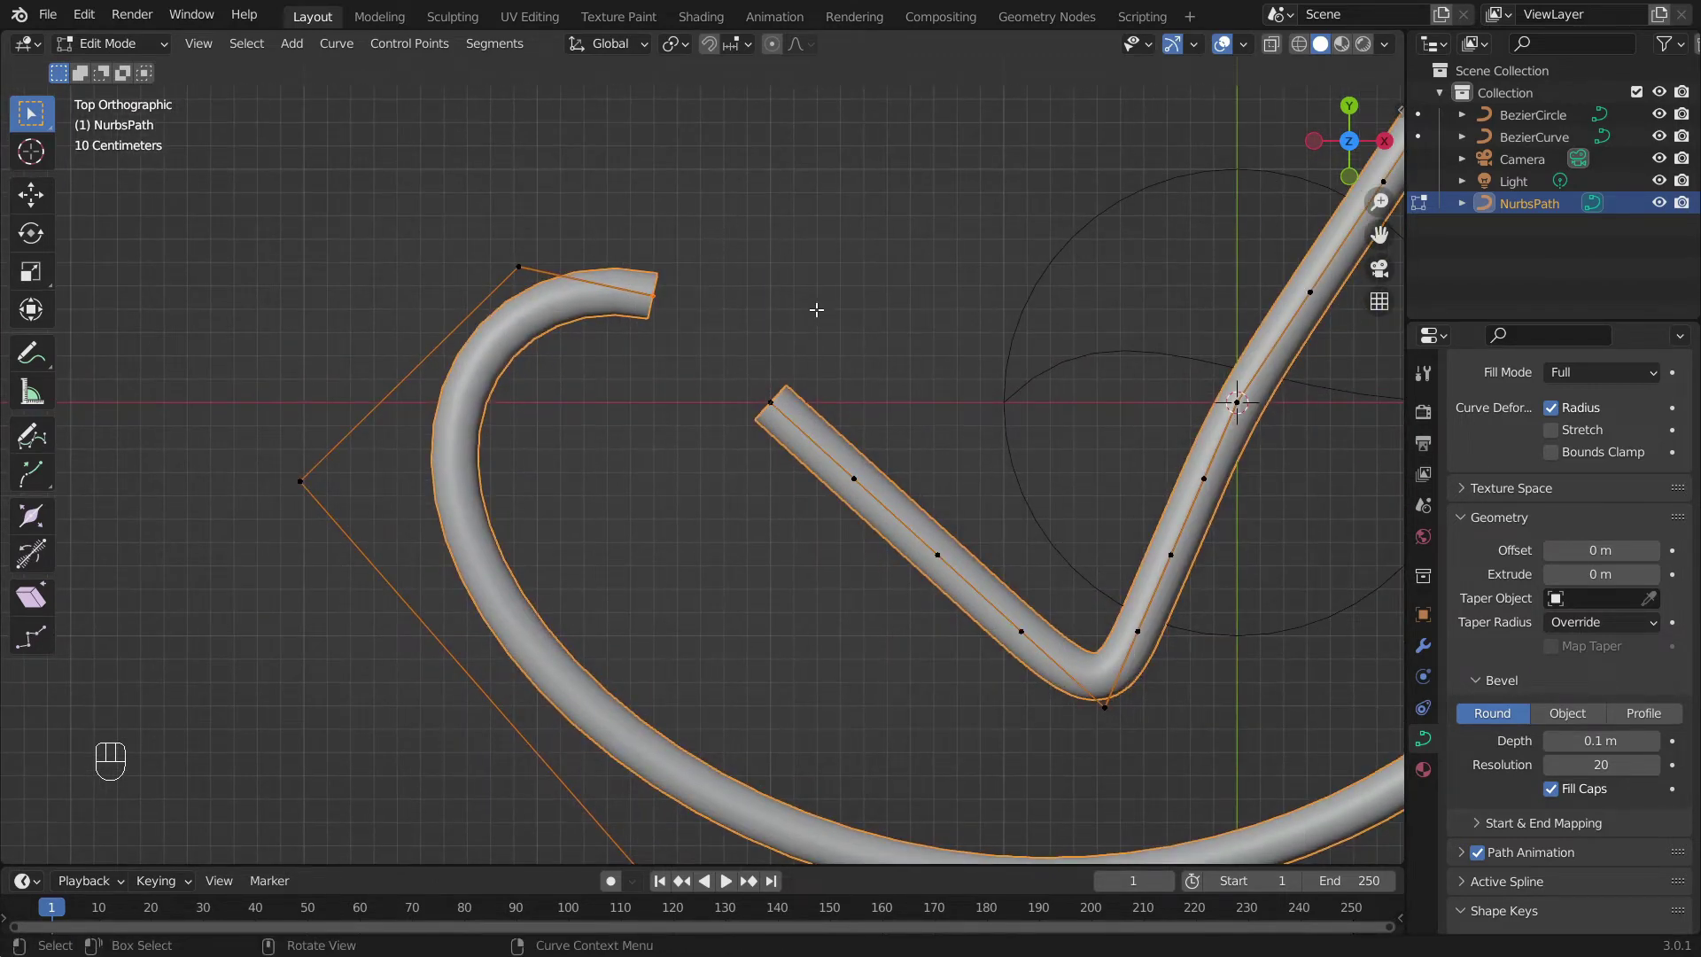
{"action": "key", "text": "b"}
{"action": "key", "text": "f"}
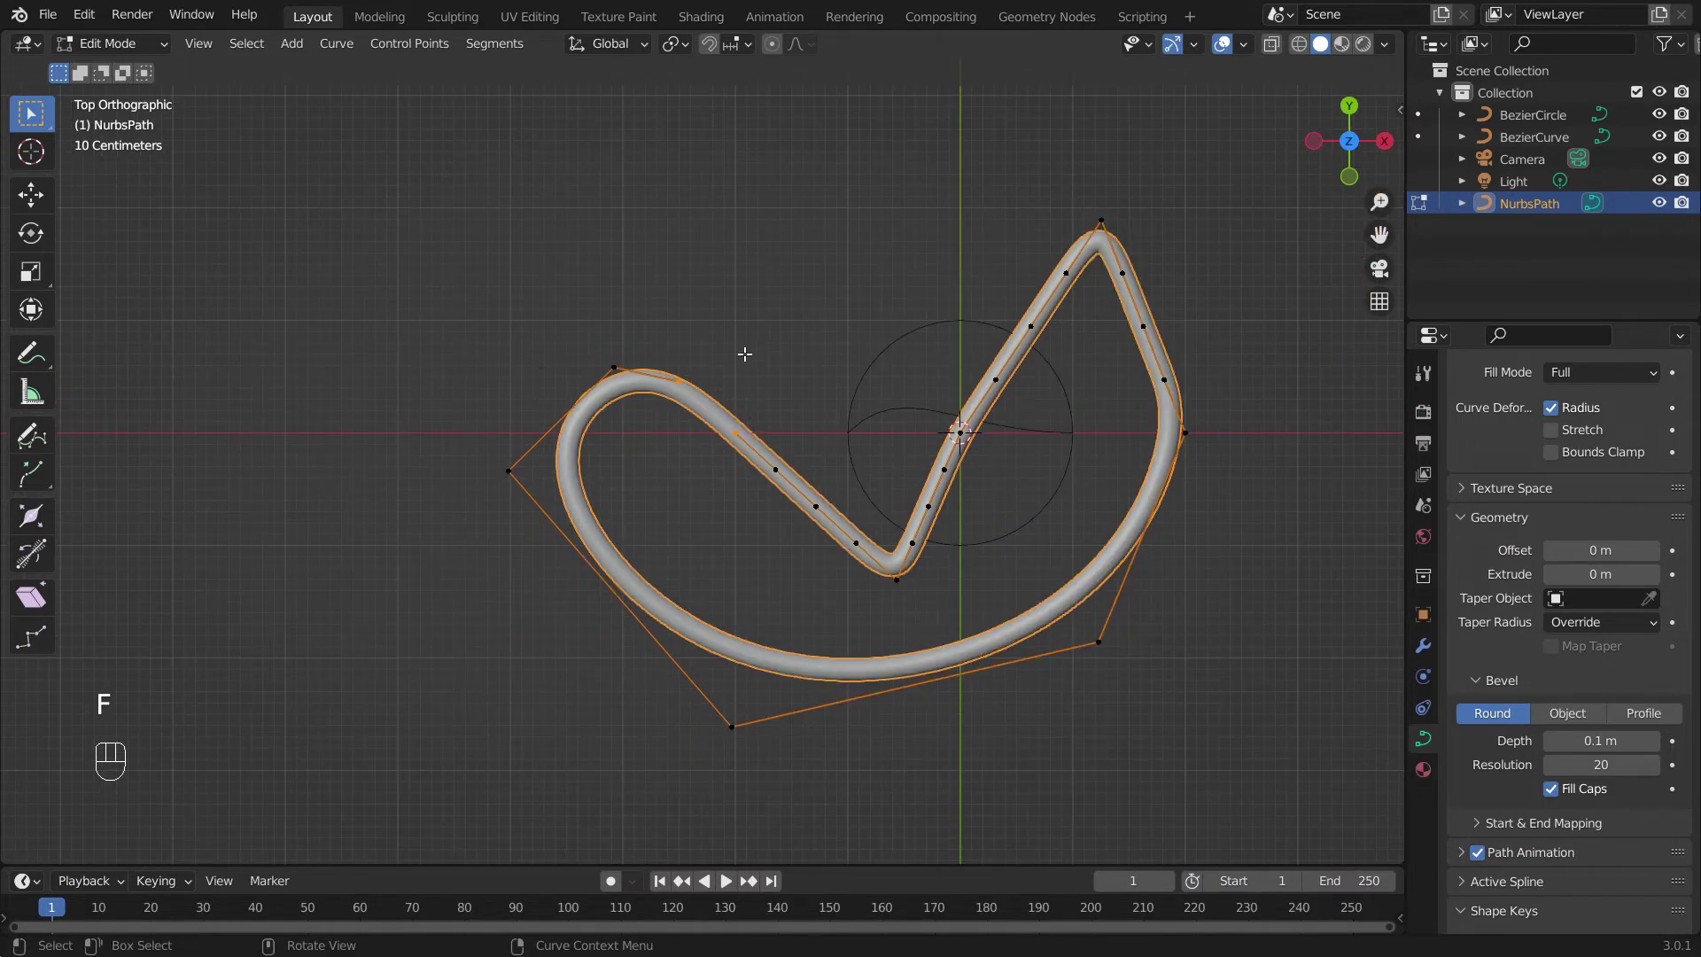
- Back in Object Mode, switch the path's bevel mode to Object, leaving a bare curve line
{"action": "key", "text": "ctrl+z"}
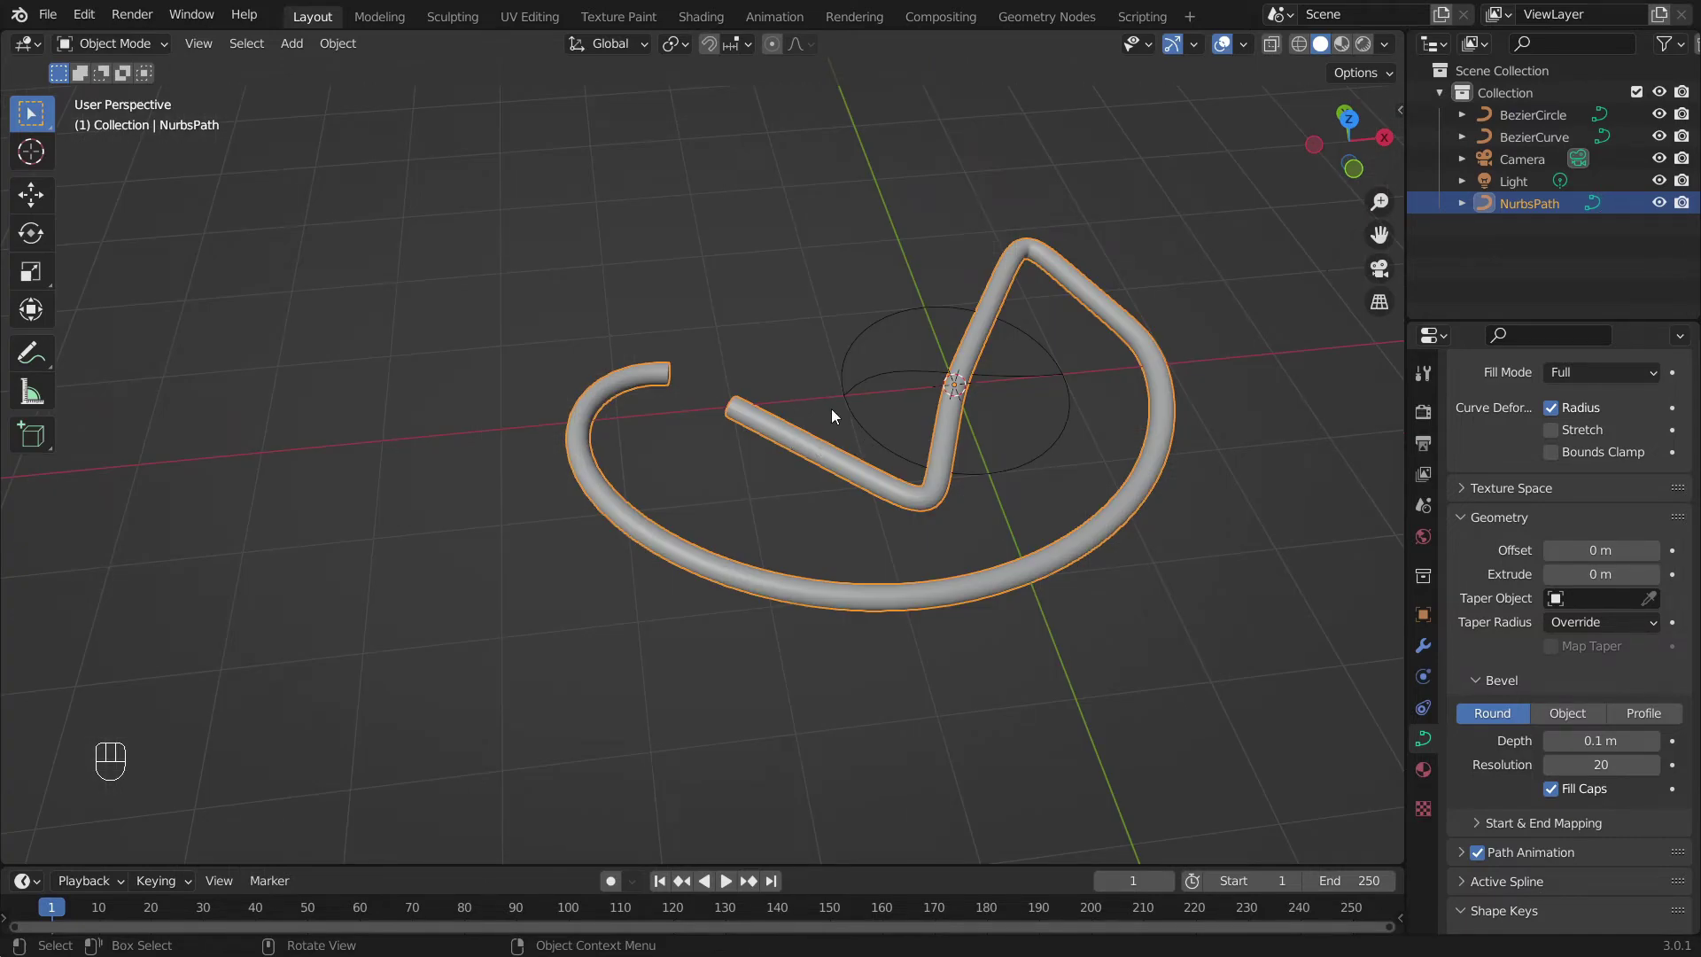
{"action": "left_click", "coordinate": [874, 326]}
{"action": "left_click", "coordinate": [885, 379]}
{"action": "left_click_drag", "start_coordinate": [1104, 415], "coordinate": [809, 443]}
{"action": "left_click", "coordinate": [733, 302]}
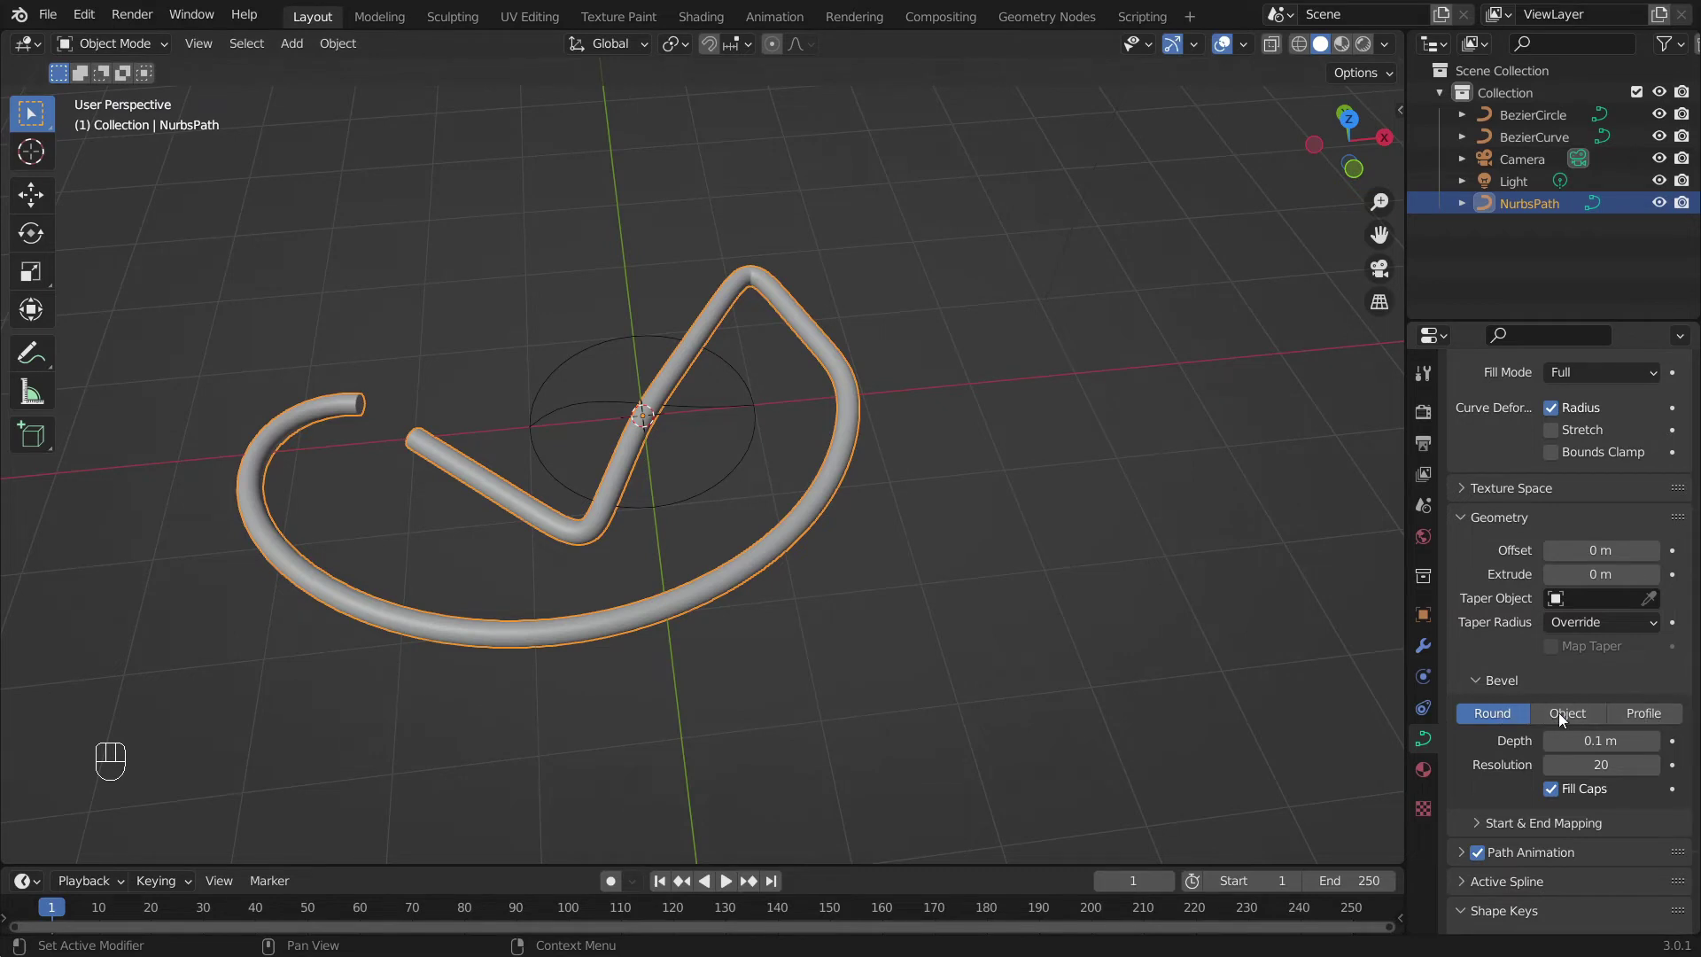
{"action": "left_click", "coordinate": [1572, 717]}
- Select the Bezier circle and move it off to the side of the NURBS path
{"action": "left_click_drag", "start_coordinate": [830, 586], "coordinate": [464, 415]}
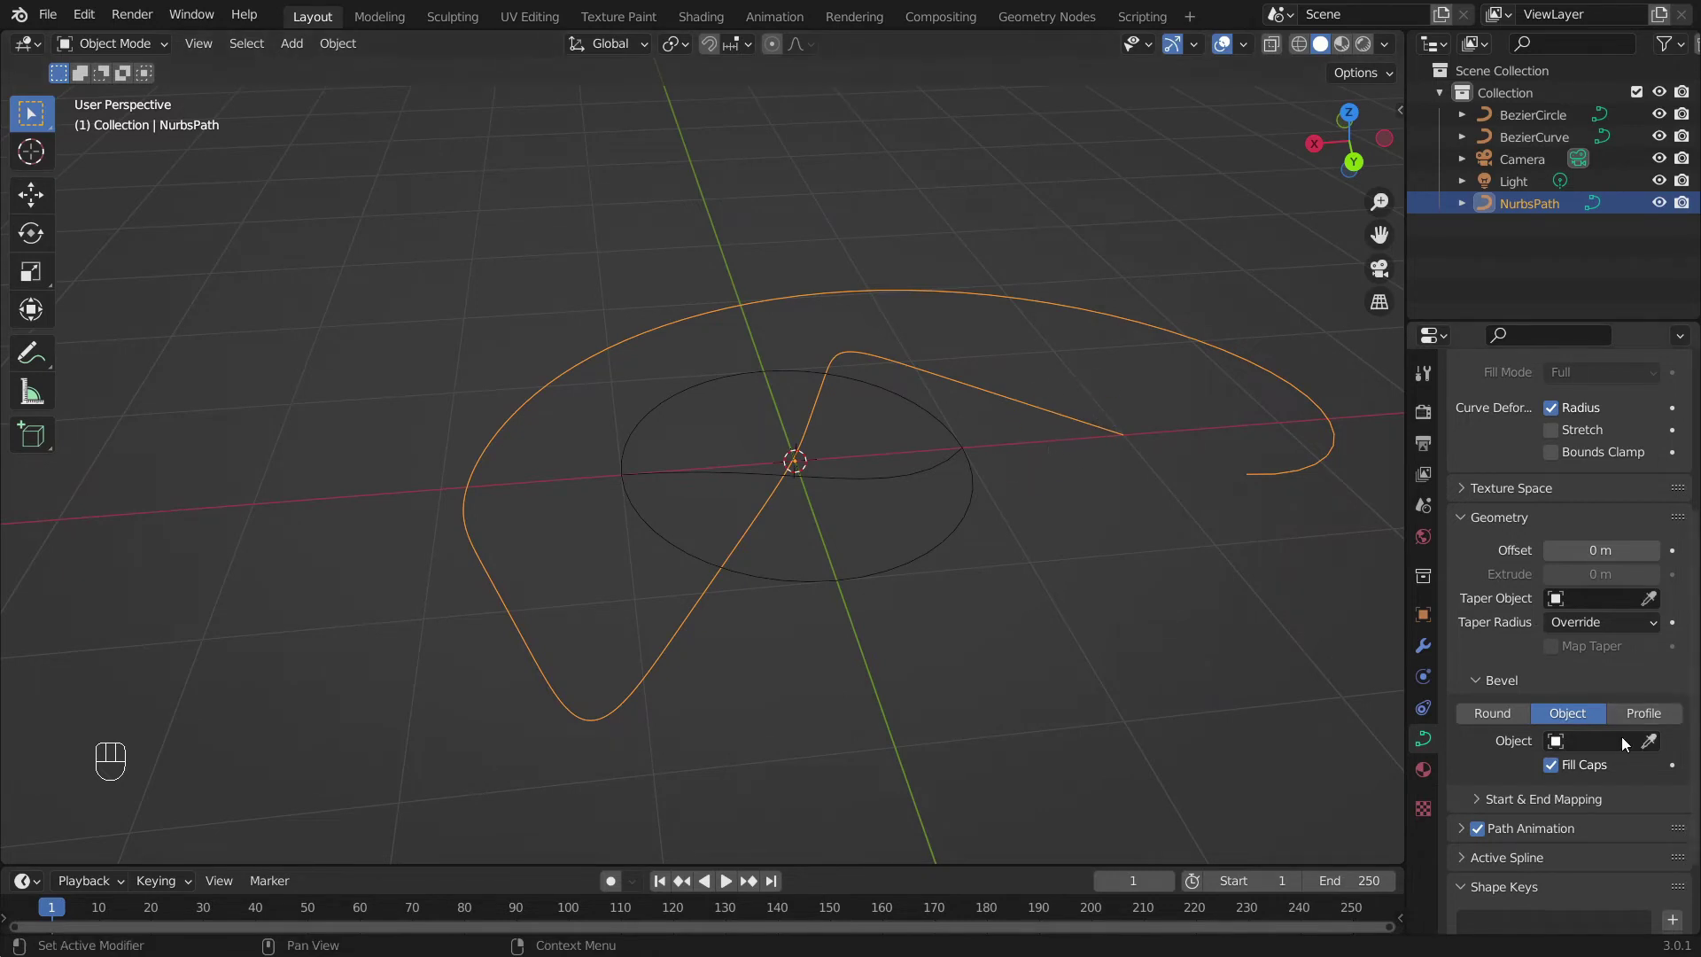
{"action": "left_click", "coordinate": [965, 536]}
{"action": "key", "text": "g"}
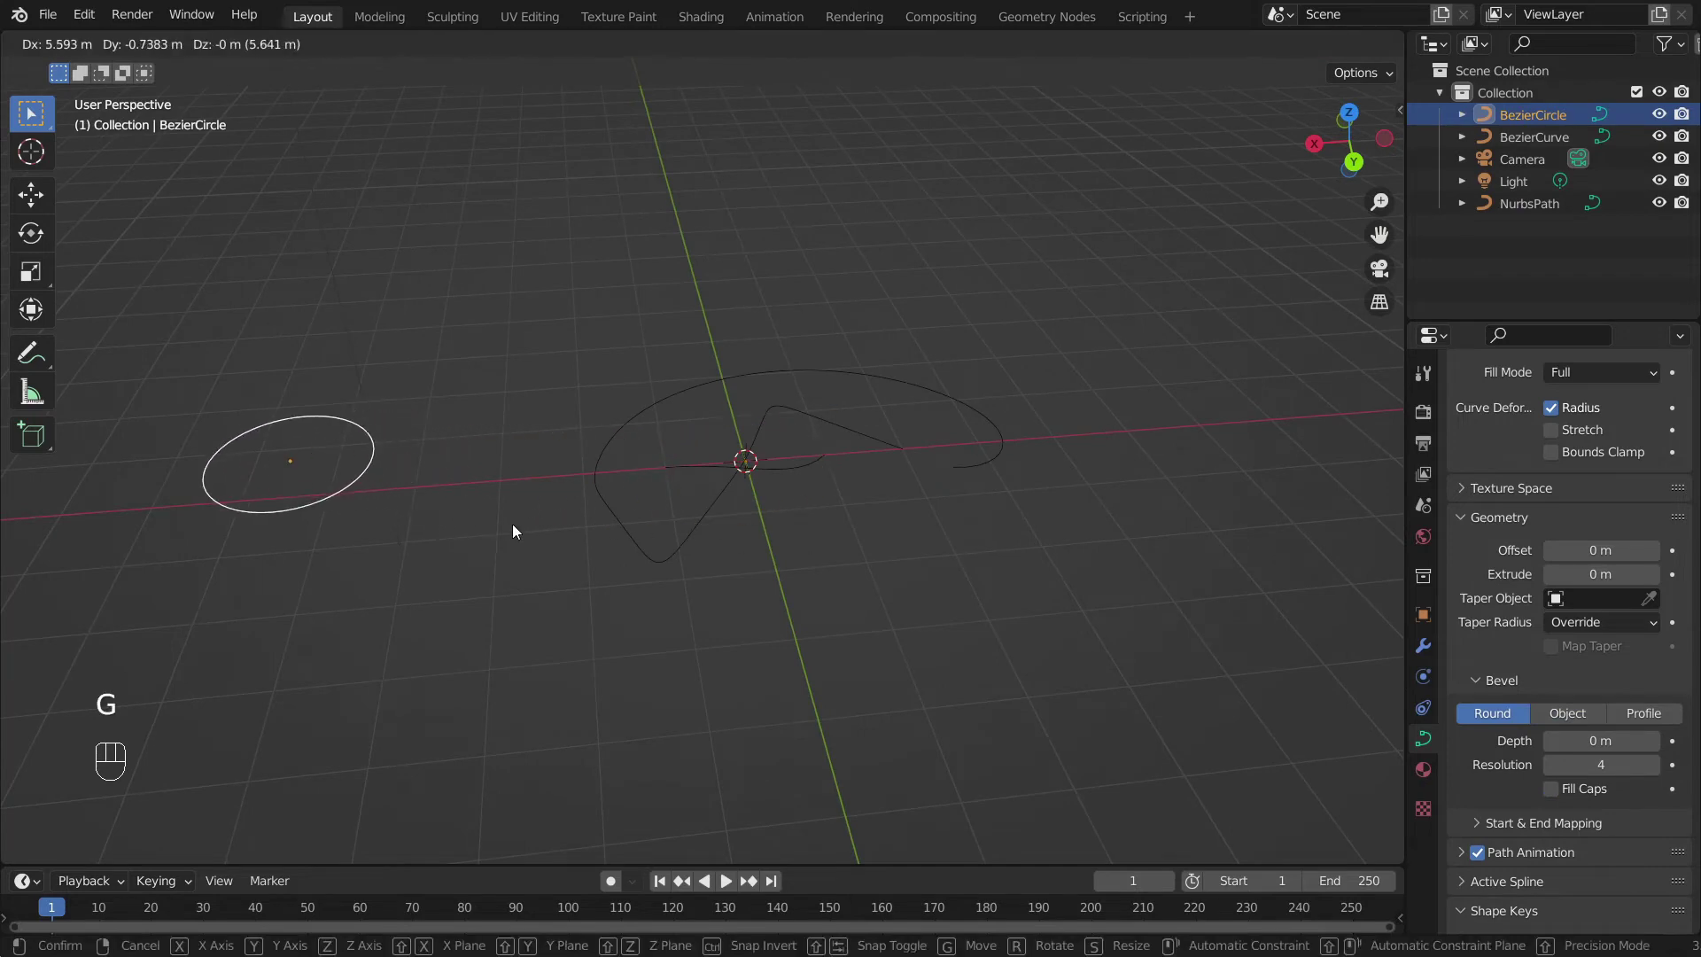
{"action": "left_click", "coordinate": [736, 385]}
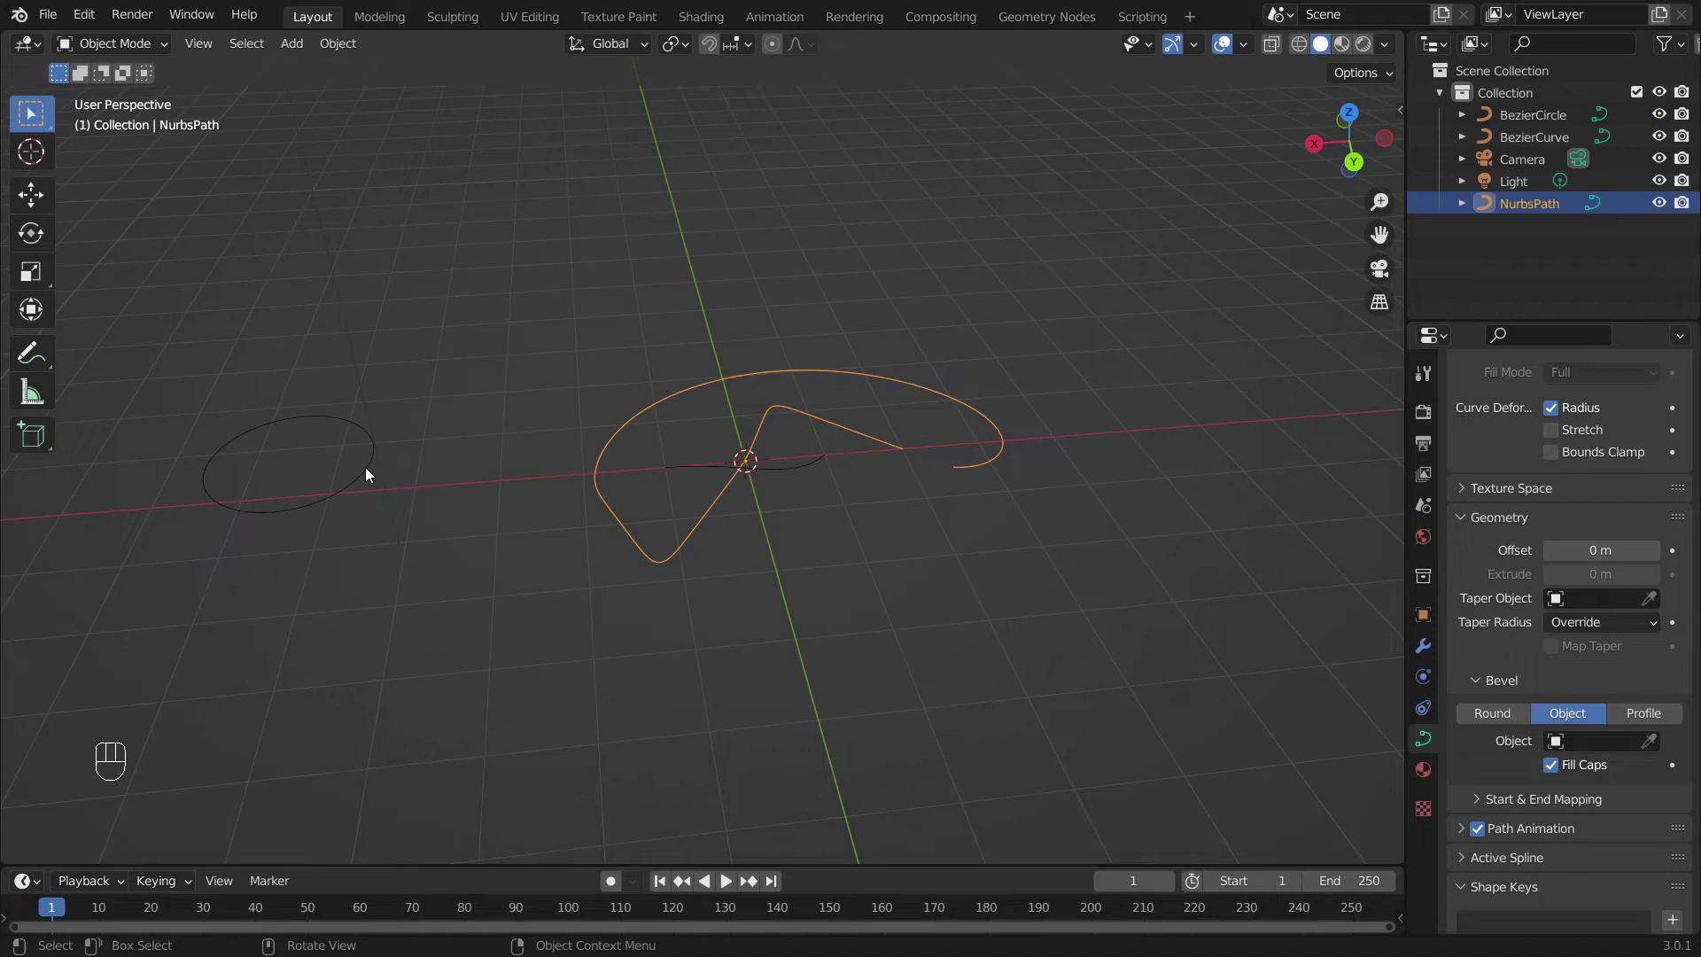
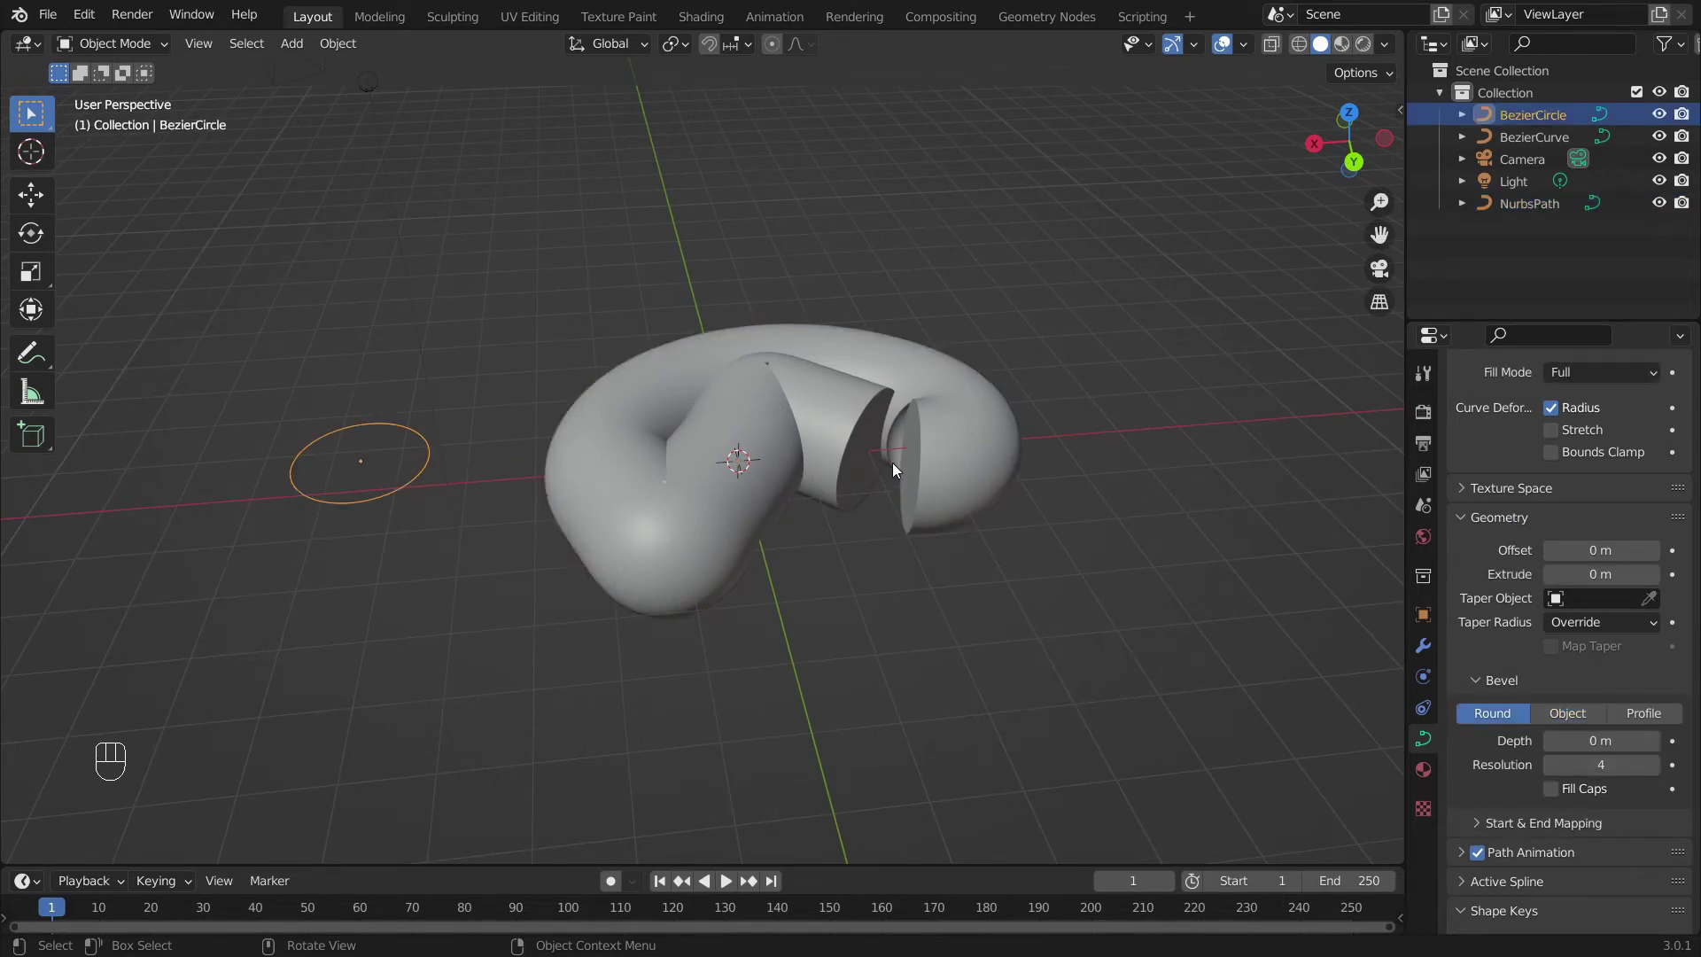
- Scale the BezierCircle bevel object down to thin the tube and begin moving its points
{"action": "left_click_drag", "start_coordinate": [933, 523], "coordinate": [1070, 487]}
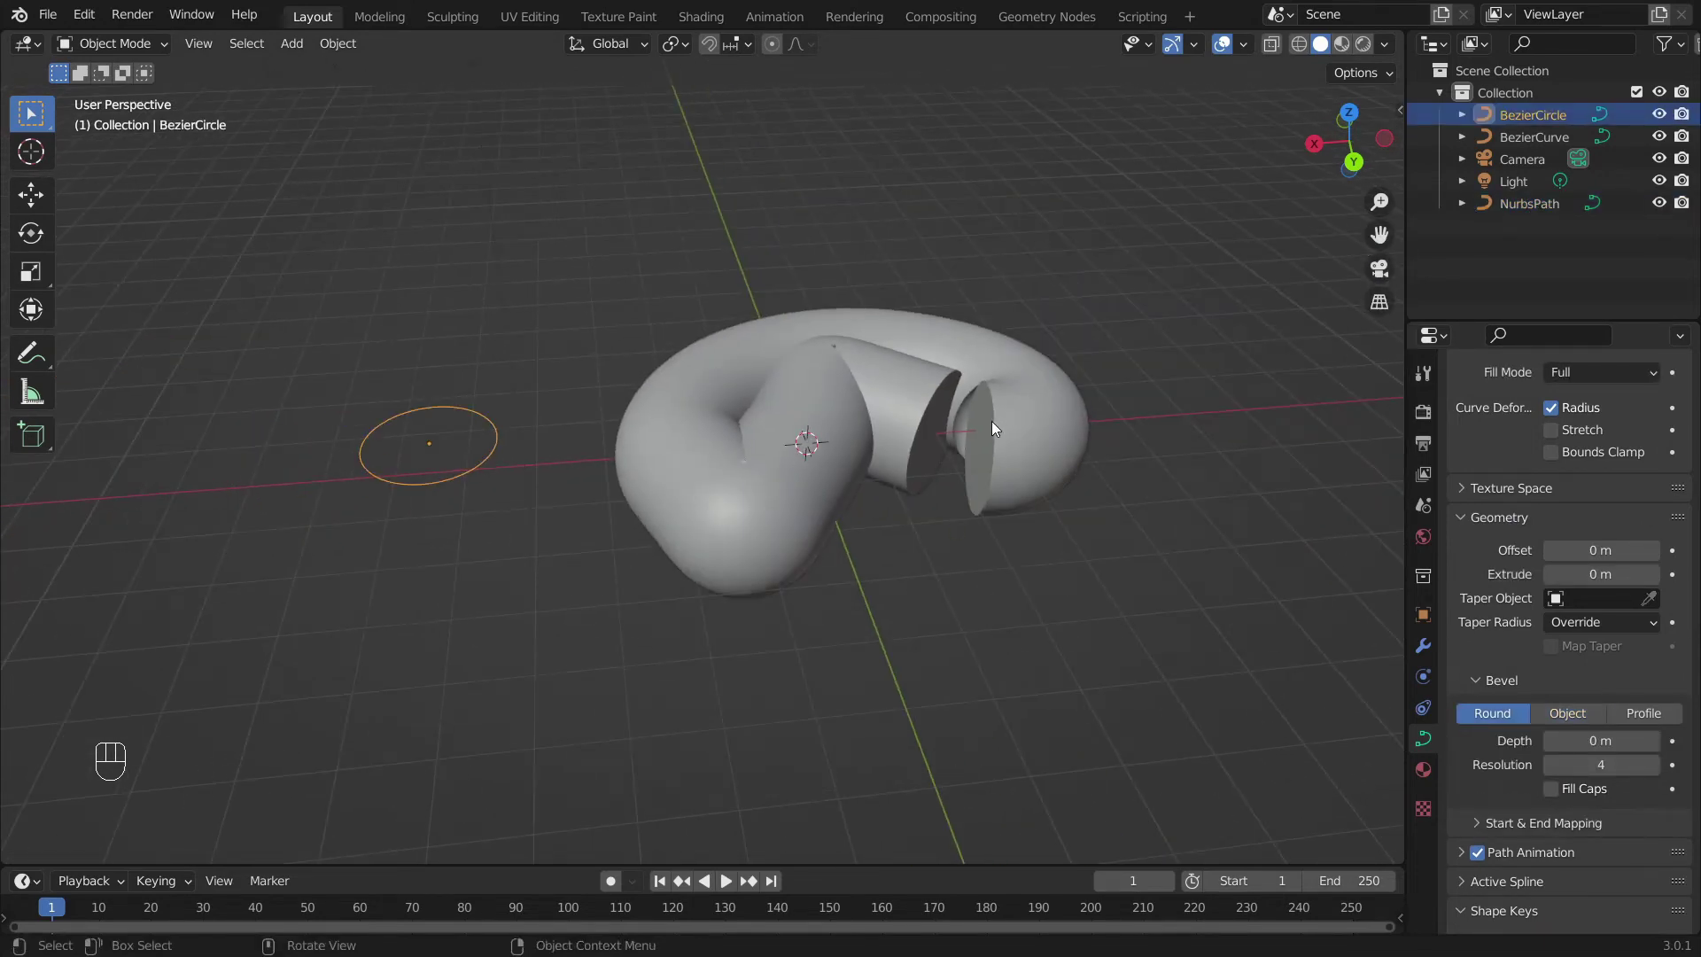
{"action": "key", "text": "s"}
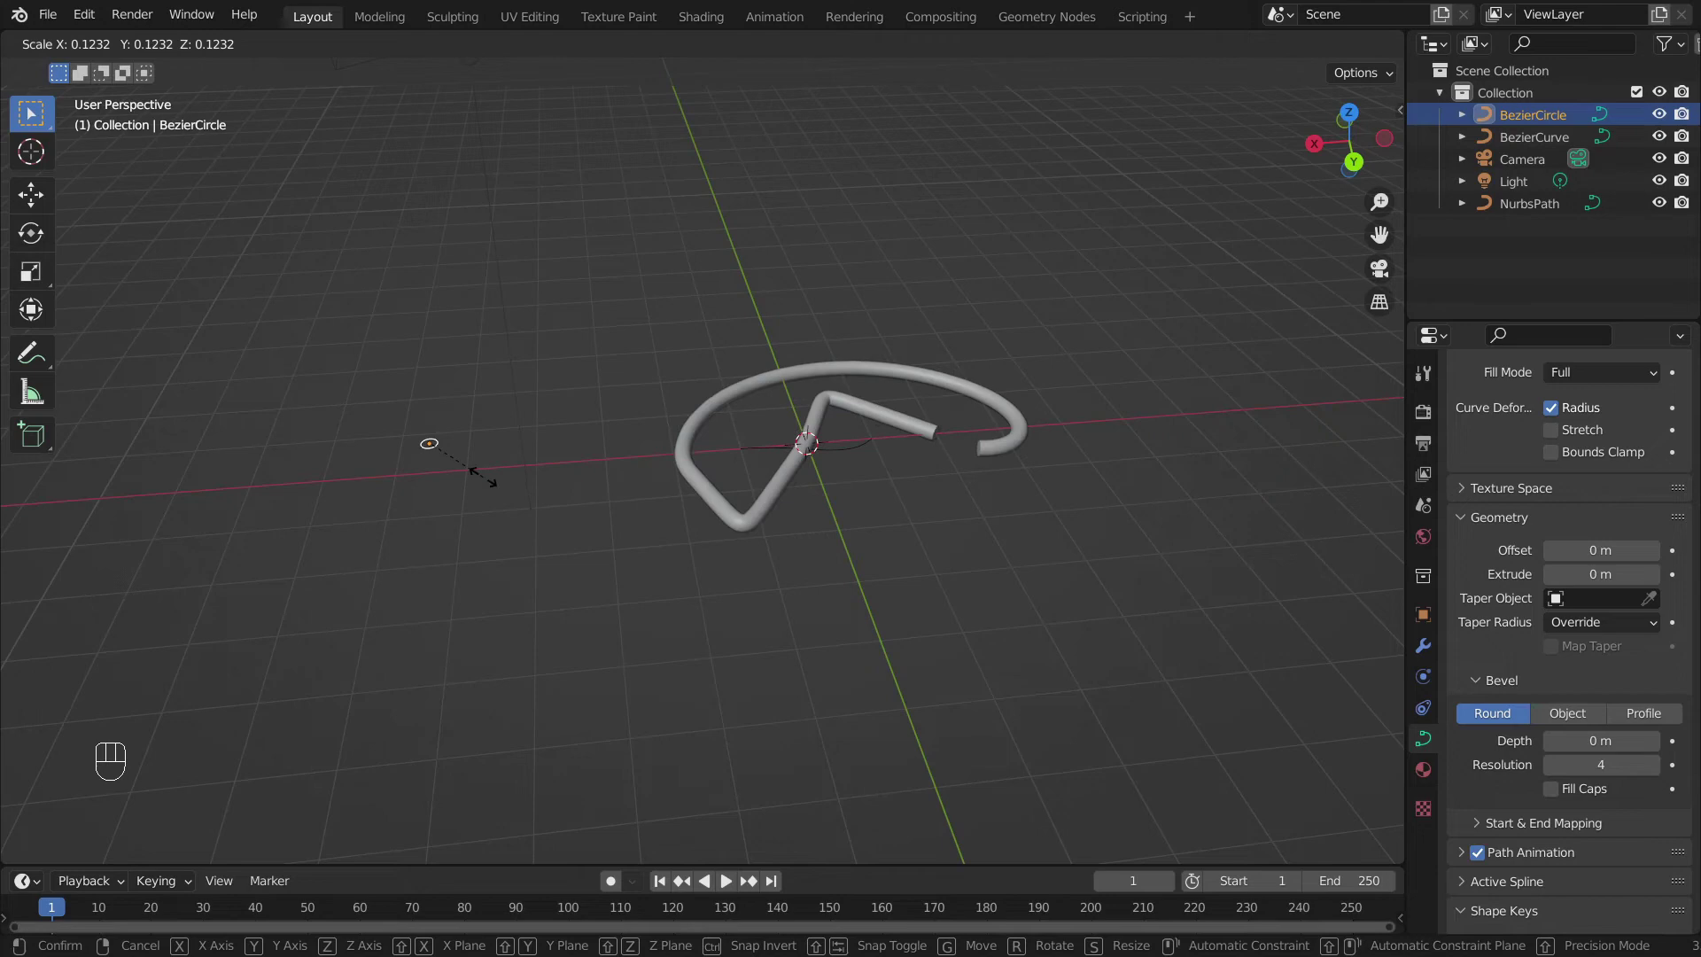
{"action": "left_click_drag", "start_coordinate": [501, 481], "coordinate": [678, 514]}
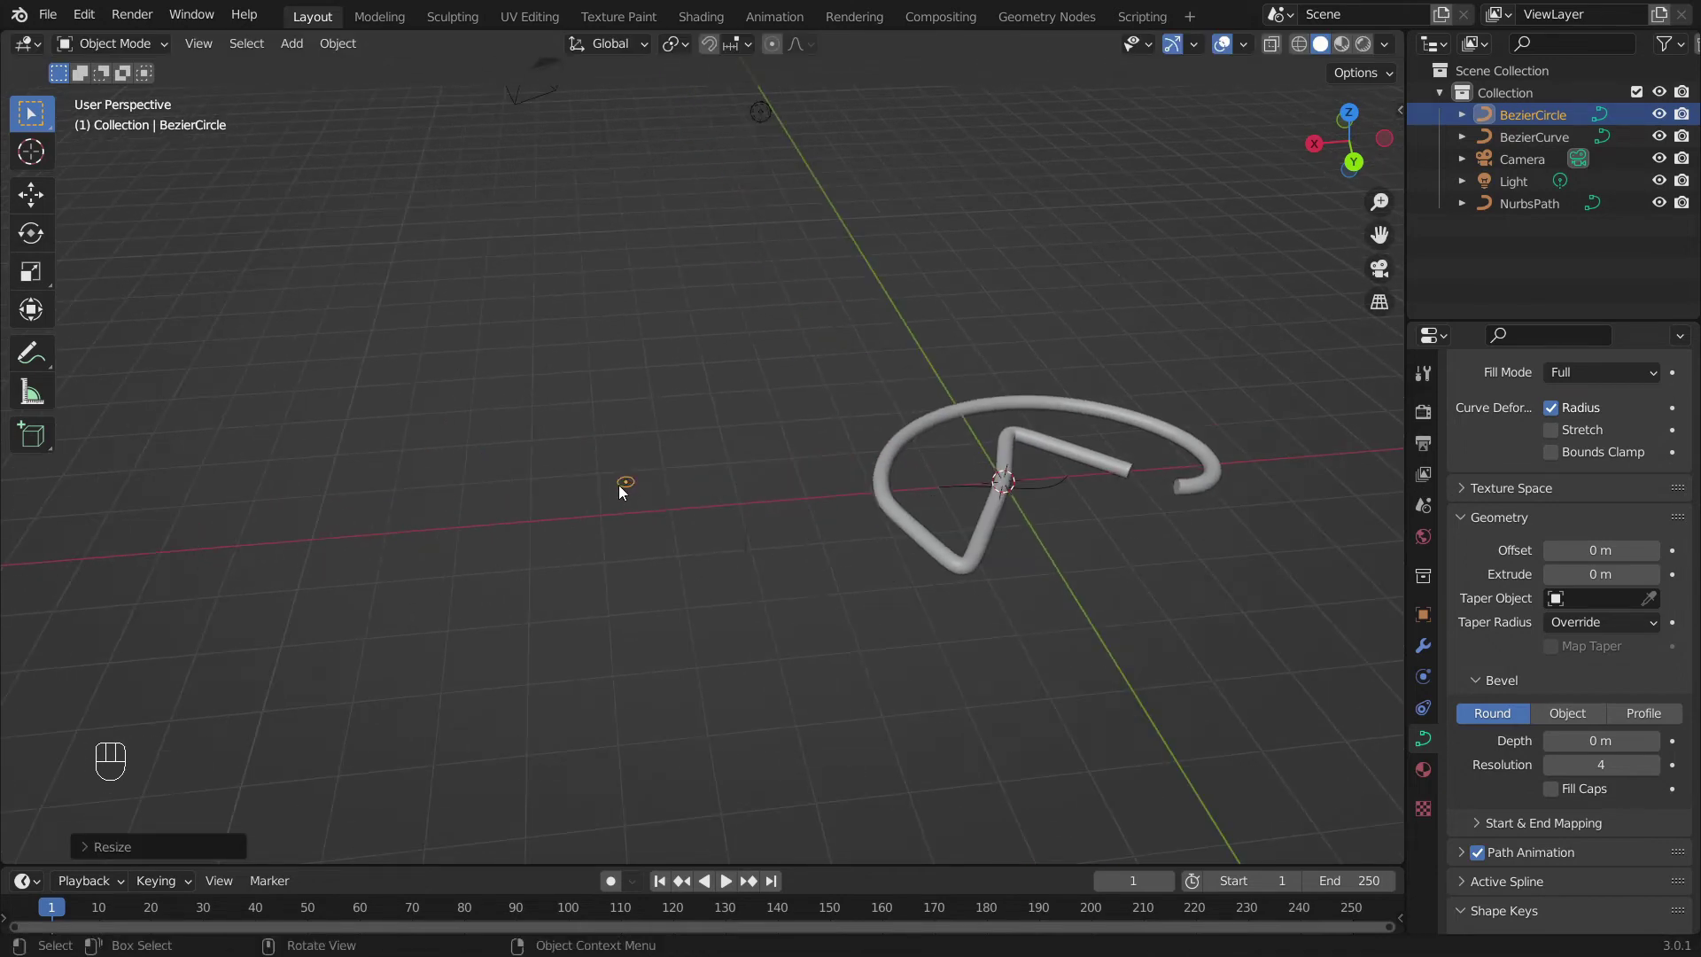
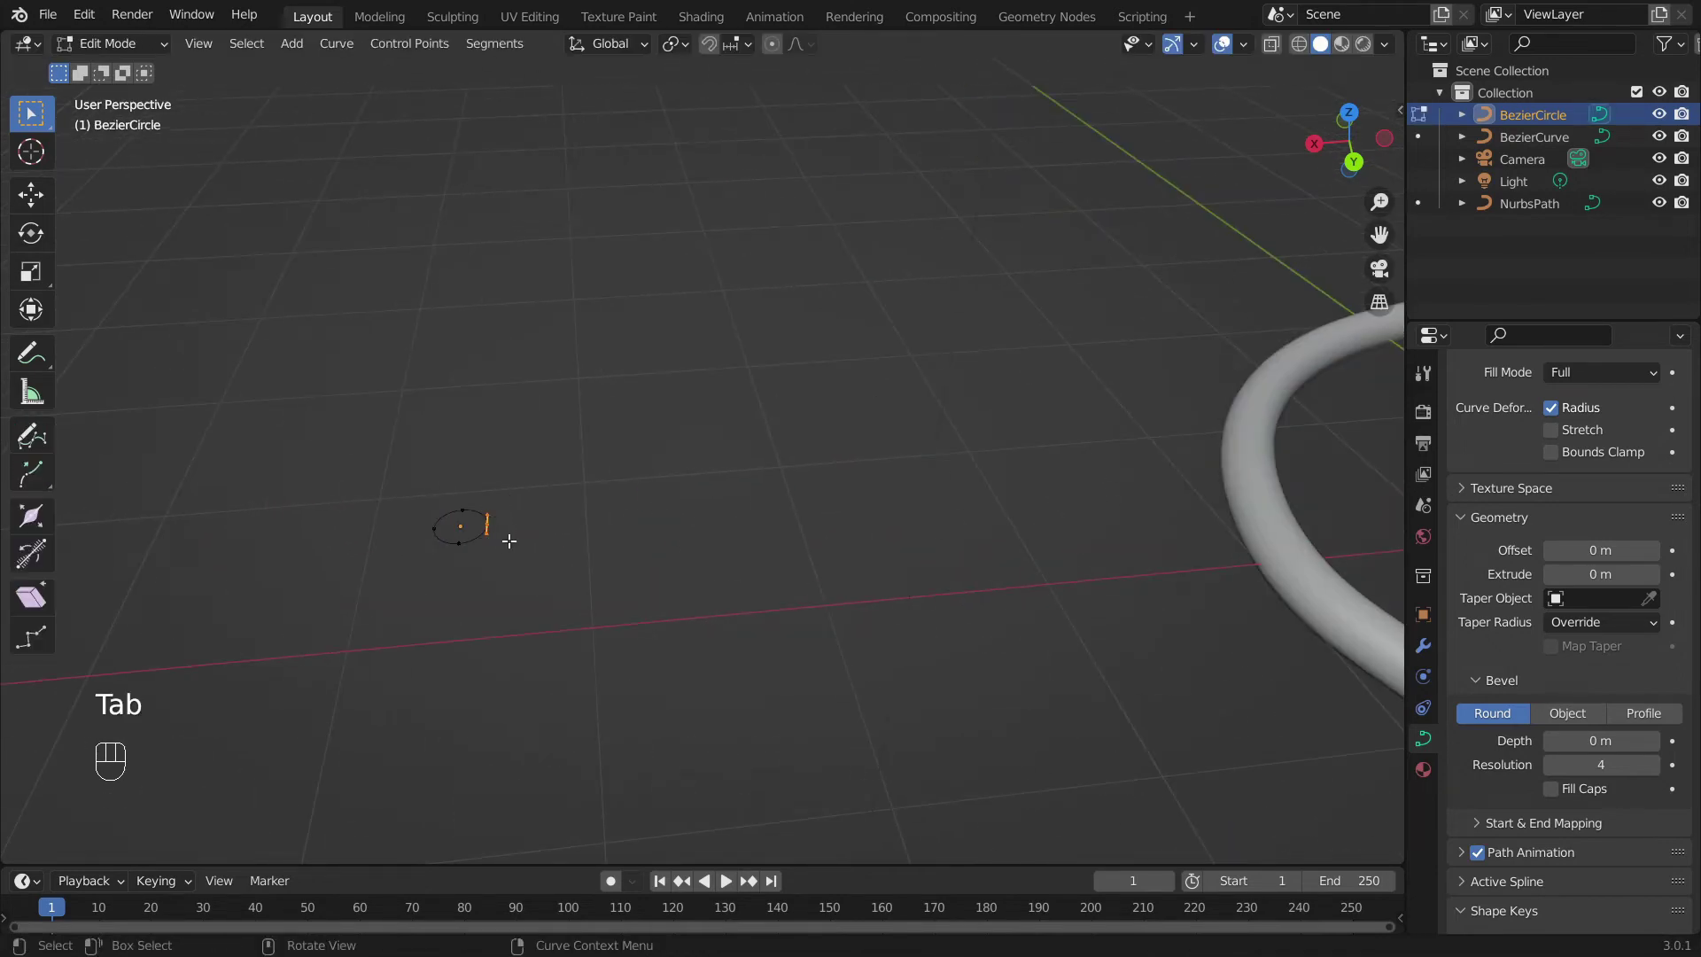
{"action": "key", "text": "g"}
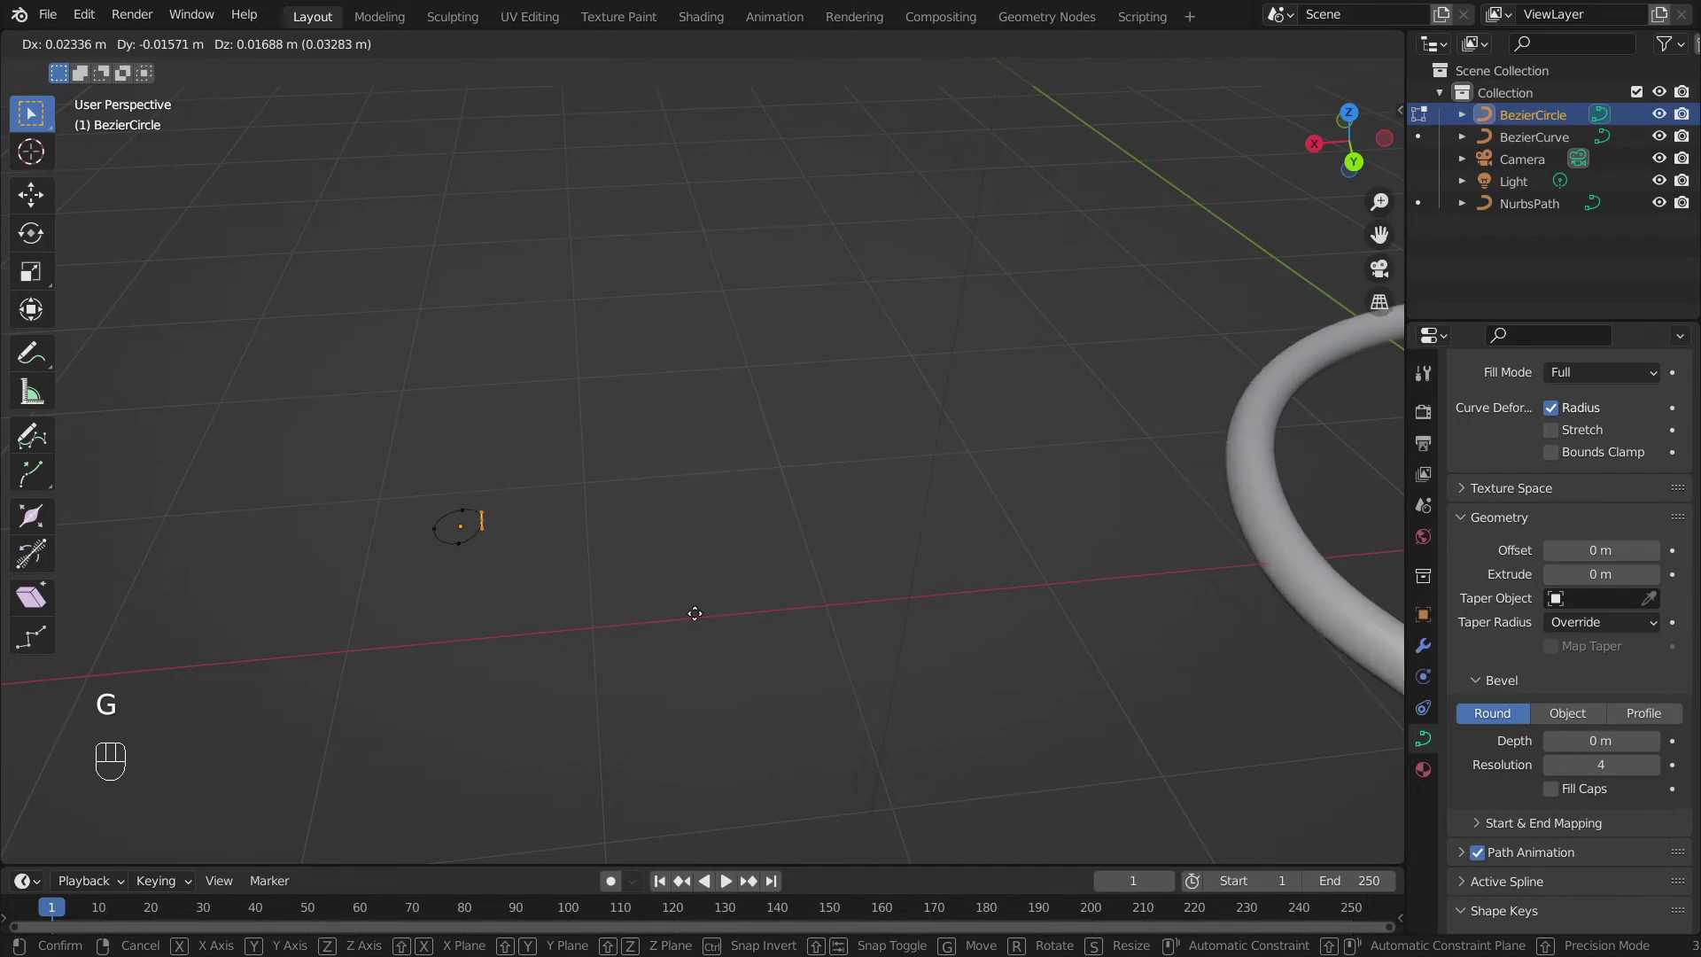
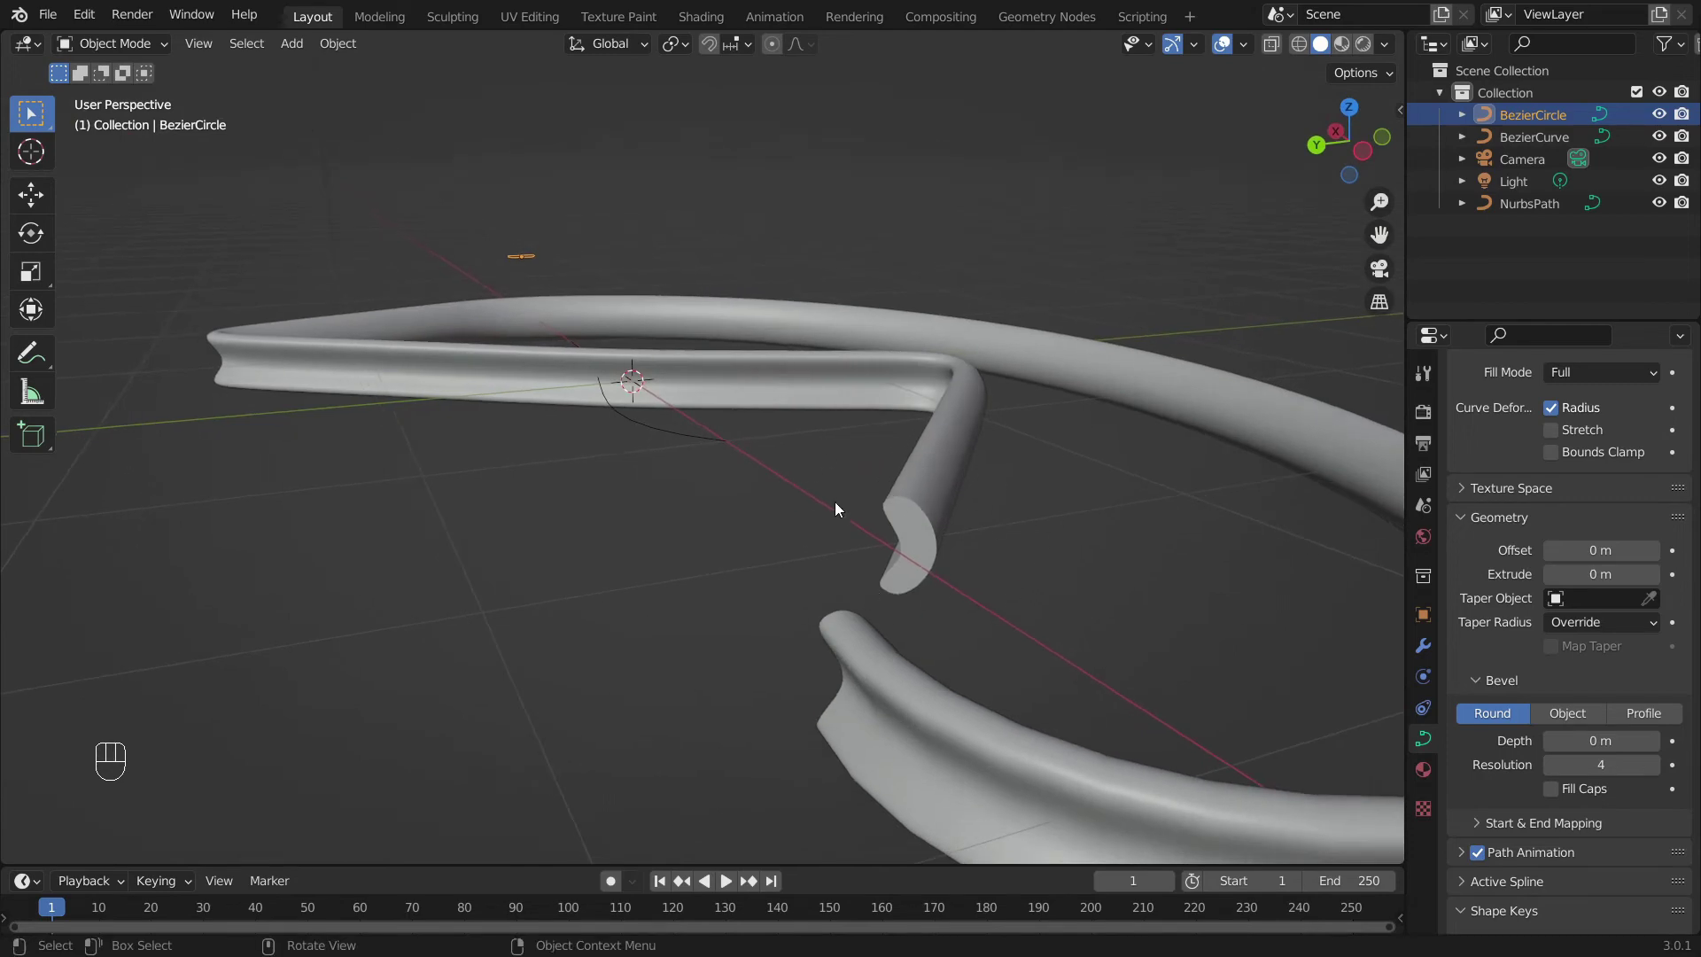
- Switch the path's bevel to a custom Profile and bend the profile curve inward with a new point
{"action": "left_click_drag", "start_coordinate": [689, 500], "coordinate": [1011, 567]}
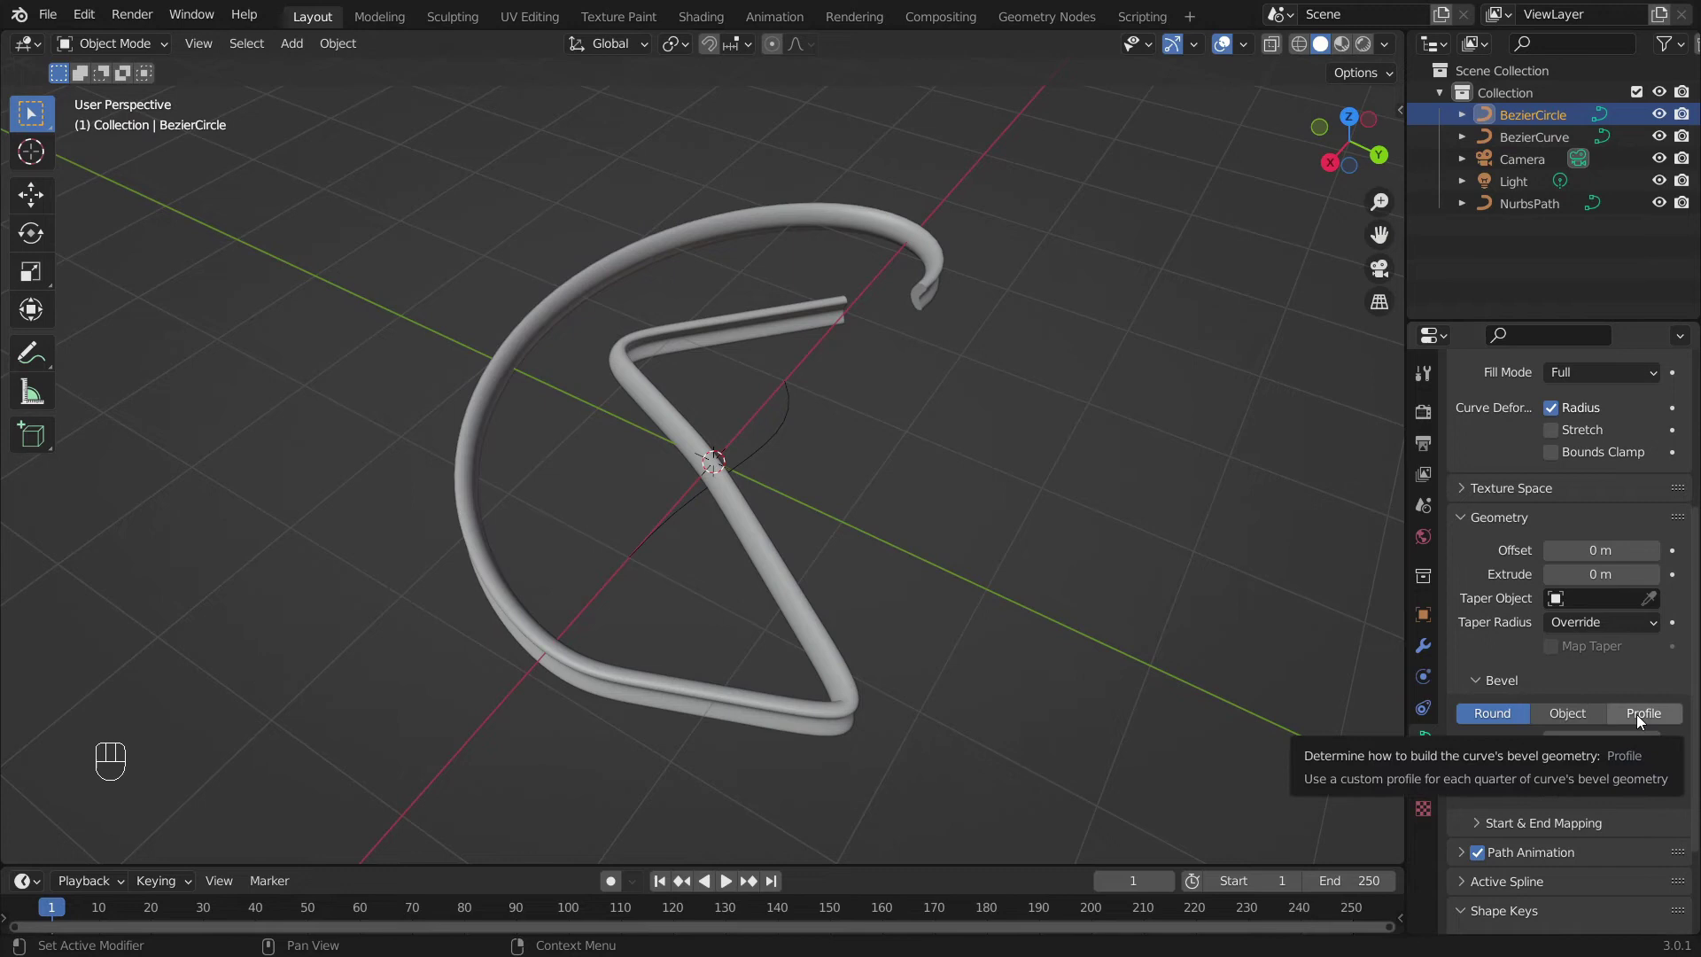
{"action": "left_click", "coordinate": [1642, 719]}
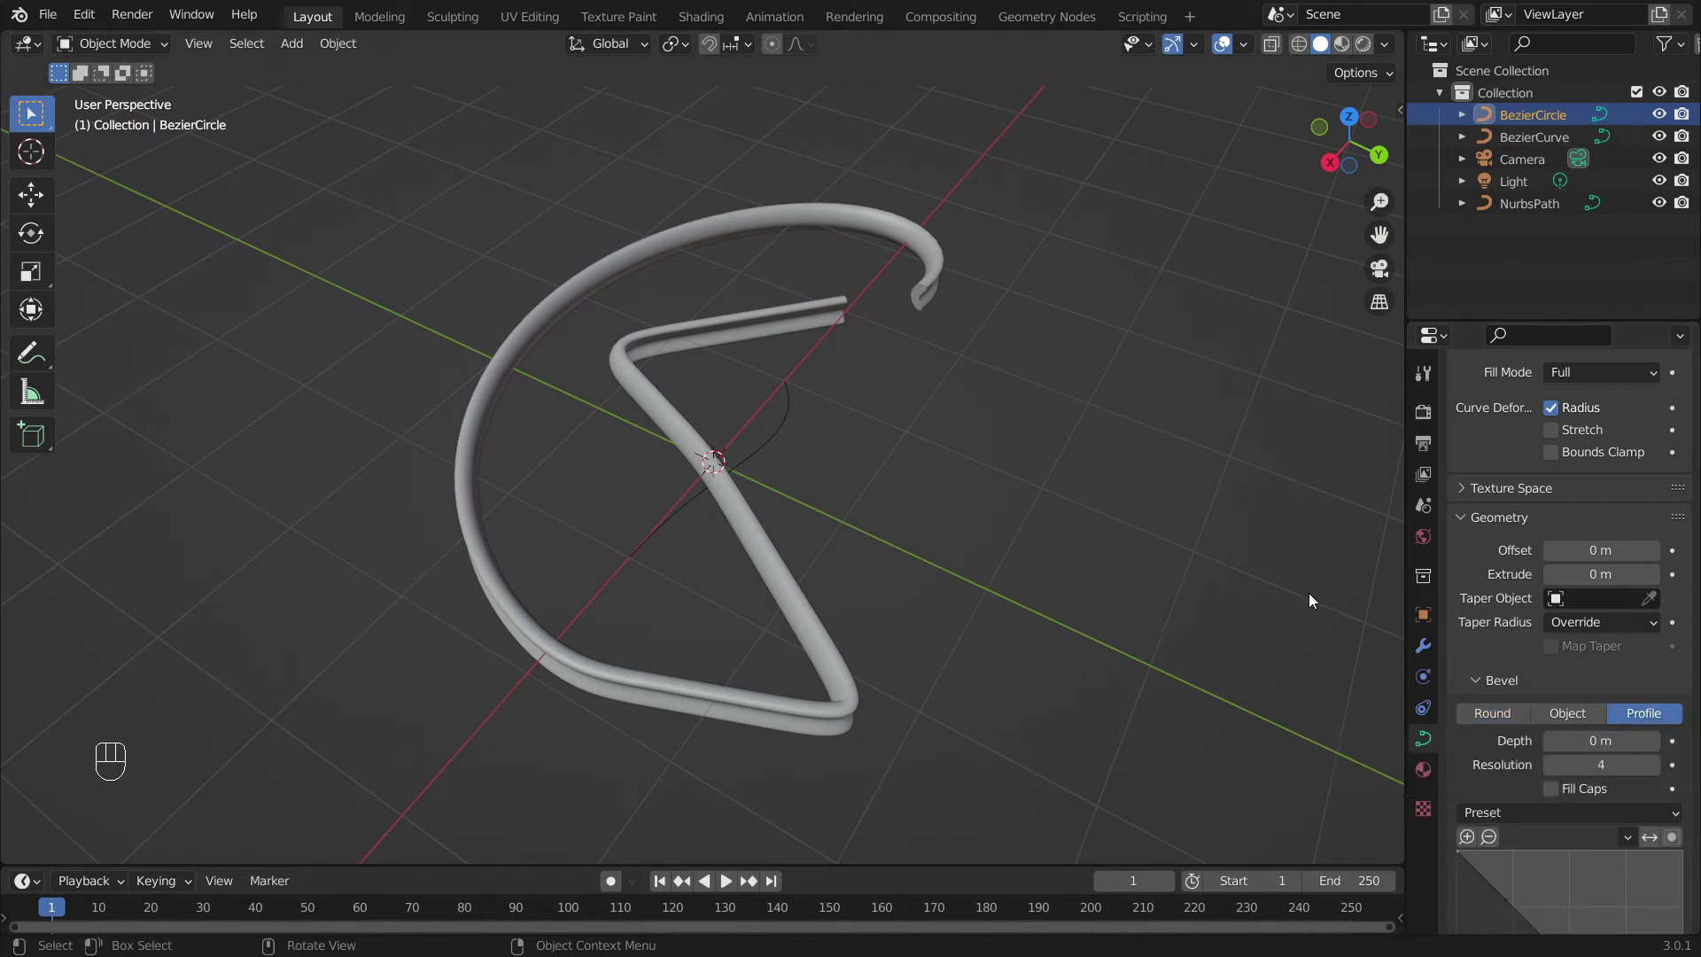
{"action": "left_click", "coordinate": [681, 433]}
{"action": "left_click", "coordinate": [1661, 721]}
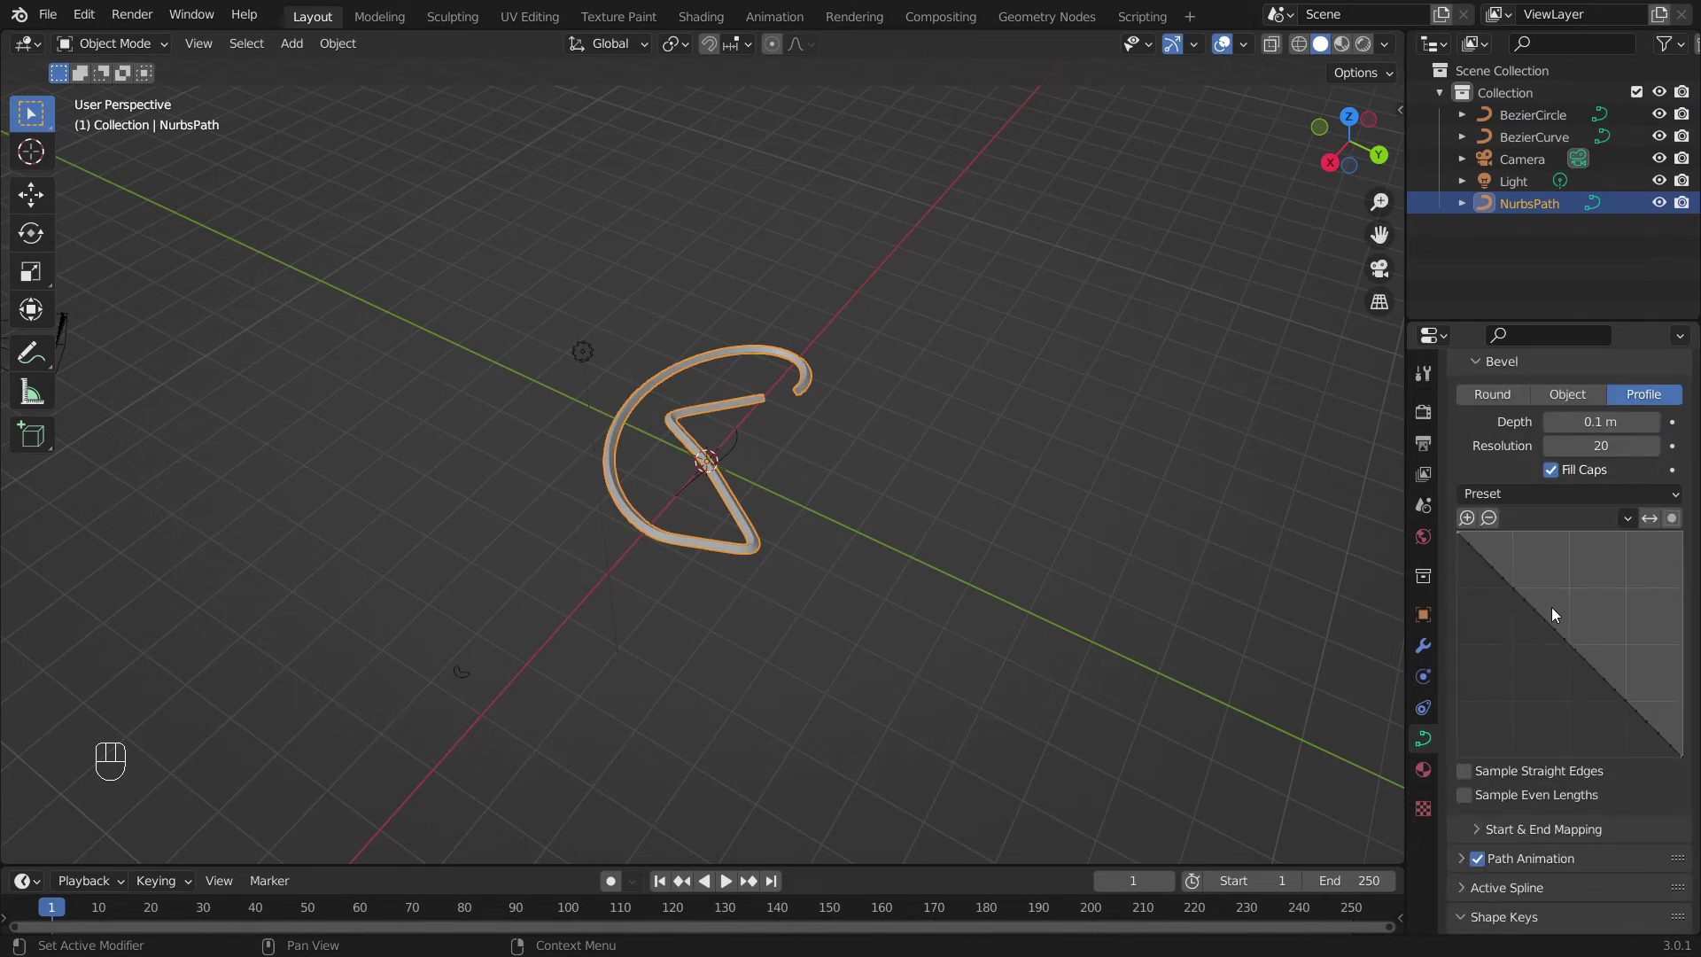
{"action": "left_click_drag", "start_coordinate": [1522, 596], "coordinate": [1502, 624]}
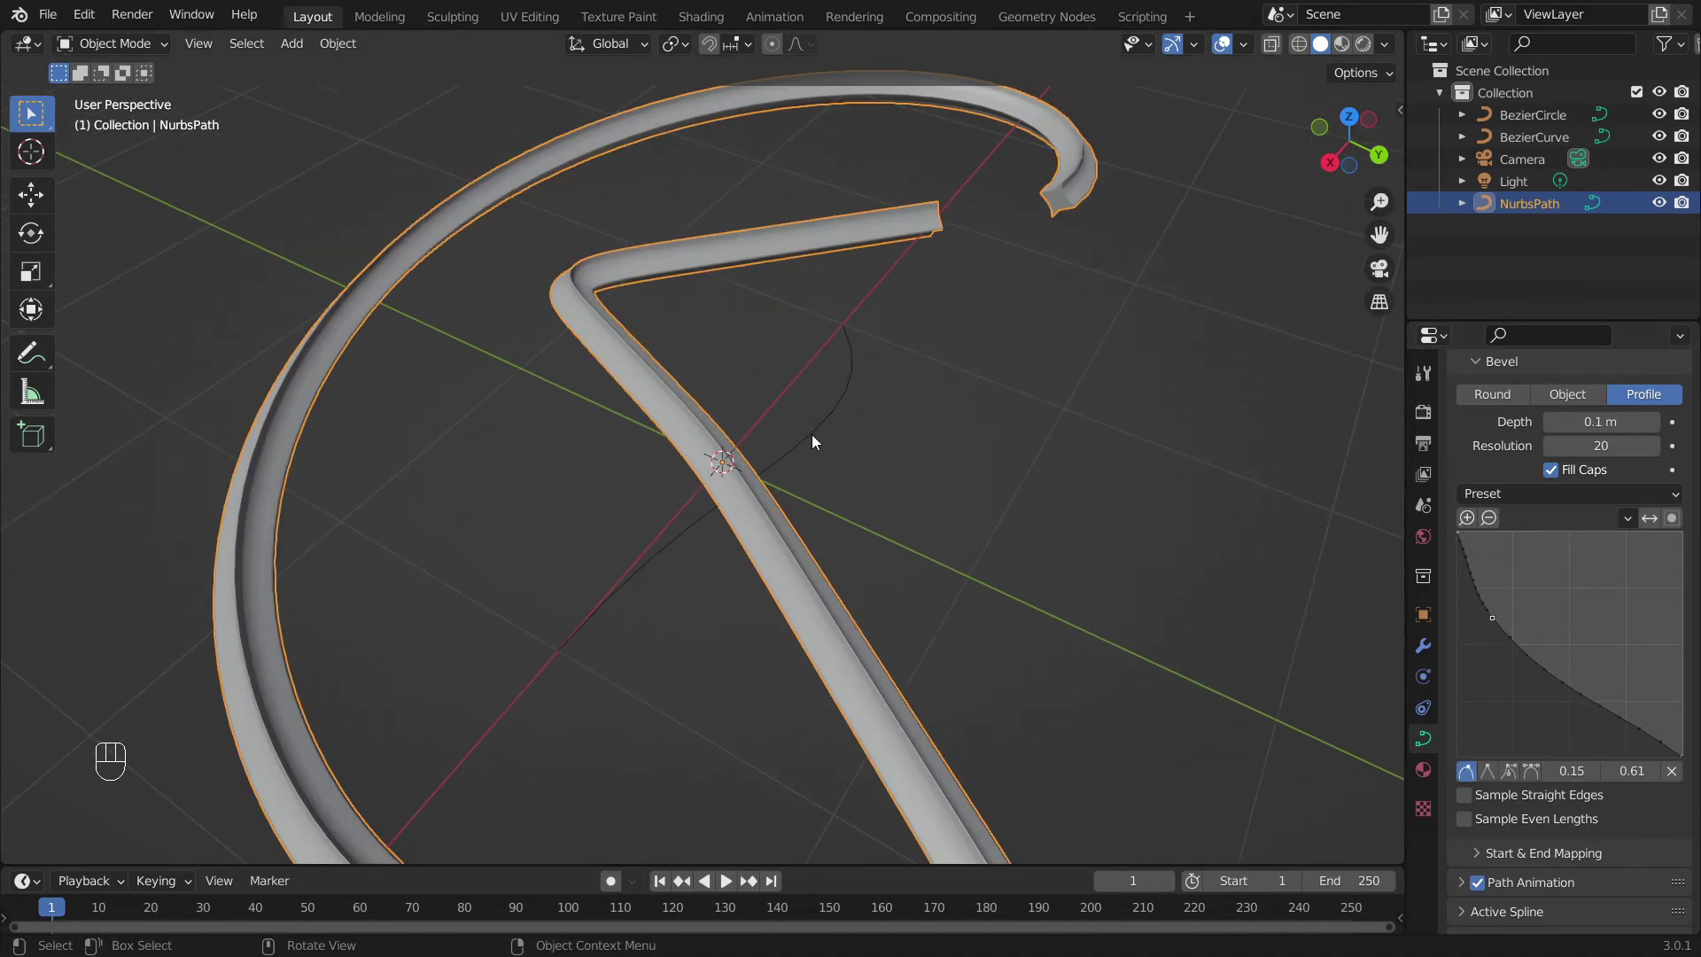
- Orbit and zoom around the open end to inspect the grooved star cross-section
{"action": "left_click_drag", "start_coordinate": [1010, 375], "coordinate": [776, 538]}
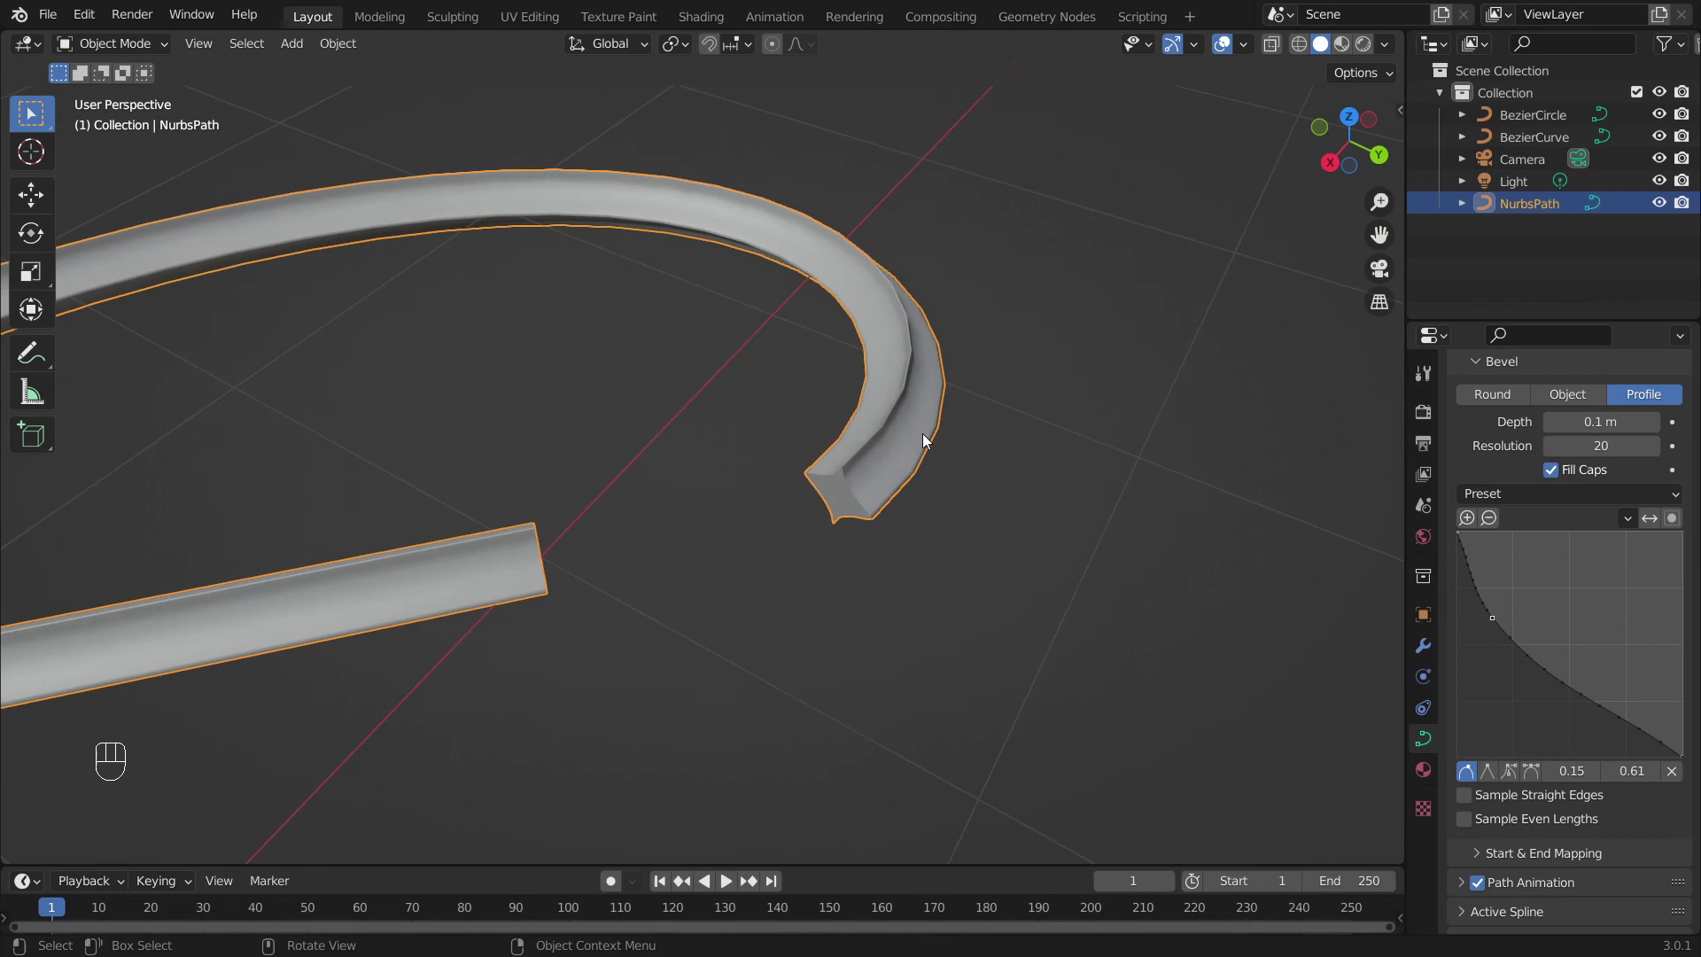
{"action": "key", "text": "KP_Decimal"}
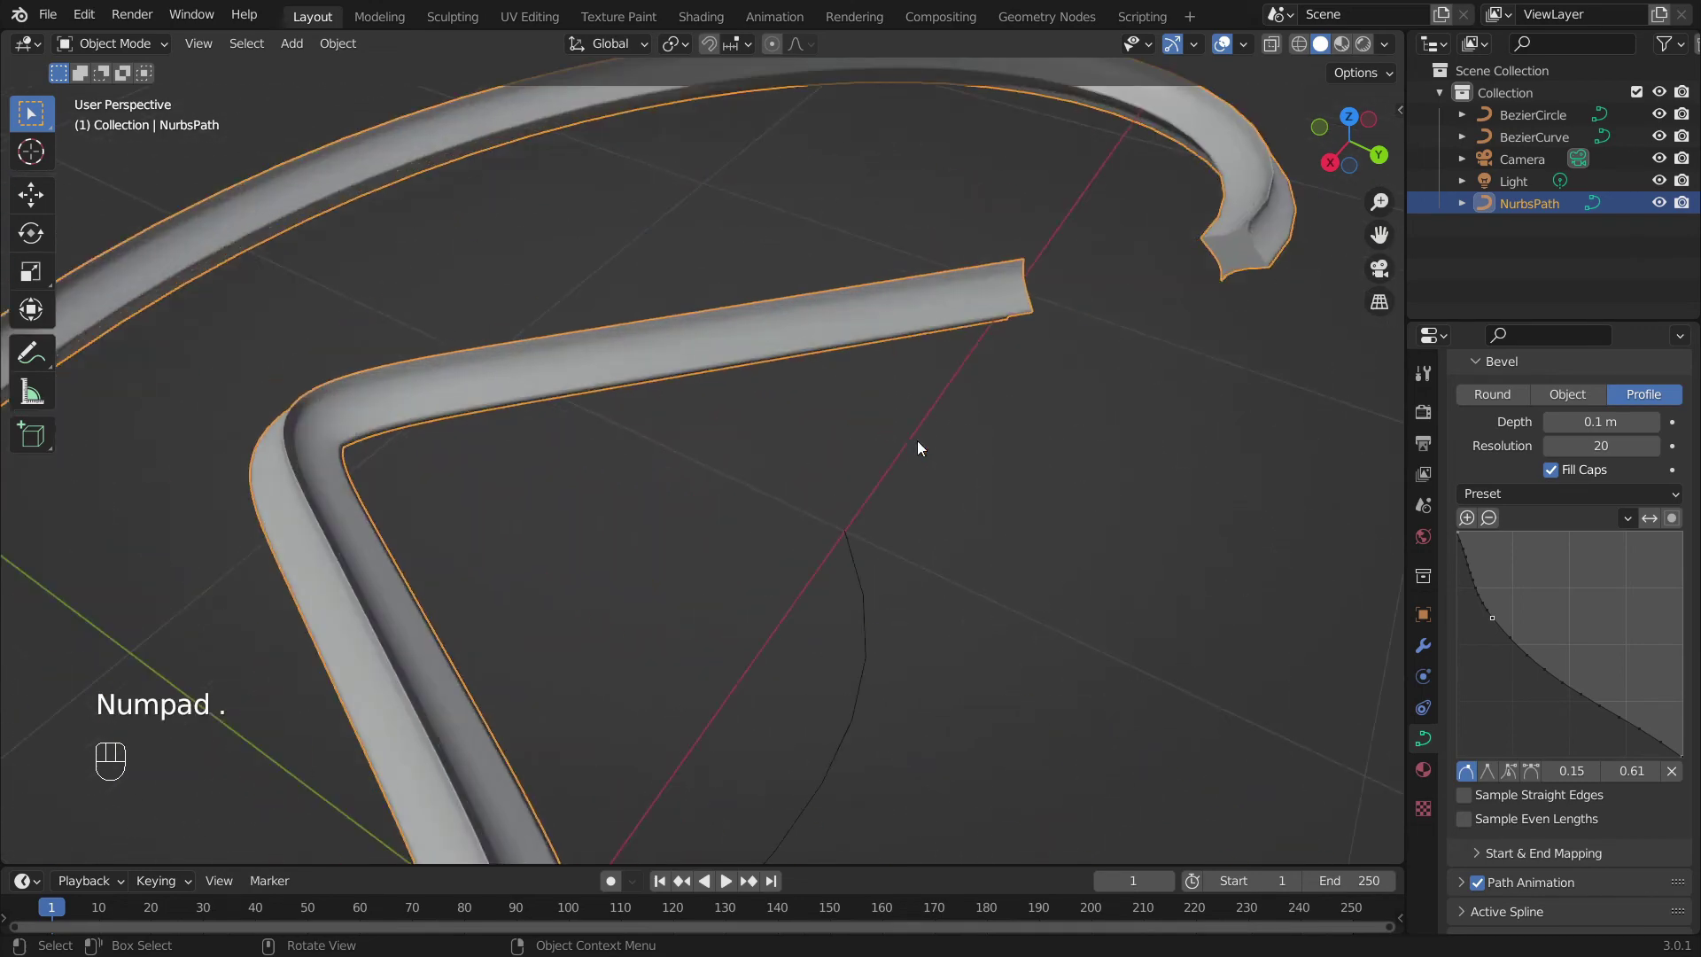
{"action": "left_click_drag", "start_coordinate": [842, 436], "coordinate": [373, 536]}
{"action": "left_click_drag", "start_coordinate": [816, 544], "coordinate": [809, 528]}
{"action": "left_click_drag", "start_coordinate": [831, 509], "coordinate": [987, 338]}
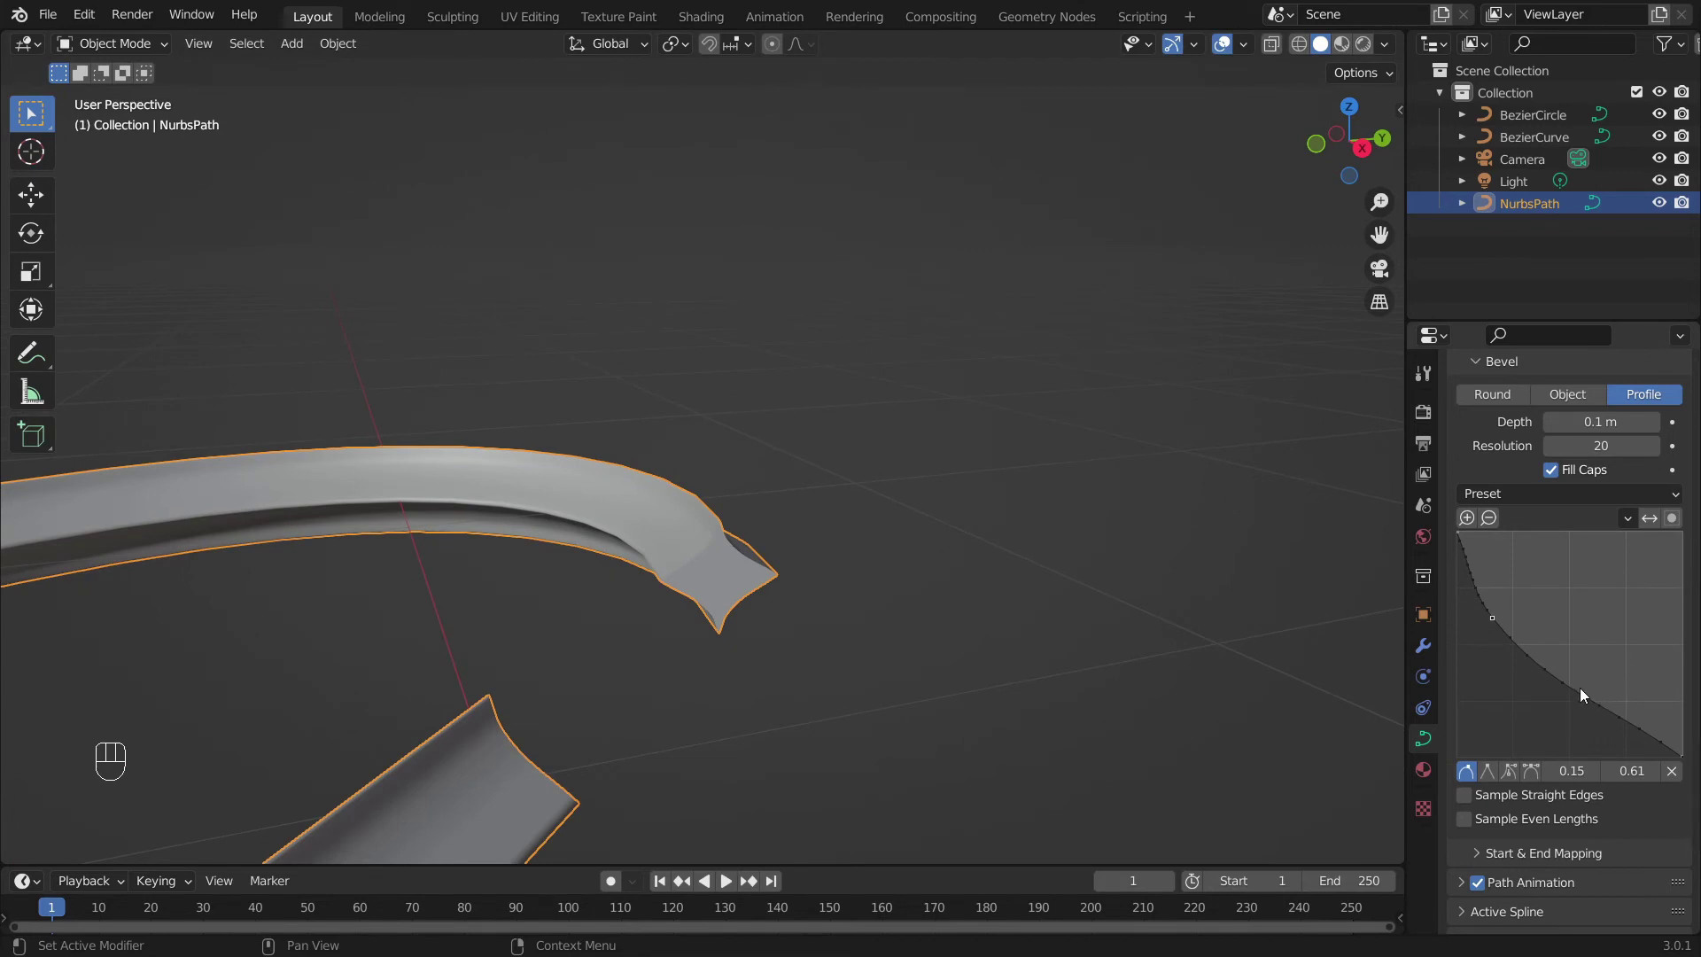
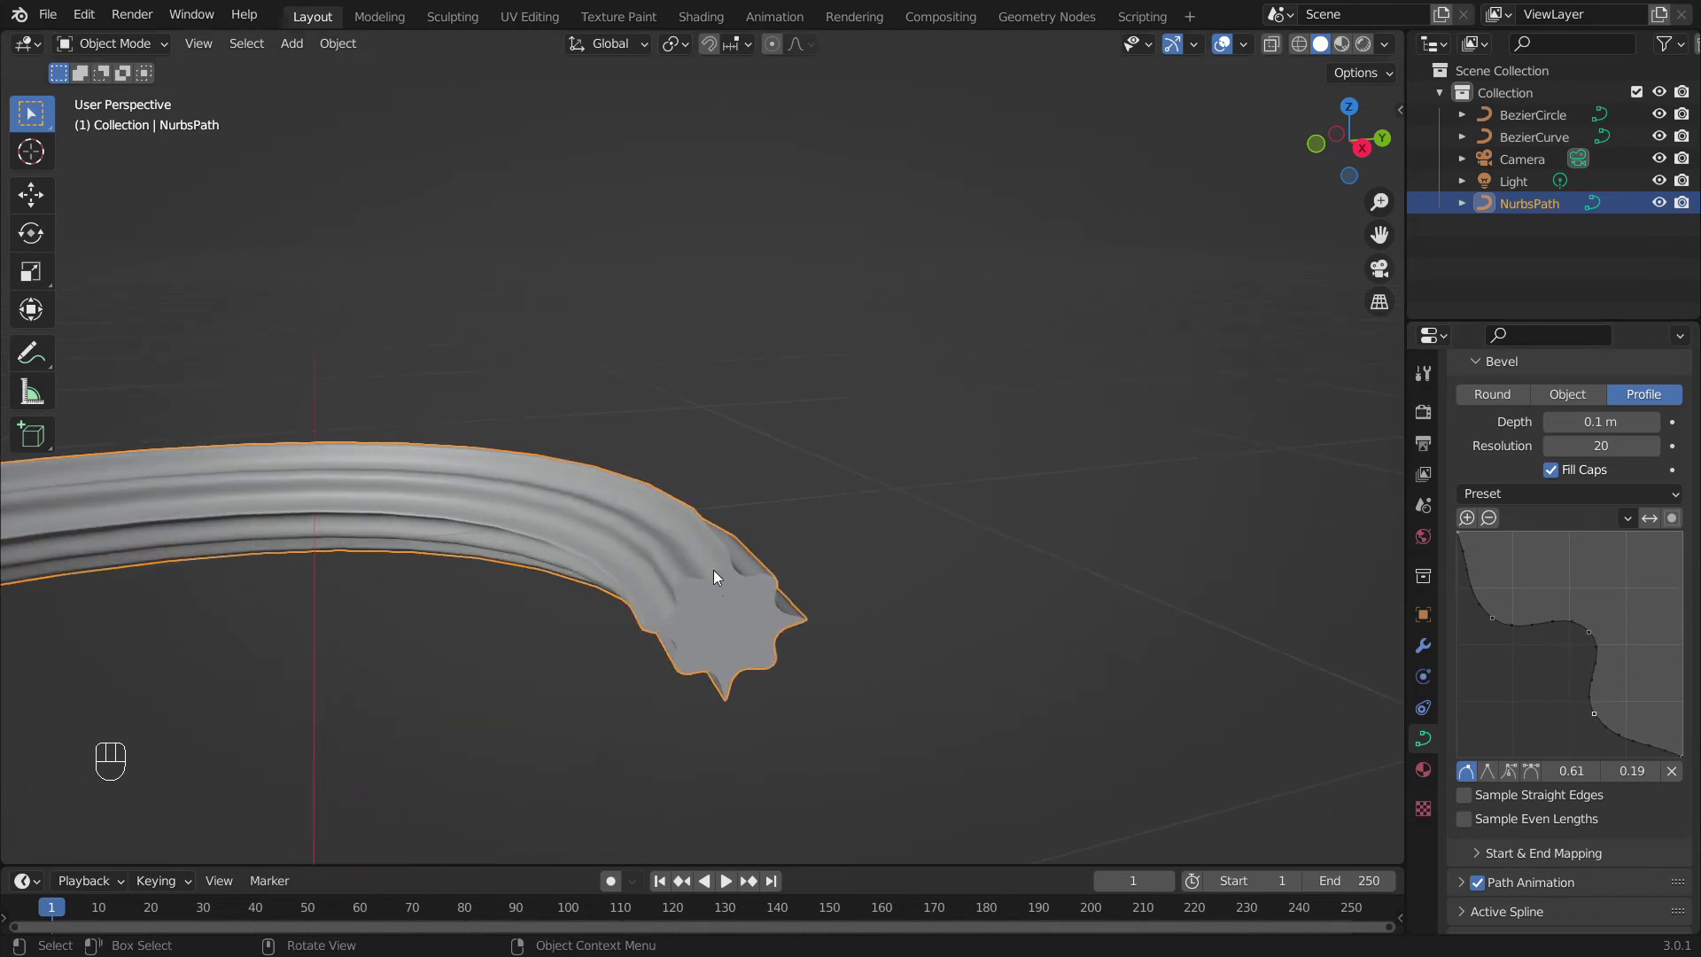
{"action": "left_click_drag", "start_coordinate": [774, 648], "coordinate": [854, 727]}
{"action": "left_click_drag", "start_coordinate": [796, 544], "coordinate": [844, 478]}
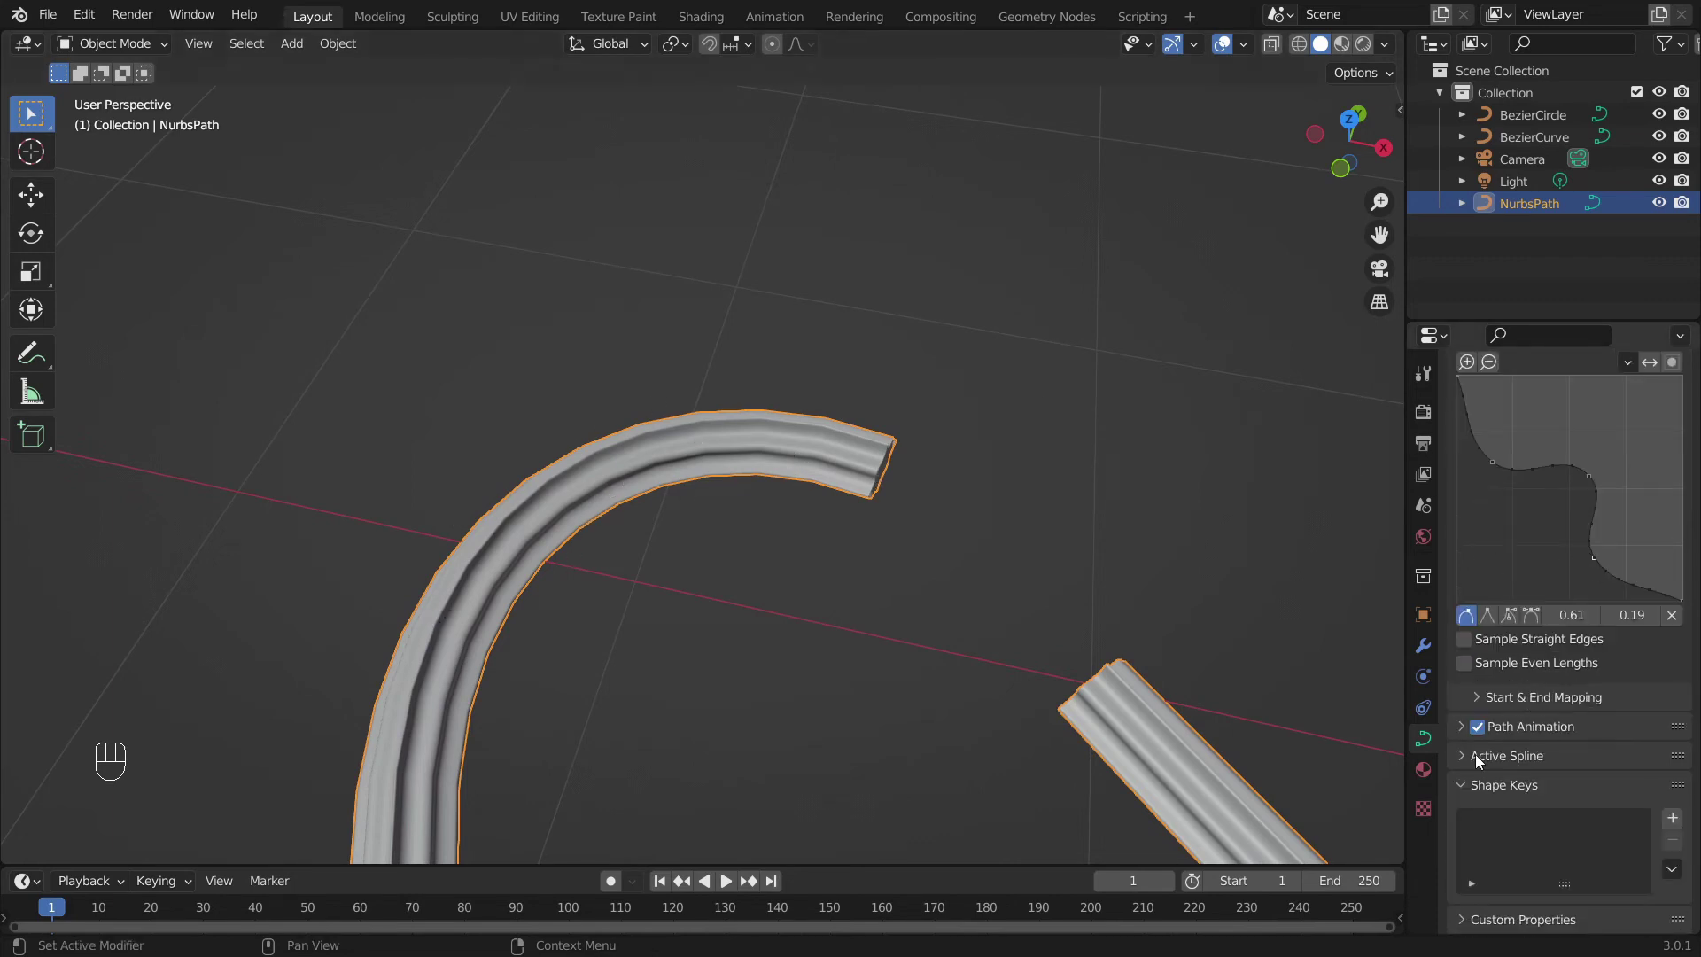
{"action": "left_click", "coordinate": [1471, 763]}
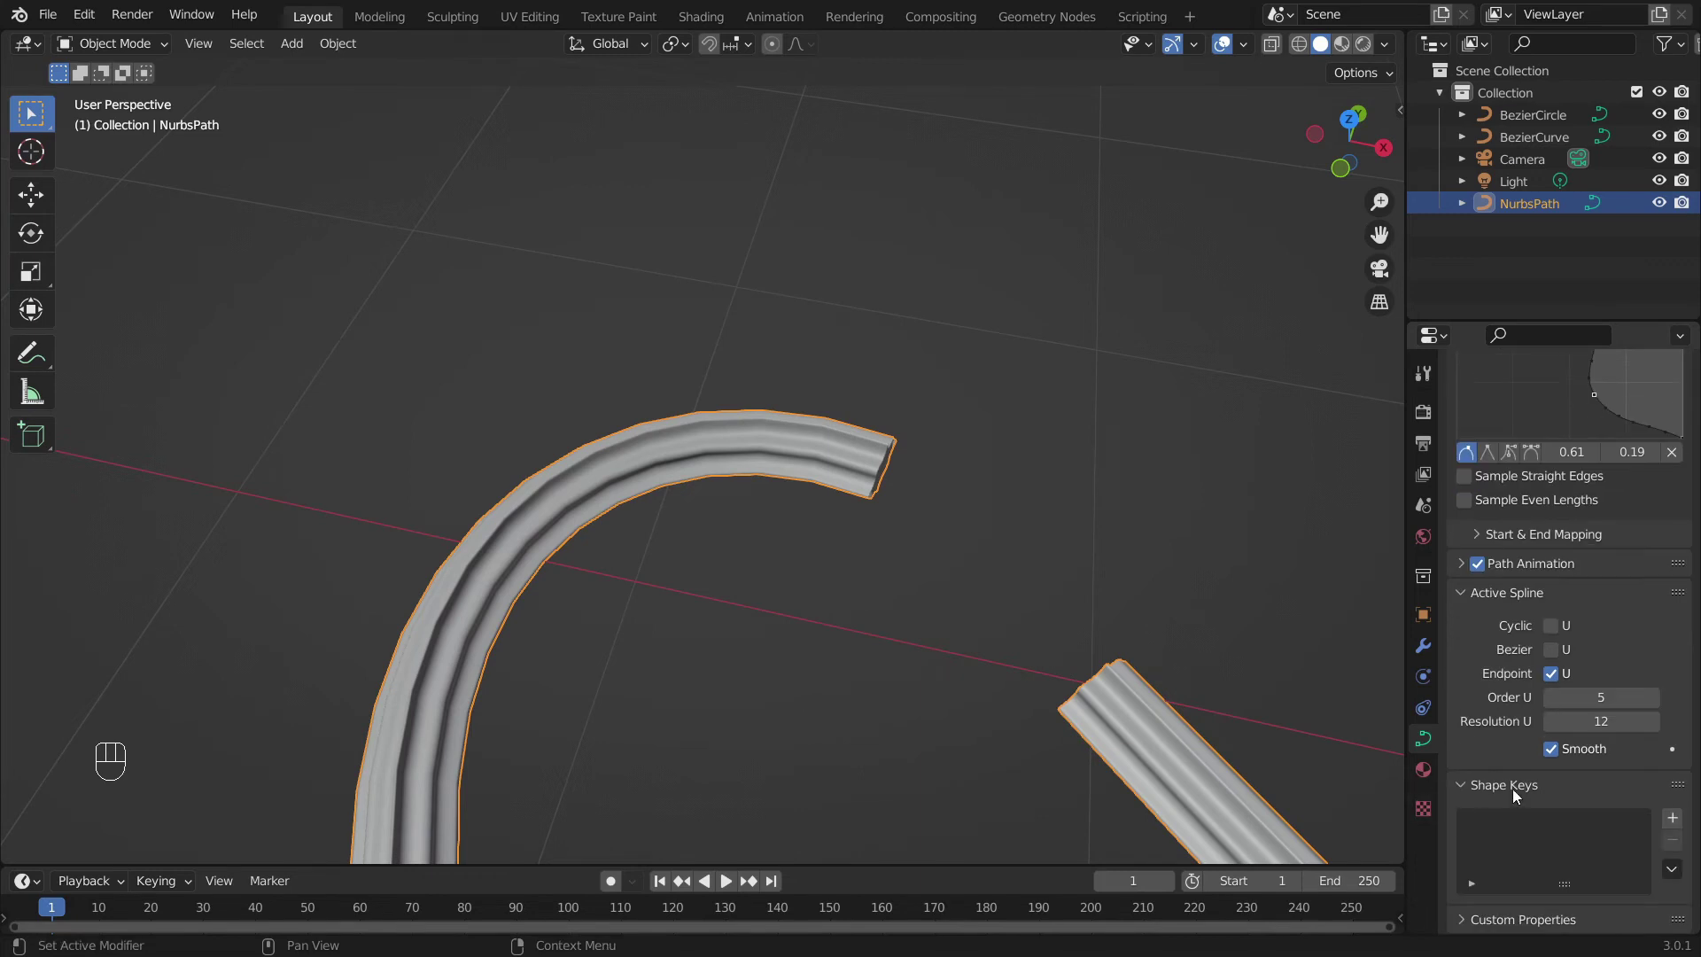
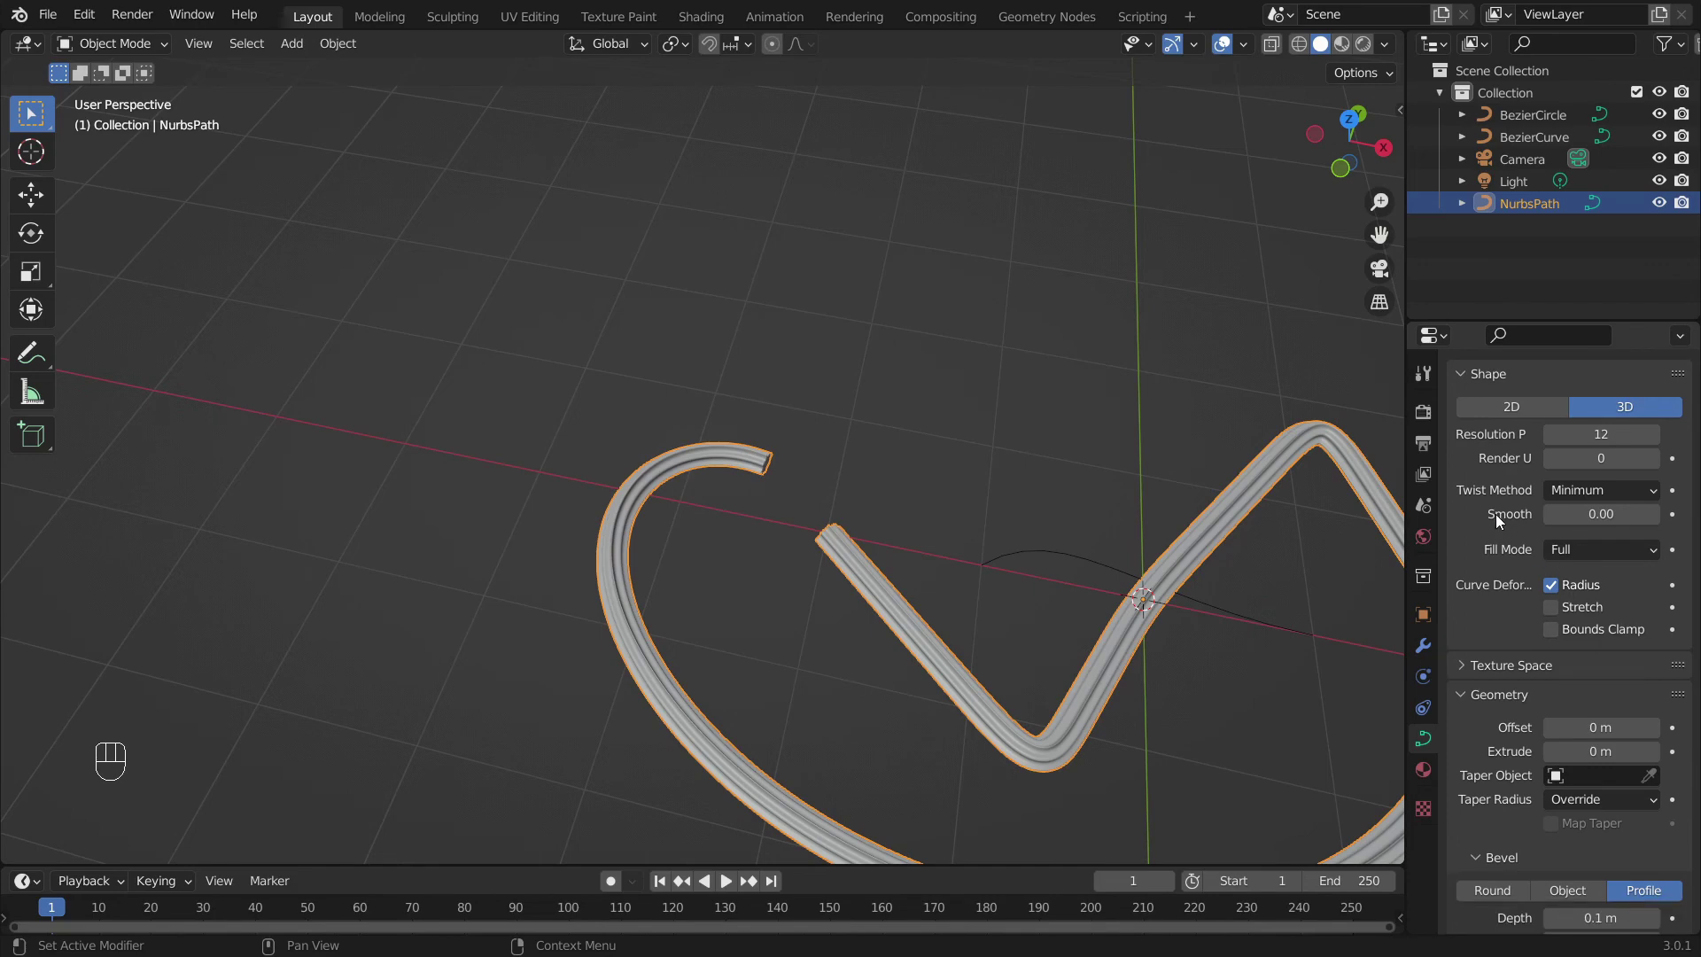
{"action": "left_click_drag", "start_coordinate": [1608, 557], "coordinate": [1608, 607]}
{"action": "left_click_drag", "start_coordinate": [1001, 519], "coordinate": [782, 354]}
{"action": "left_click_drag", "start_coordinate": [781, 354], "coordinate": [754, 365]}
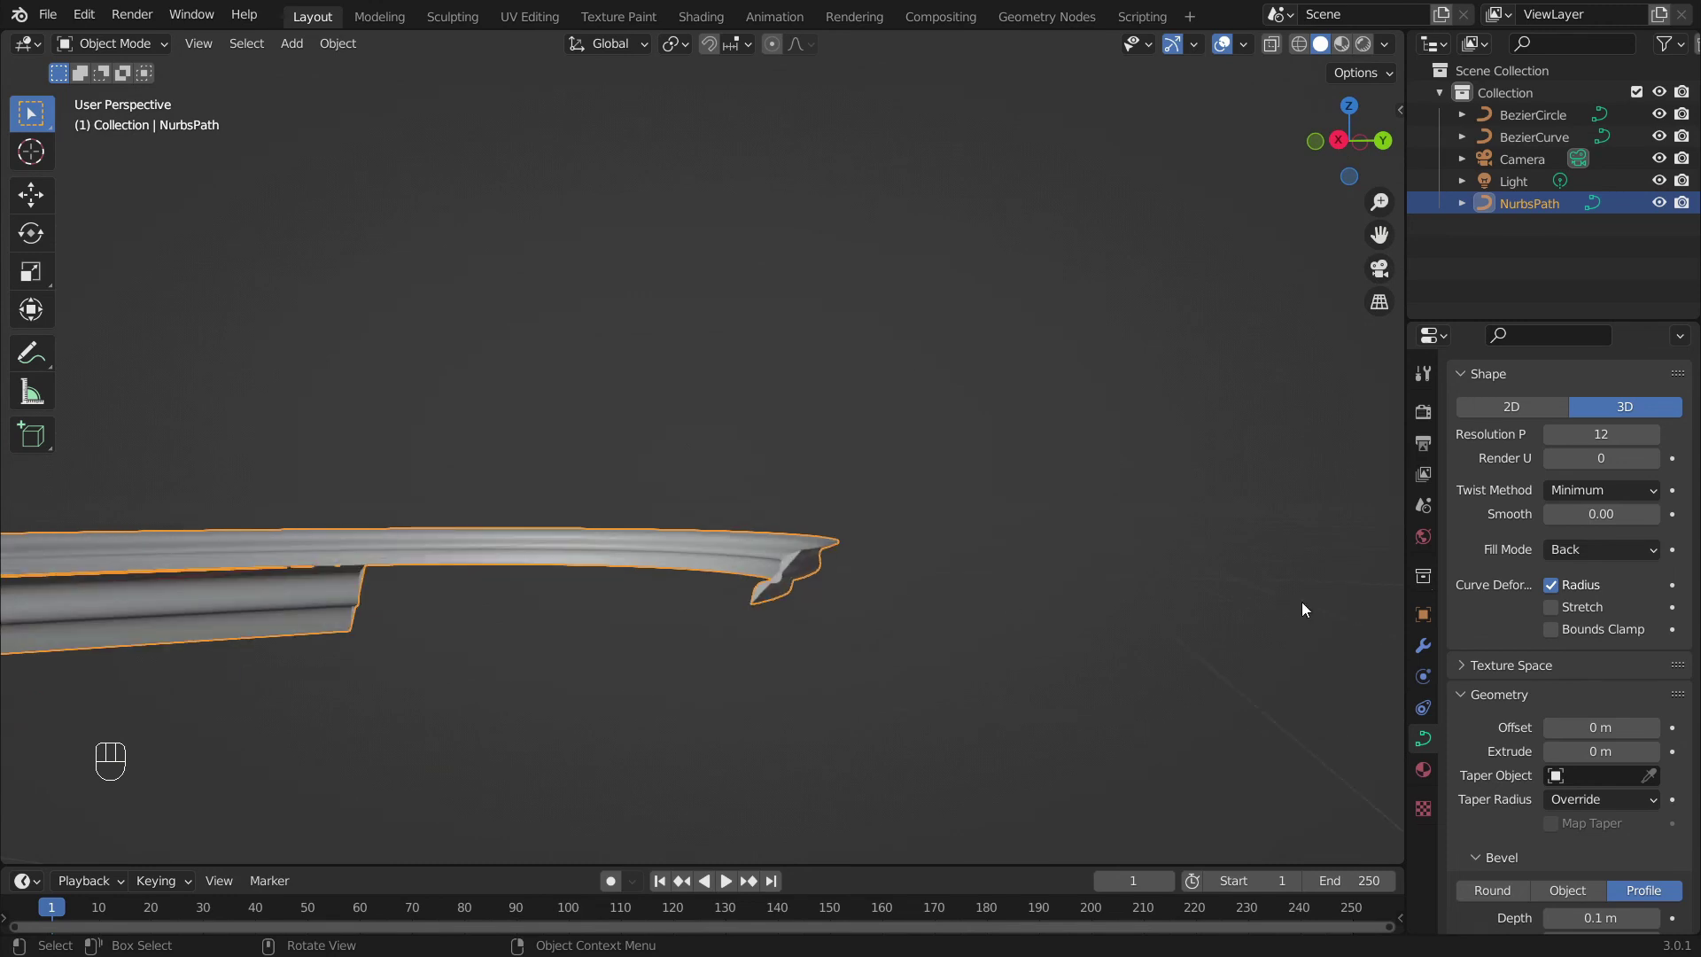
{"action": "left_click_drag", "start_coordinate": [1628, 561], "coordinate": [1610, 627]}
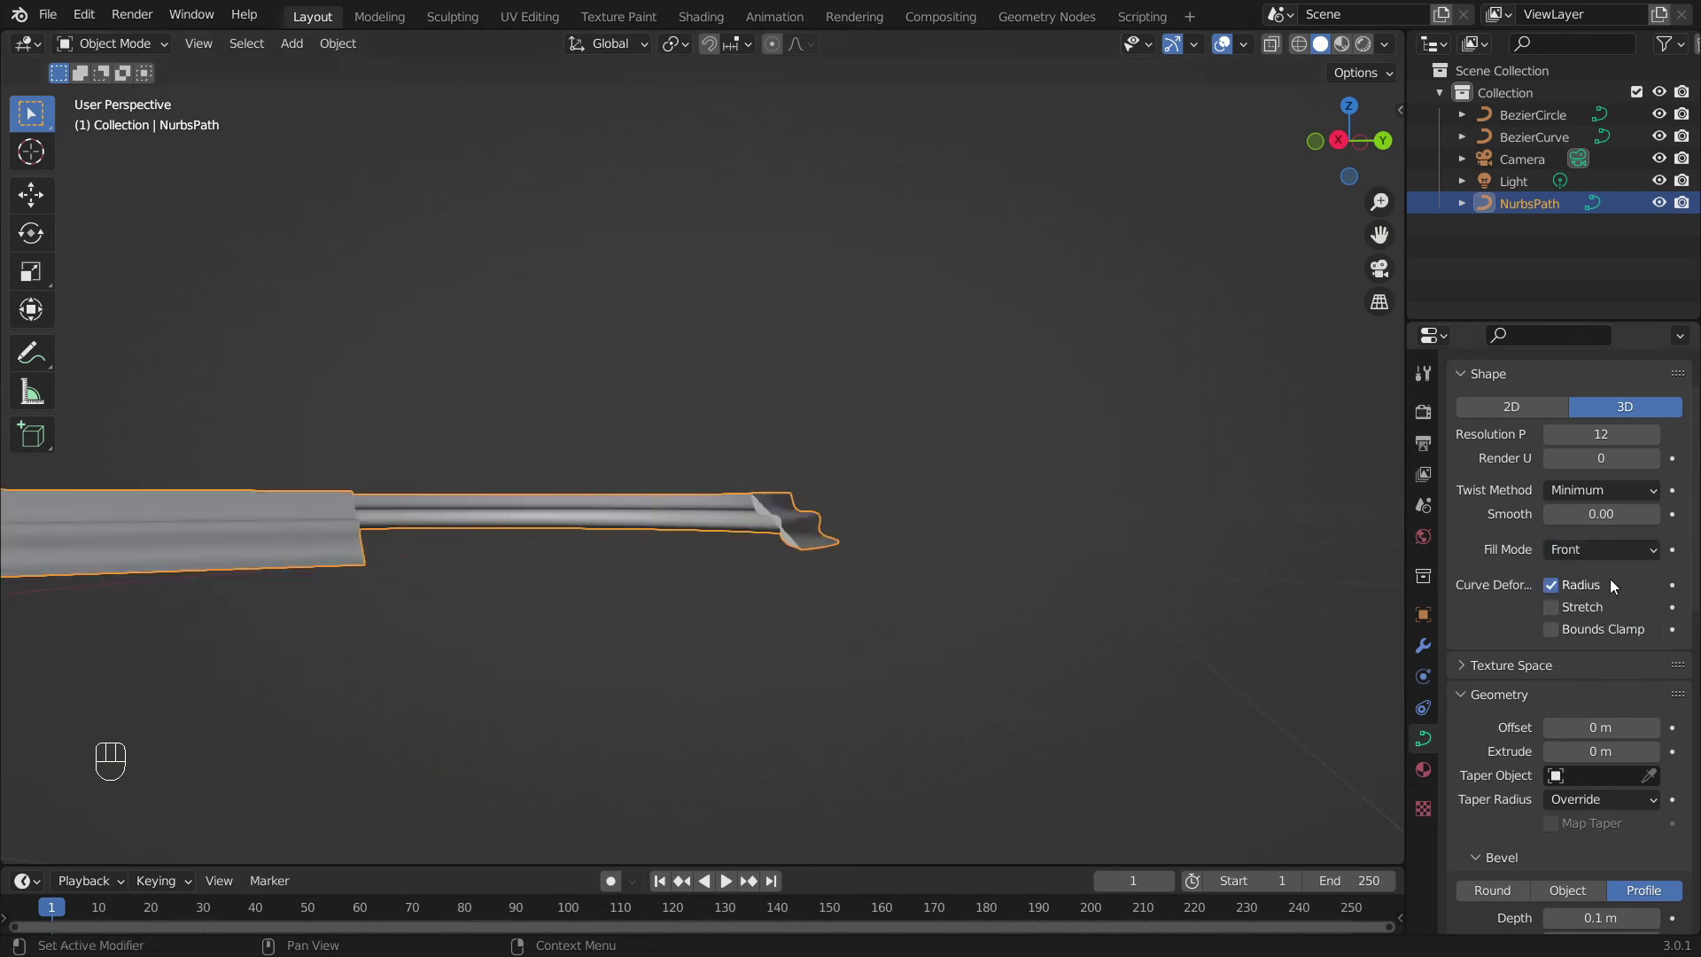
{"action": "left_click_drag", "start_coordinate": [1619, 587], "coordinate": [1597, 653]}
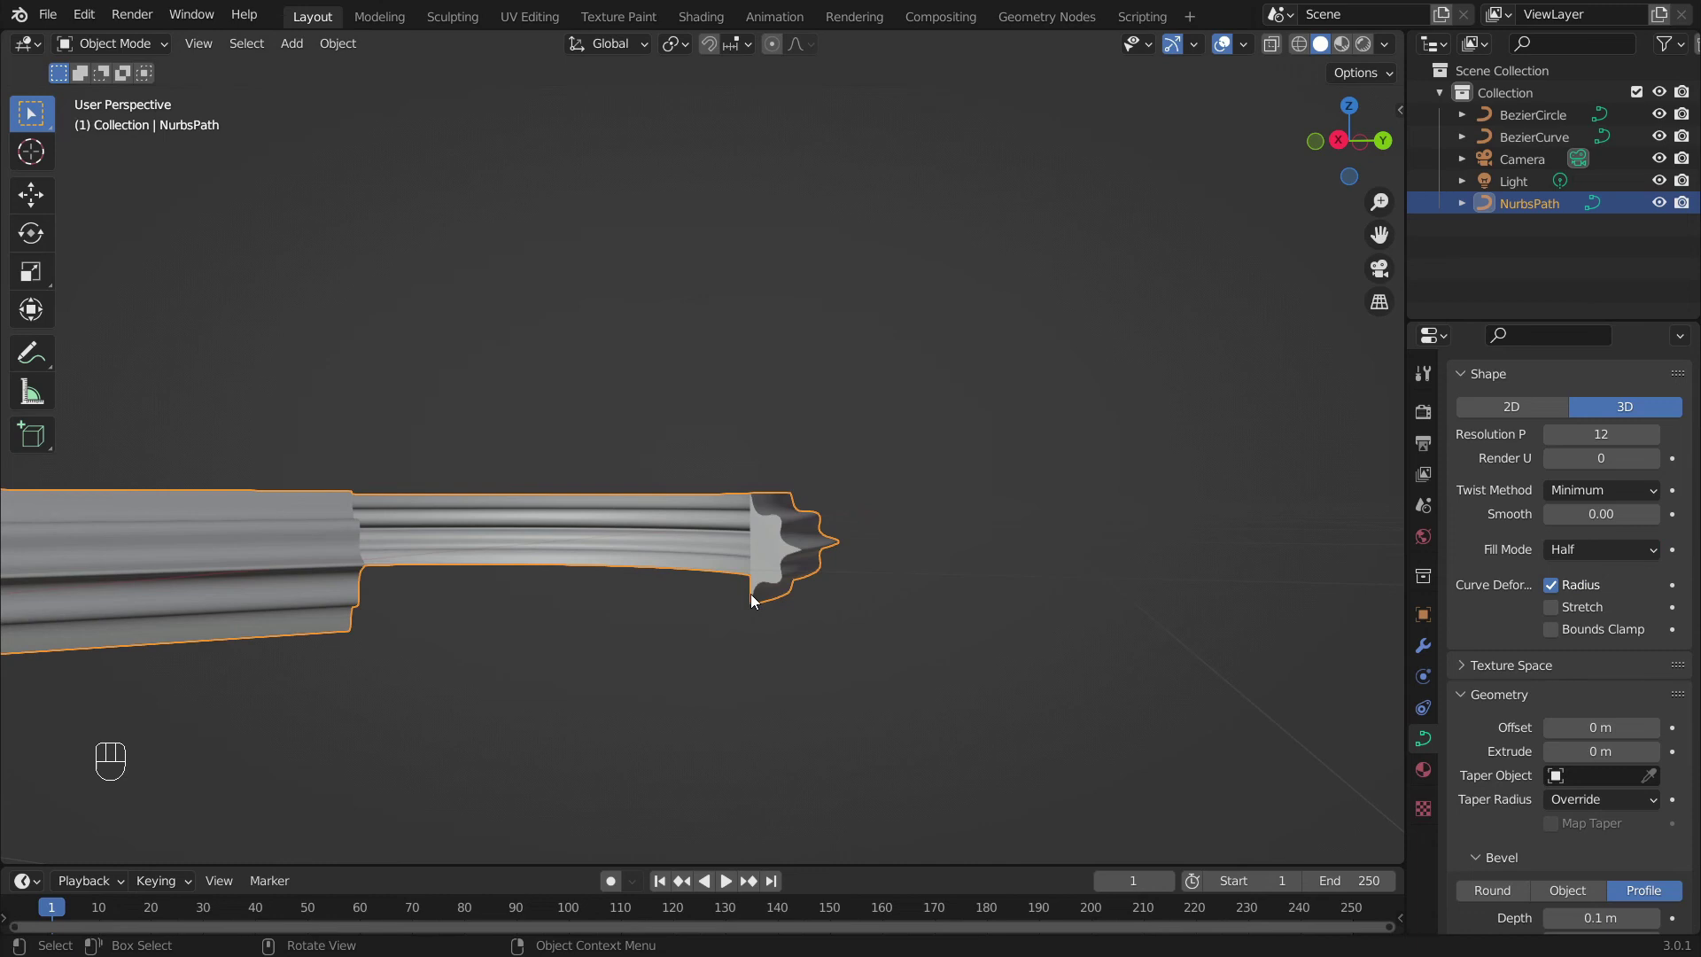
{"action": "left_click_drag", "start_coordinate": [828, 581], "coordinate": [881, 595]}
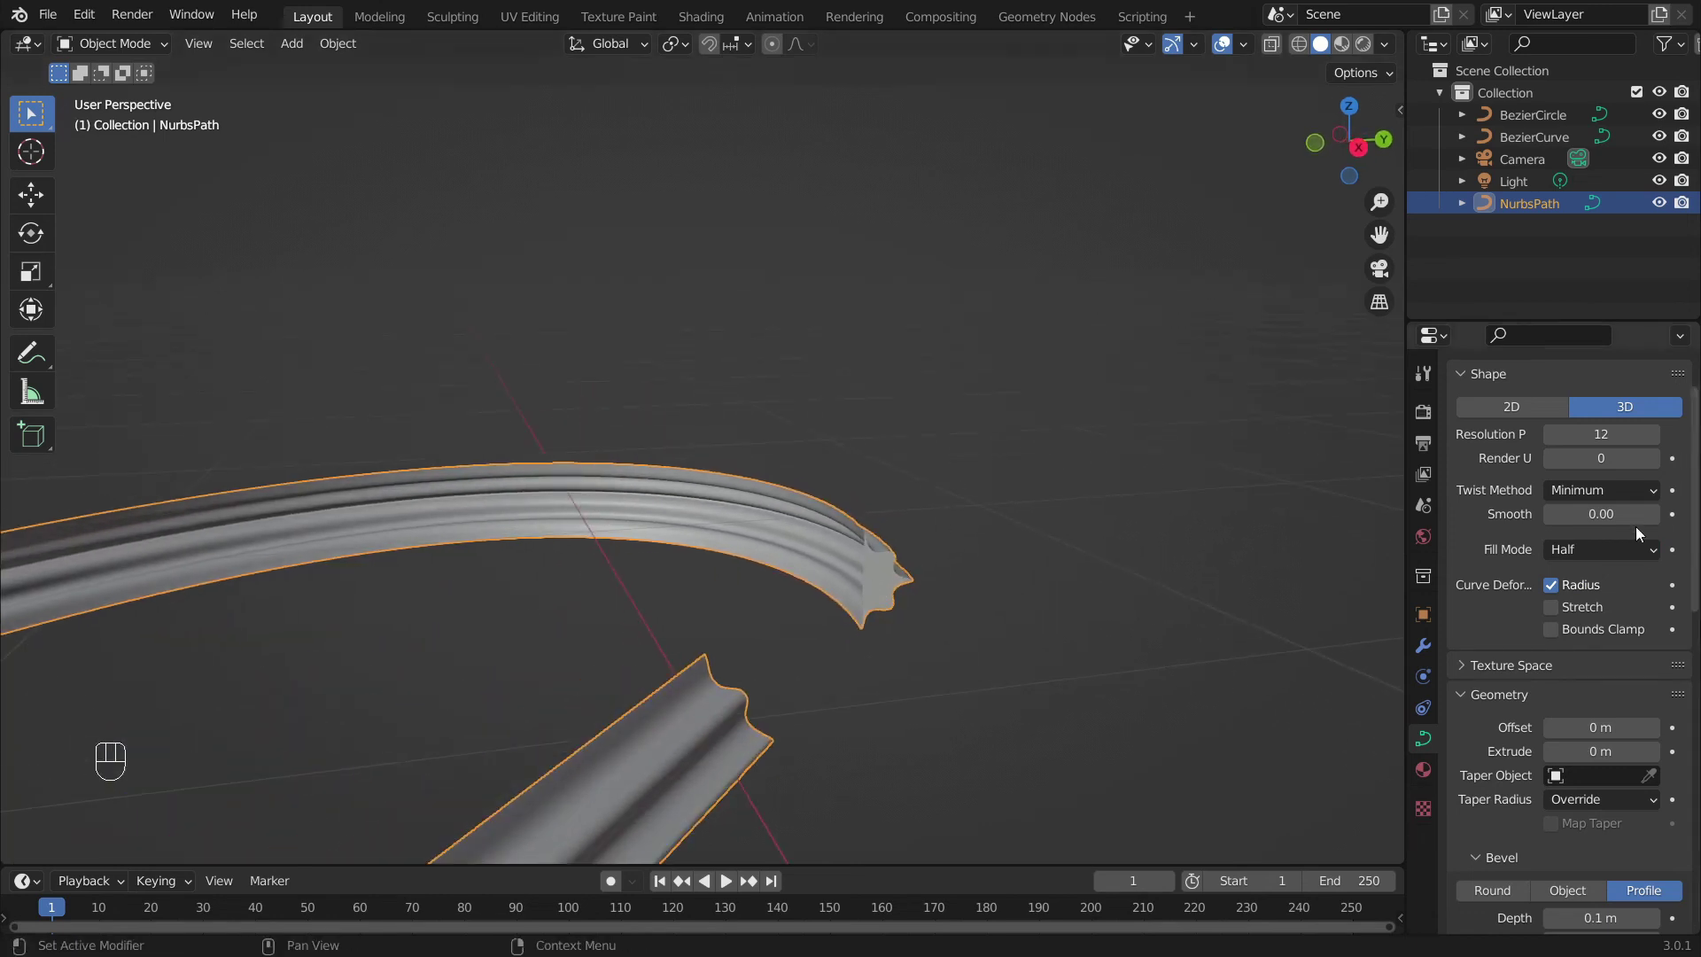
{"action": "left_click", "coordinate": [1610, 560]}
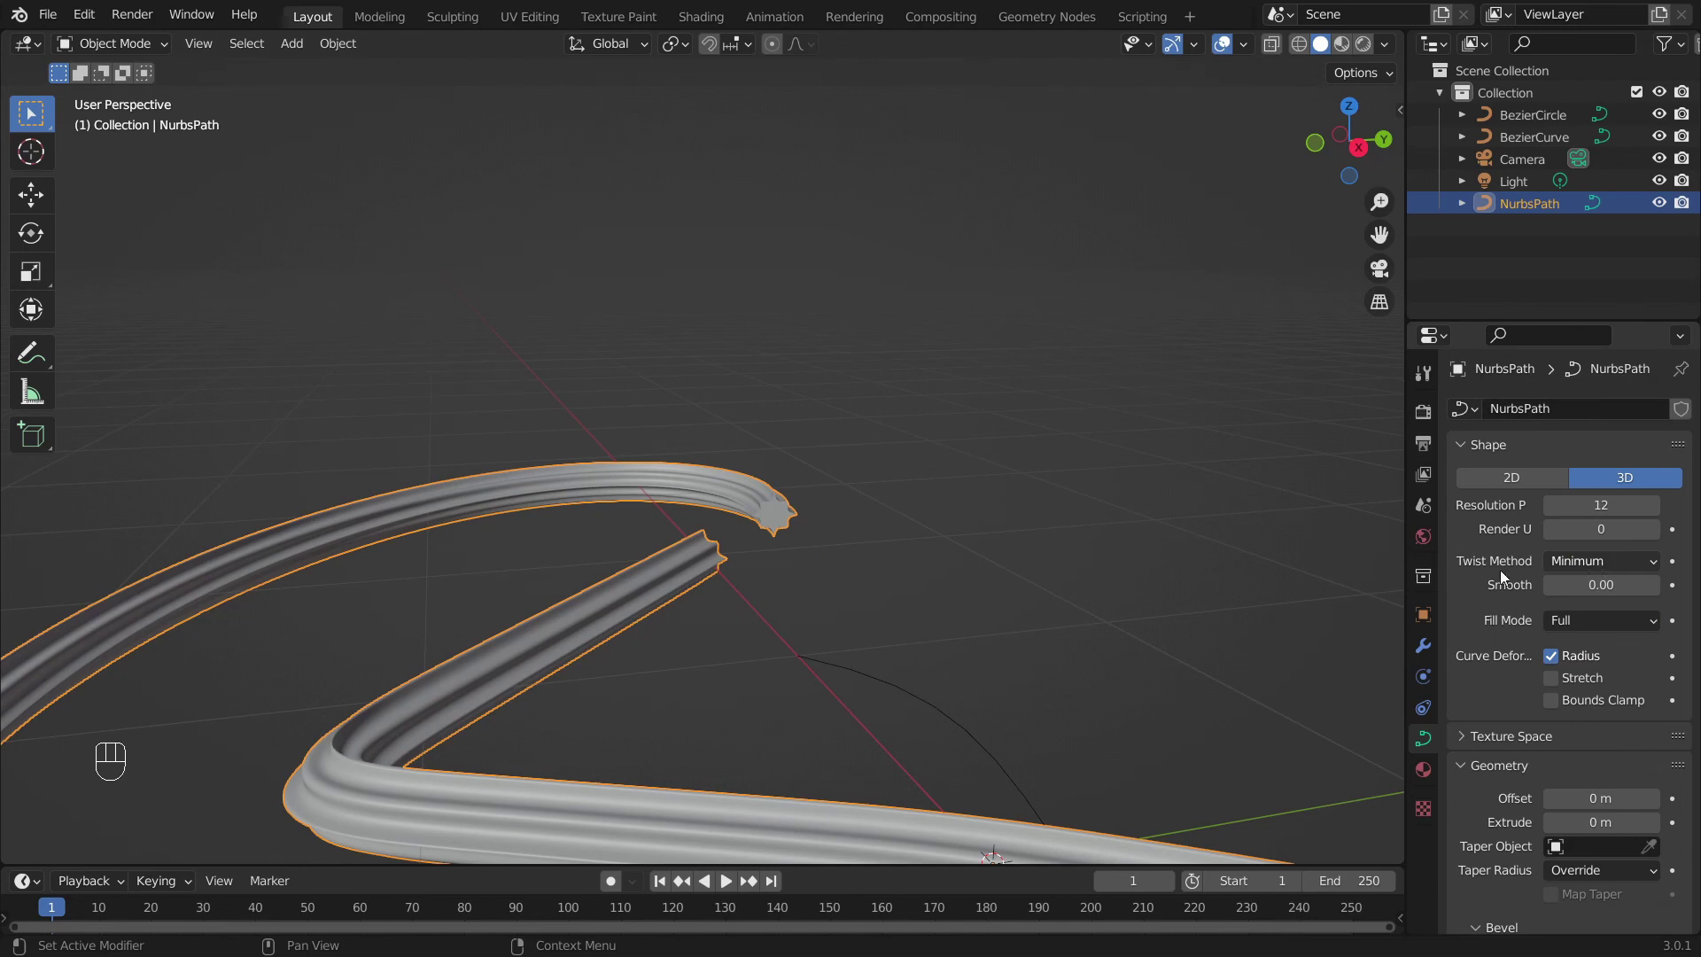
{"action": "middle_click", "coordinate": [645, 639]}
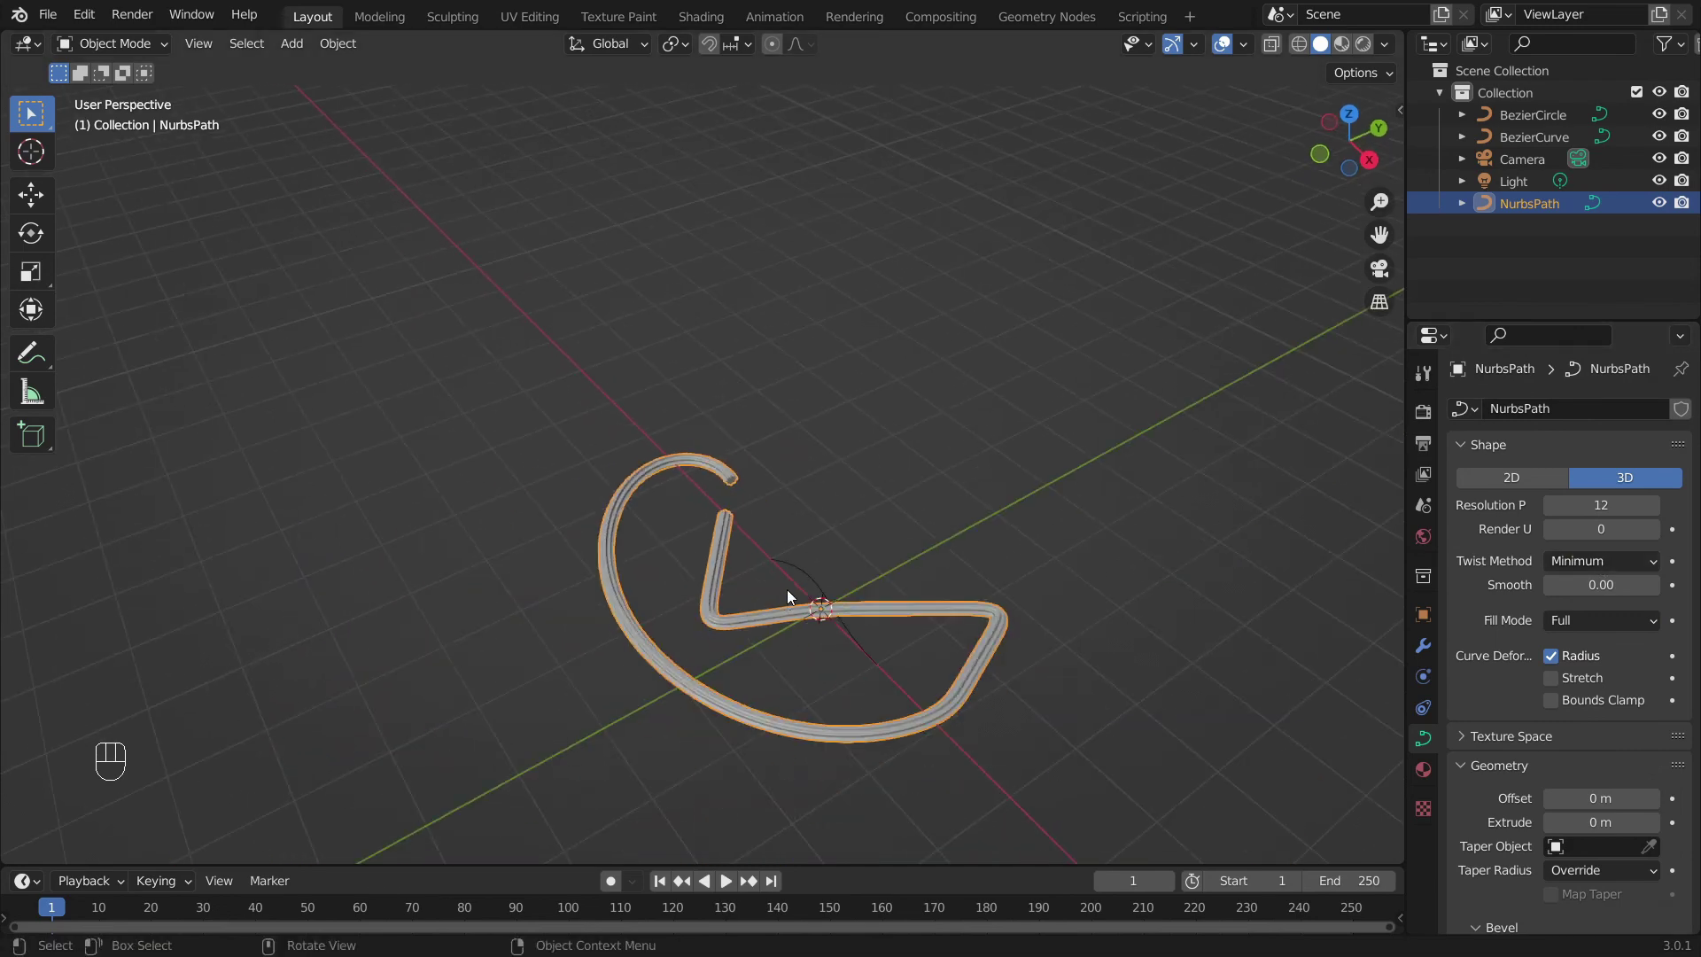
{"action": "left_click_drag", "start_coordinate": [839, 617], "coordinate": [790, 527]}
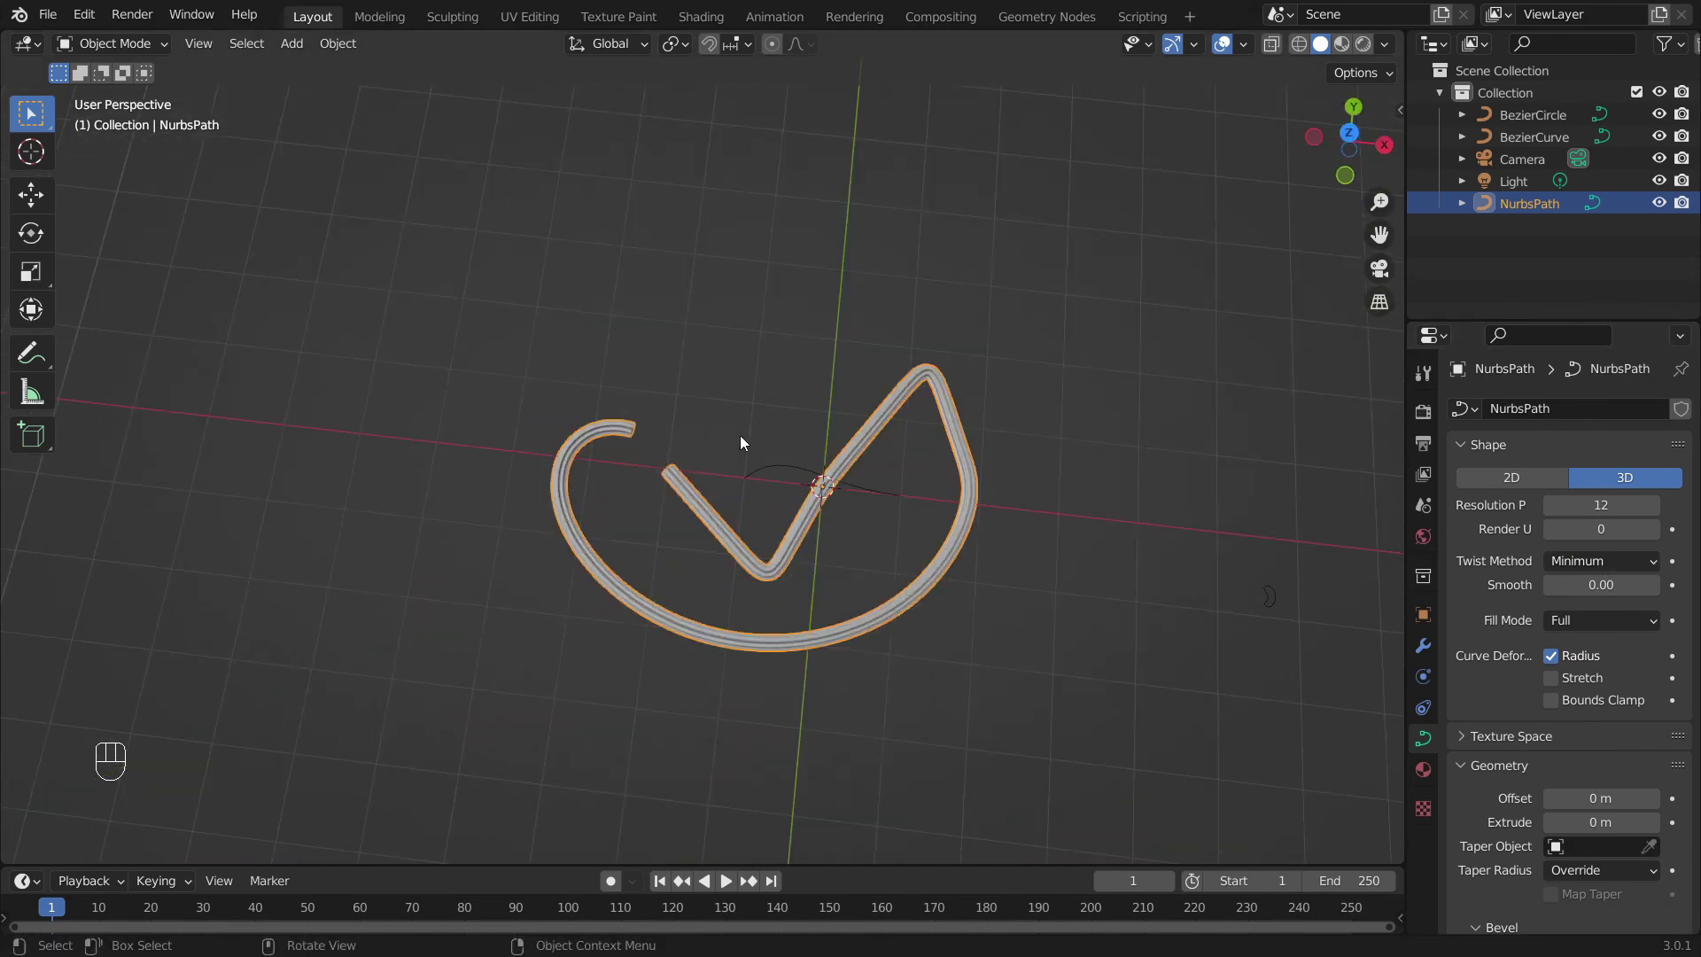
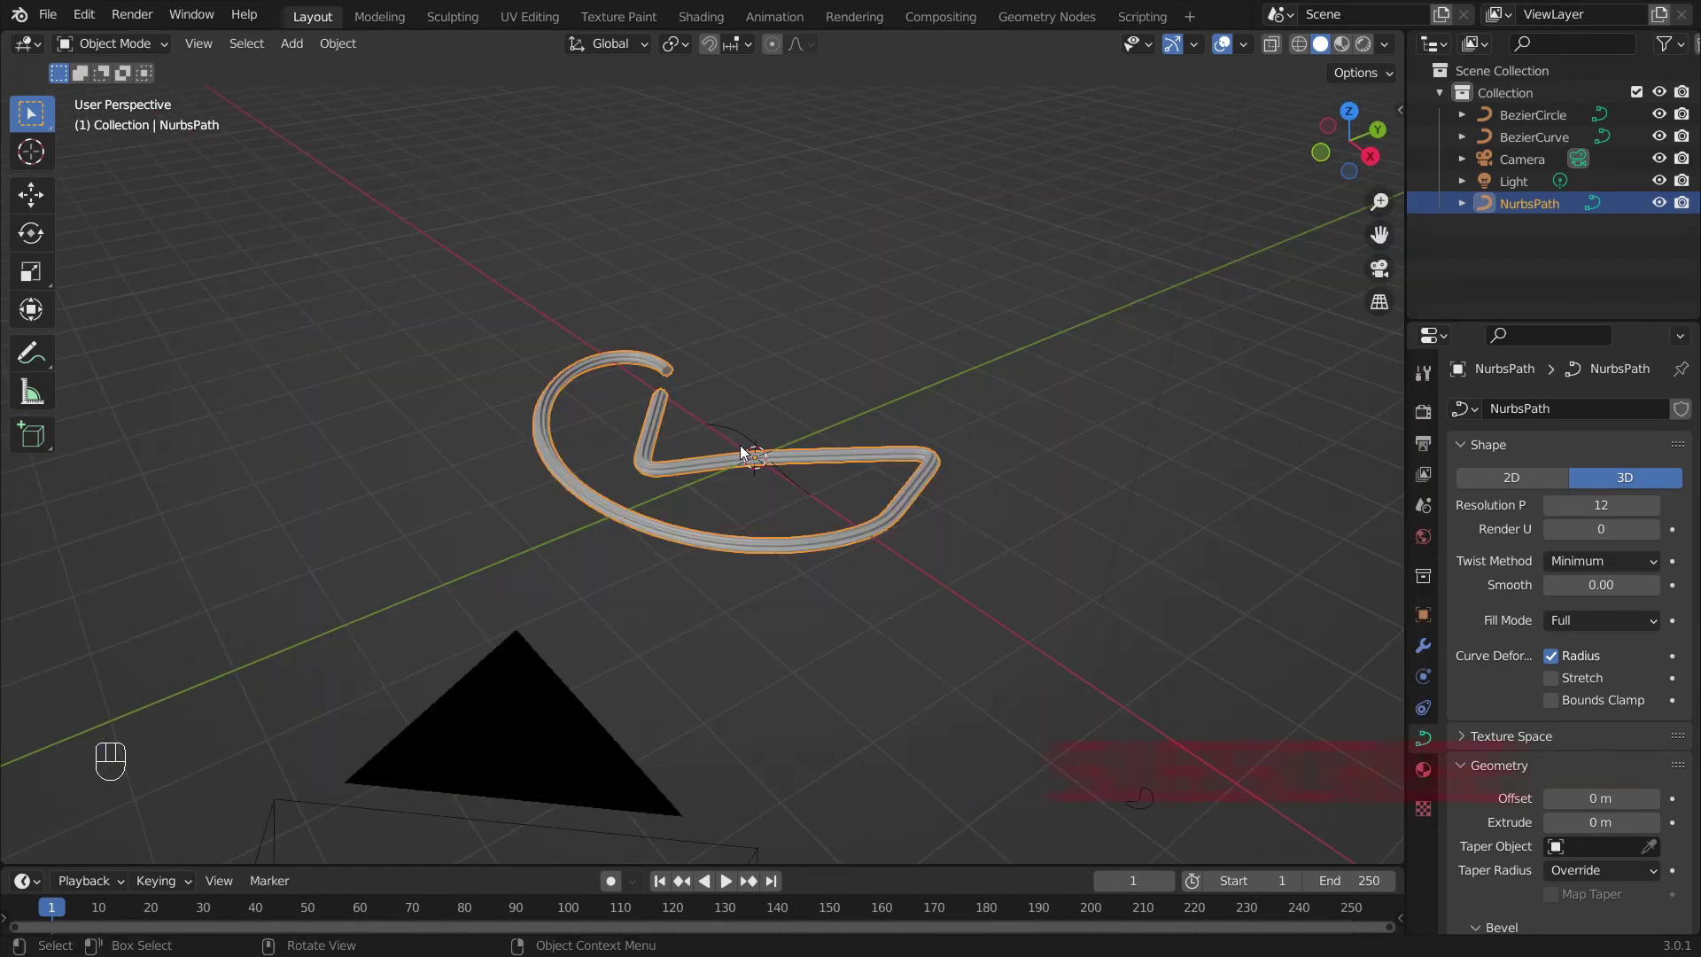
{"action": "left_click_drag", "start_coordinate": [726, 510], "coordinate": [853, 553]}
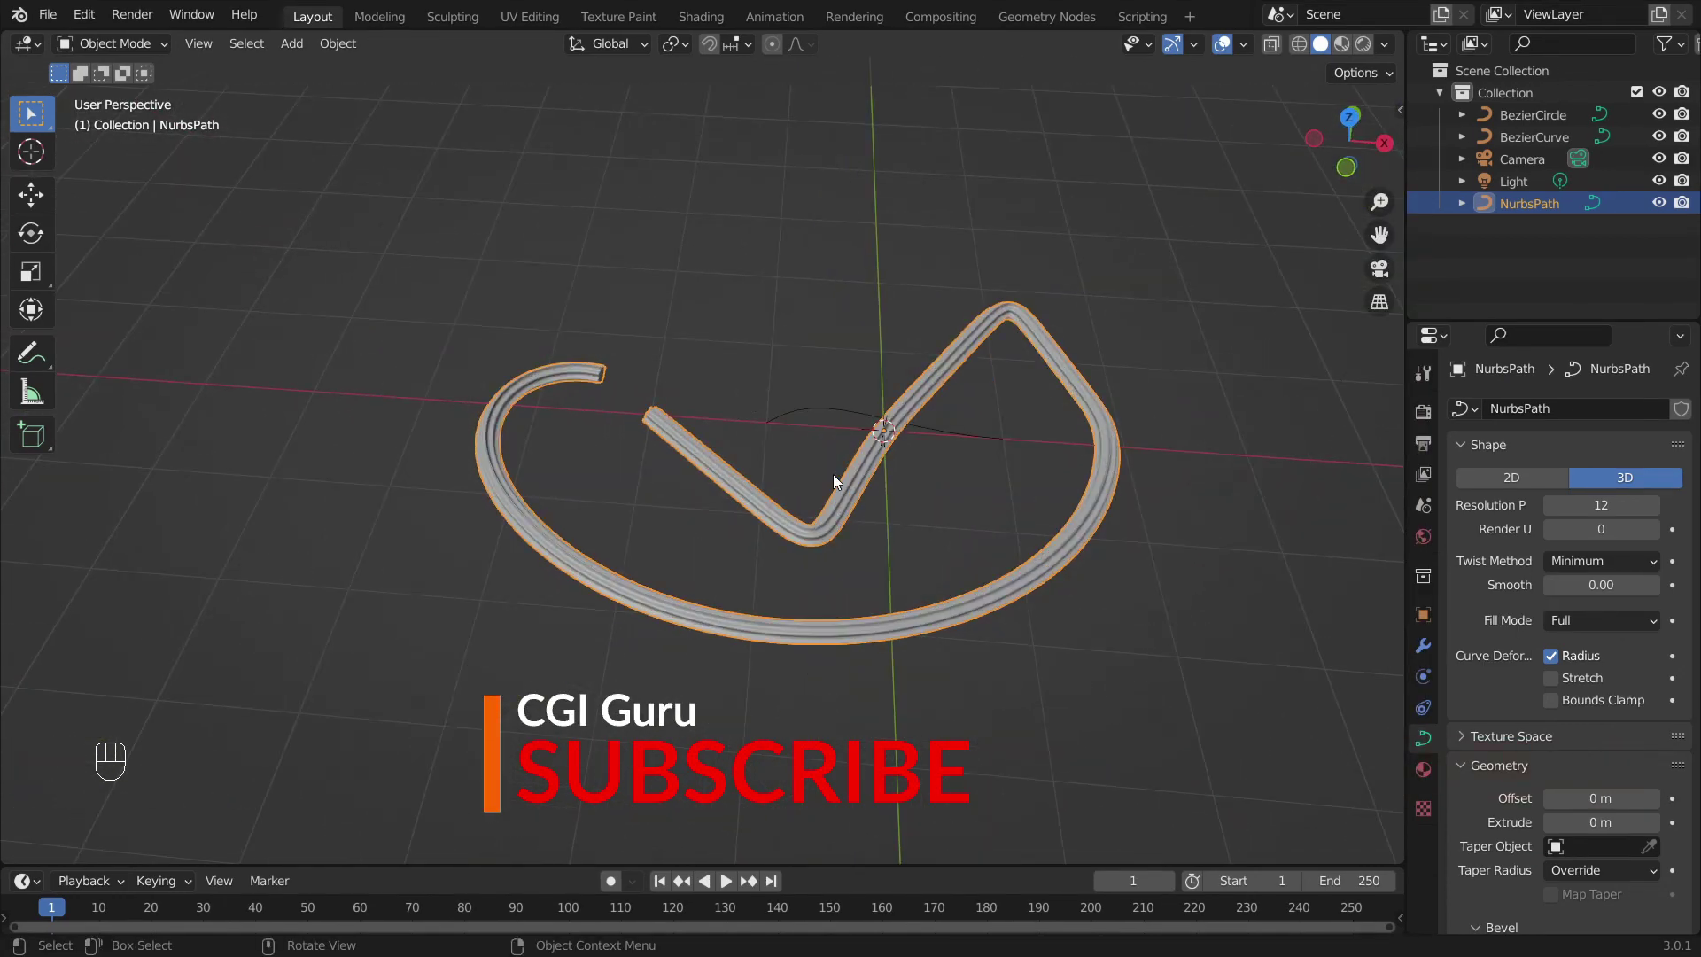